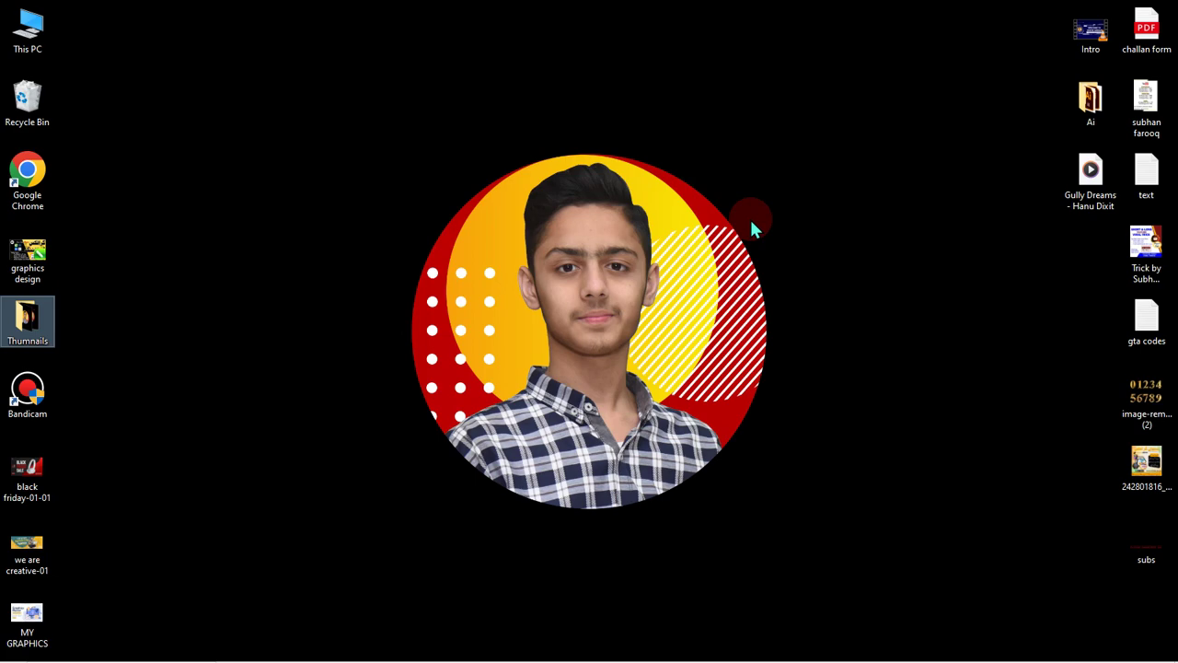
# - Open graphics design 10.png from the desktop in the Photos viewer
pyautogui.click(534, 251)
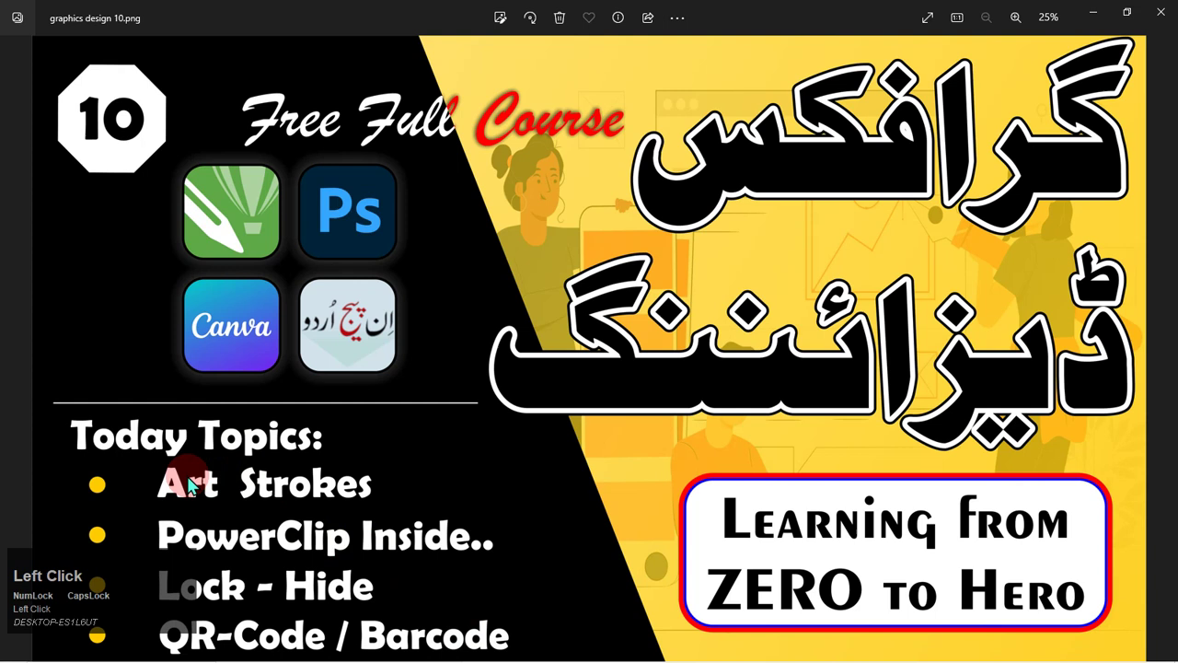
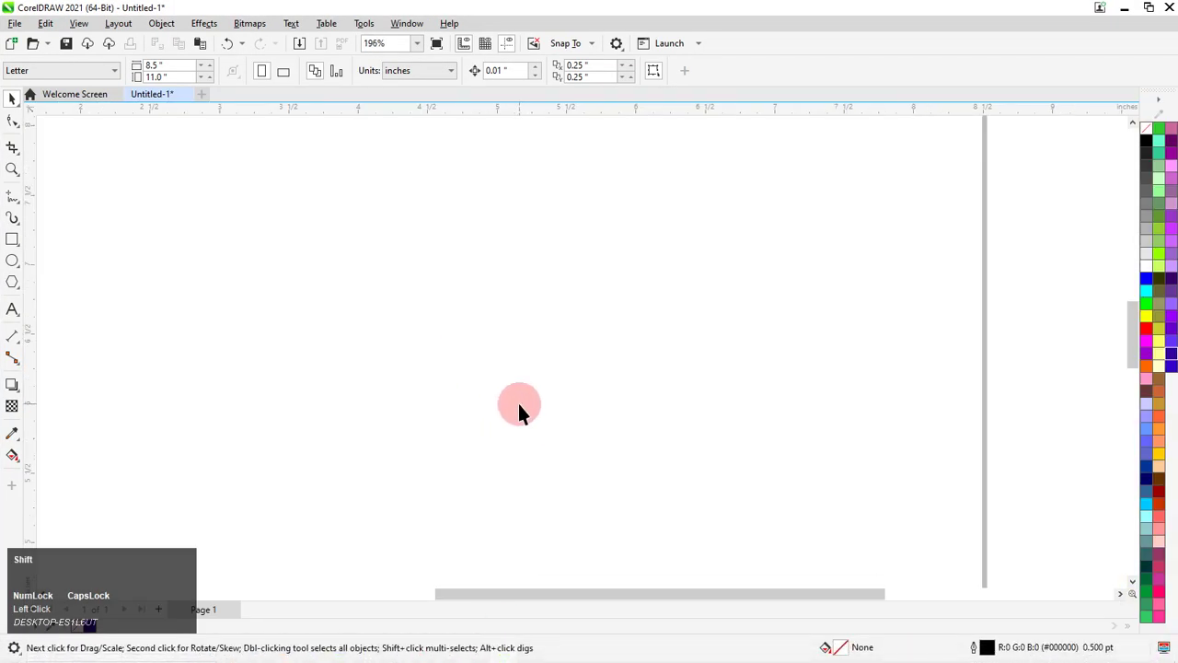
# - Fit the whole page in view before drawing the large blue-filled rectangle
pyautogui.press('shift+F4')
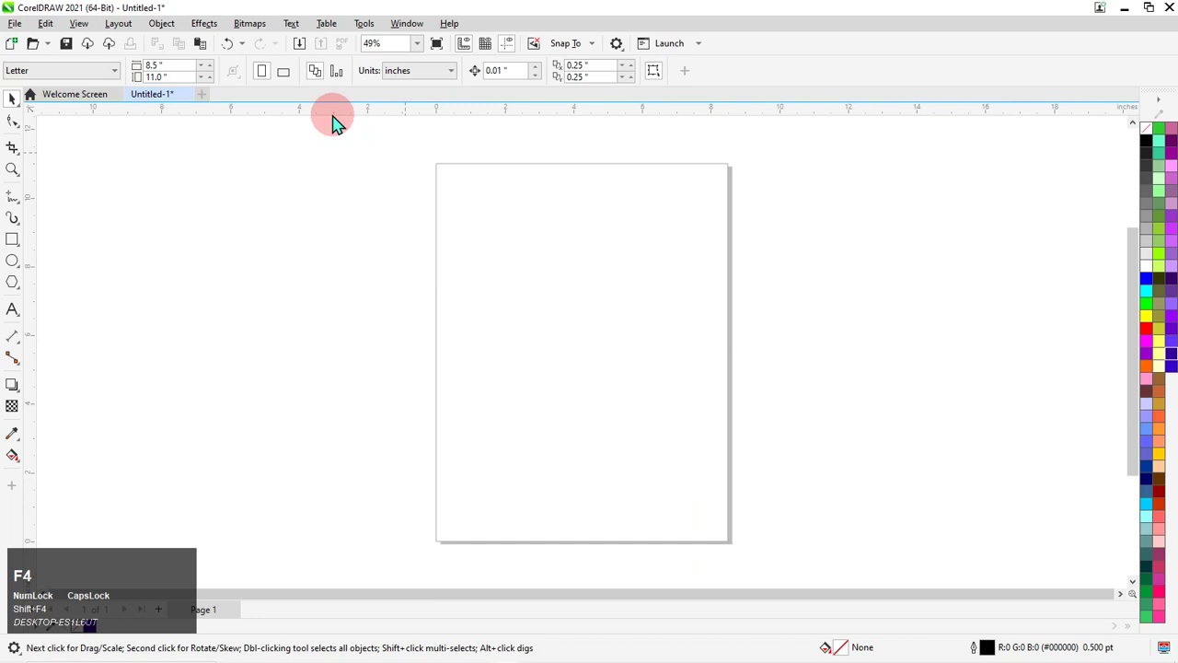
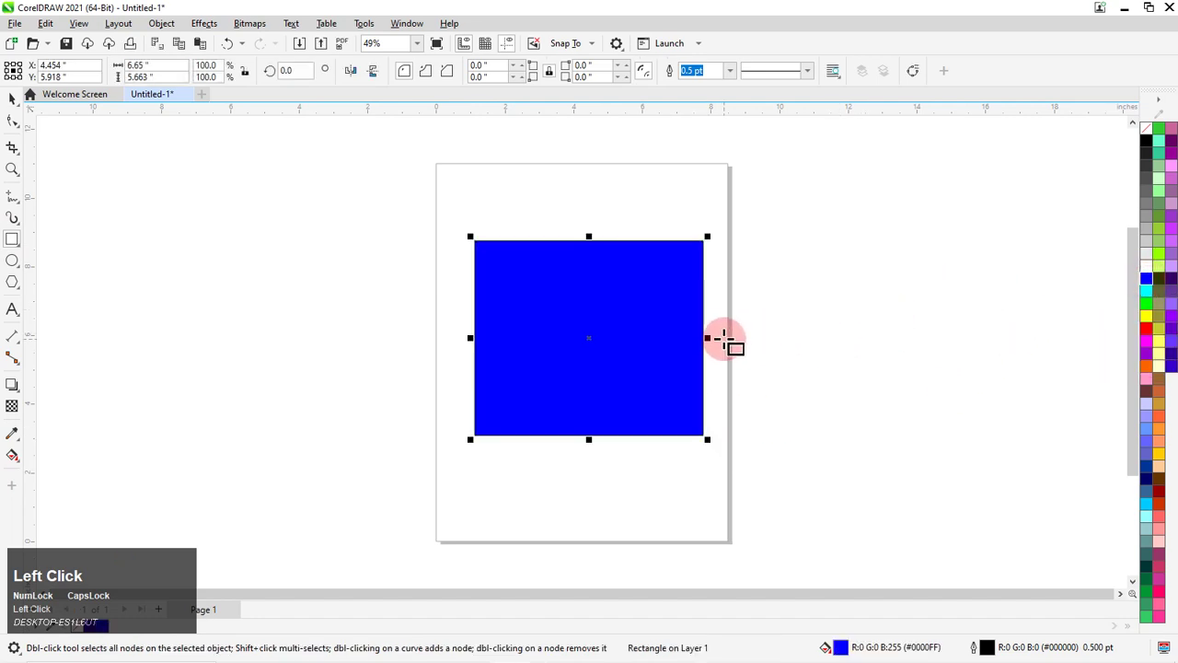
pyautogui.scroll(3)
# - Apply the Charcoal art stroke to the blue rectangle with its default settings
pyautogui.click(24, 103)
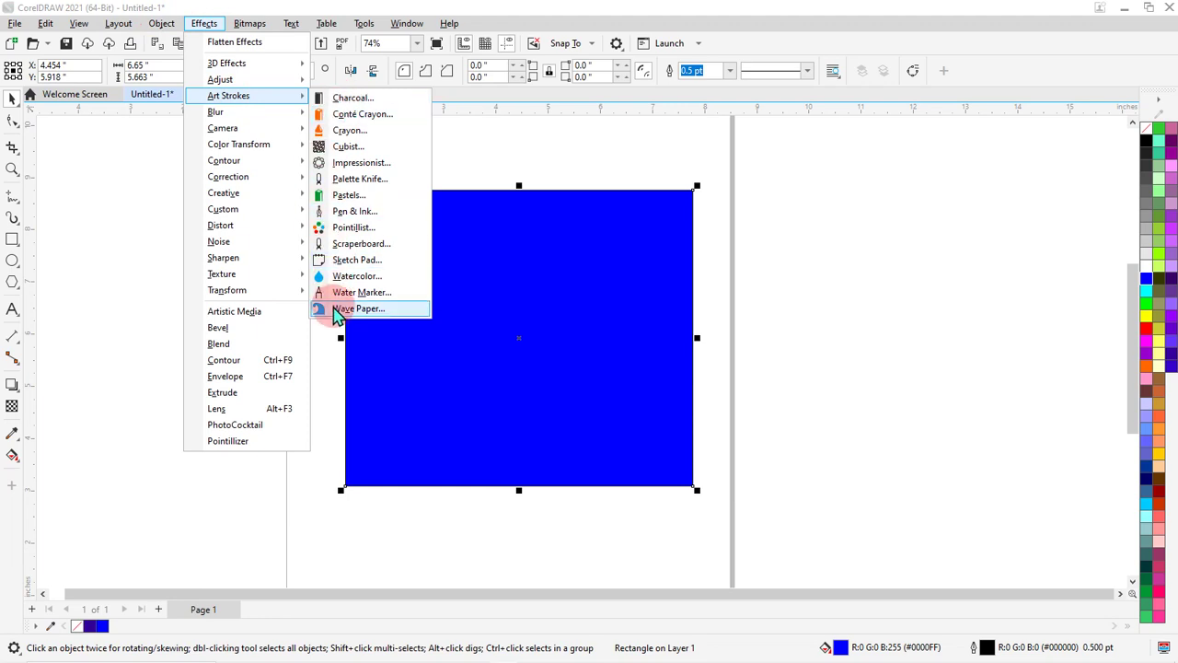
pyautogui.doubleClick(340, 105)
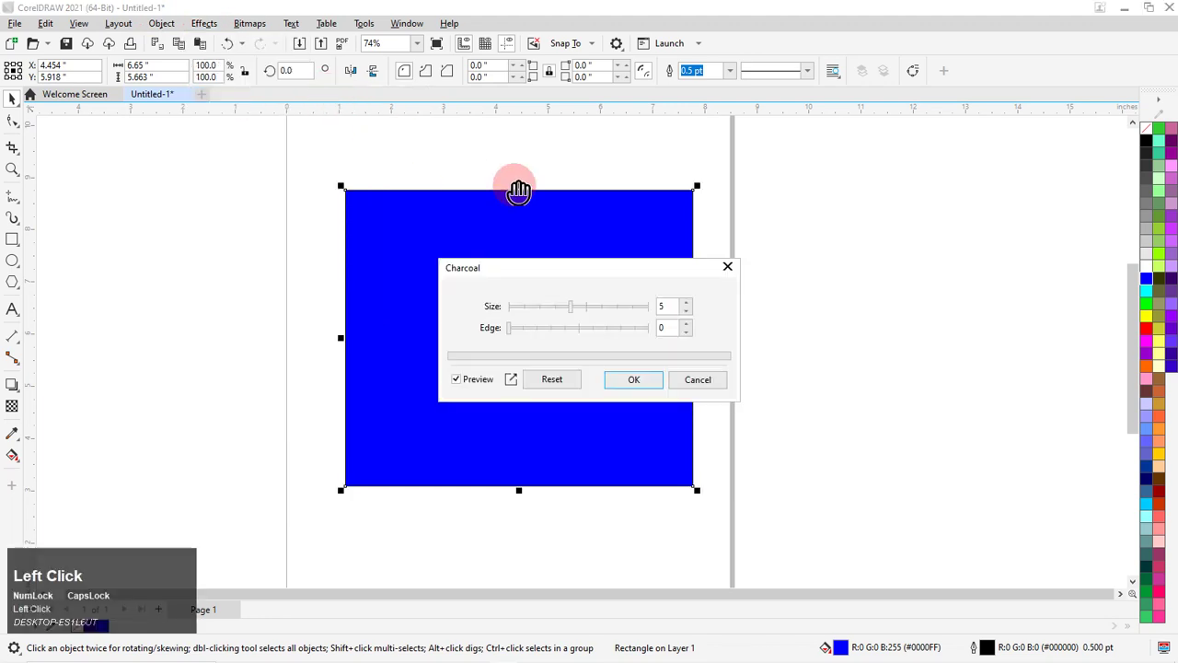
pyautogui.scroll(3)
pyautogui.scroll(-3)
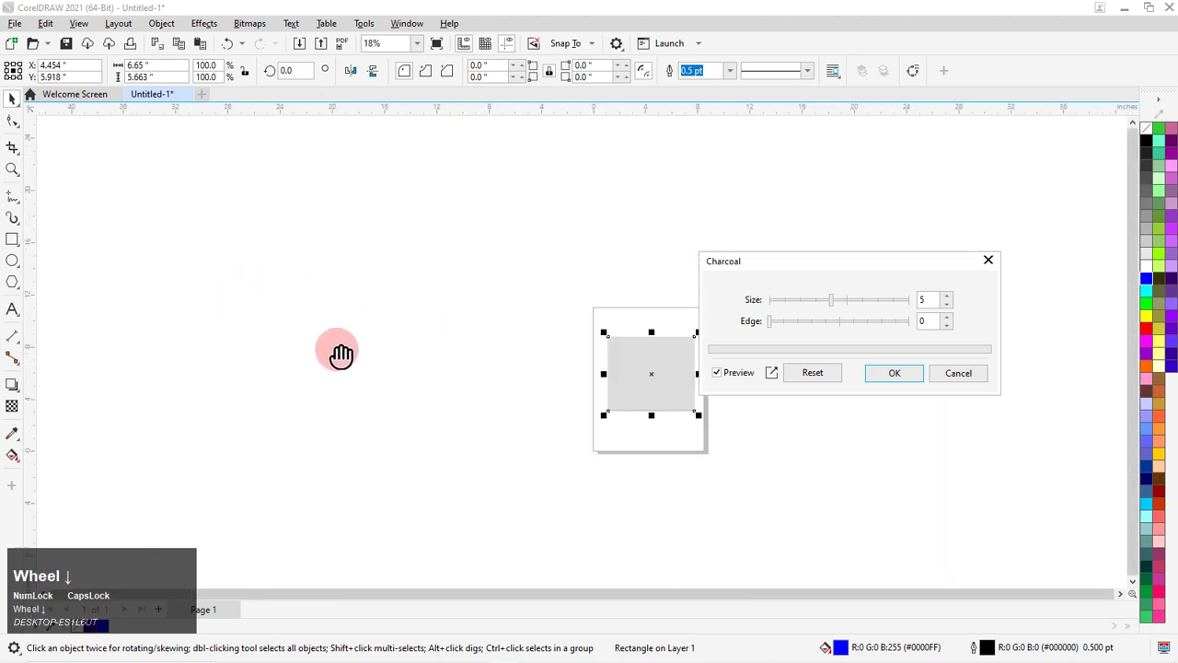
pyautogui.scroll(3)
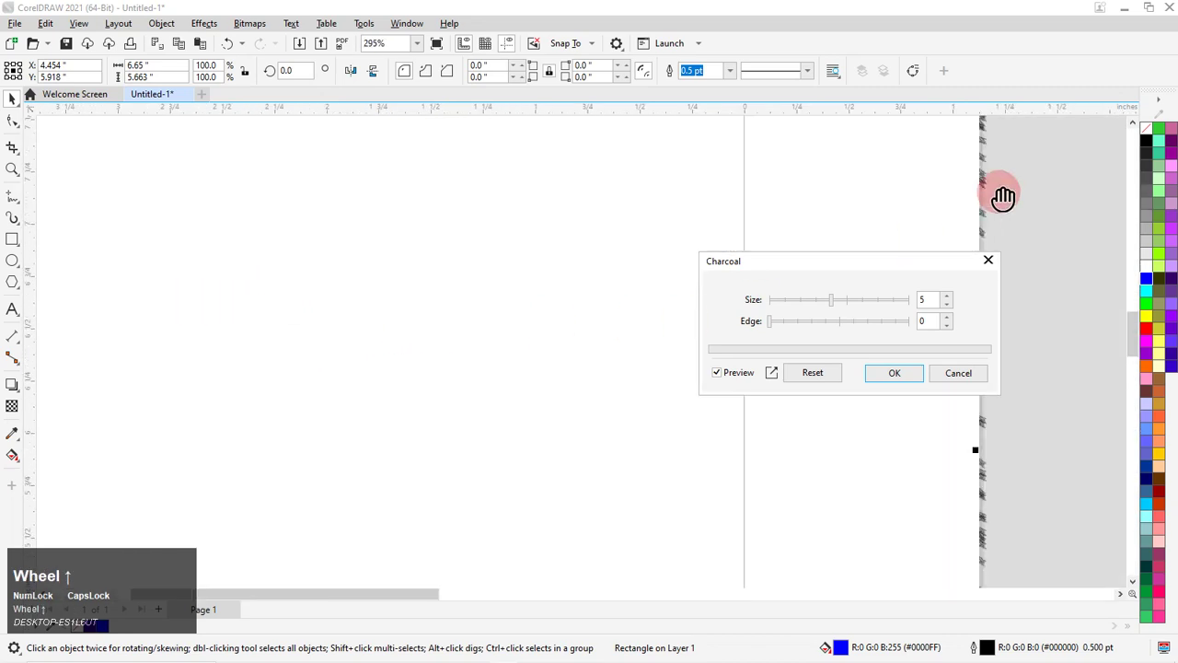
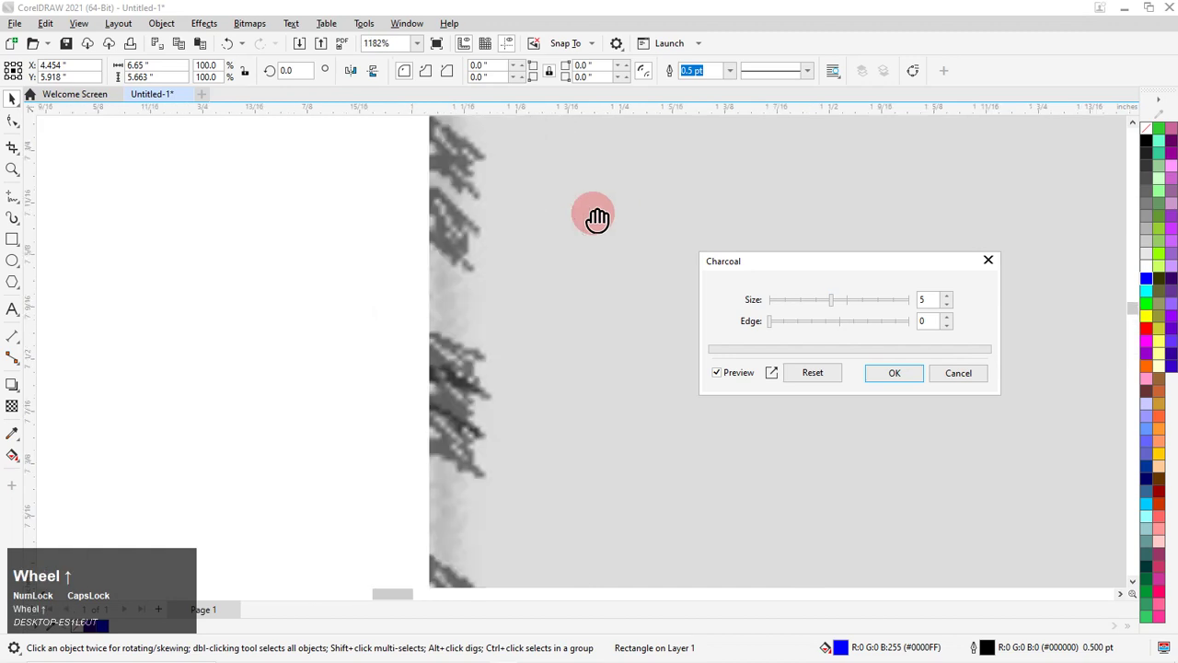
pyautogui.click(630, 207)
pyautogui.scroll(-3)
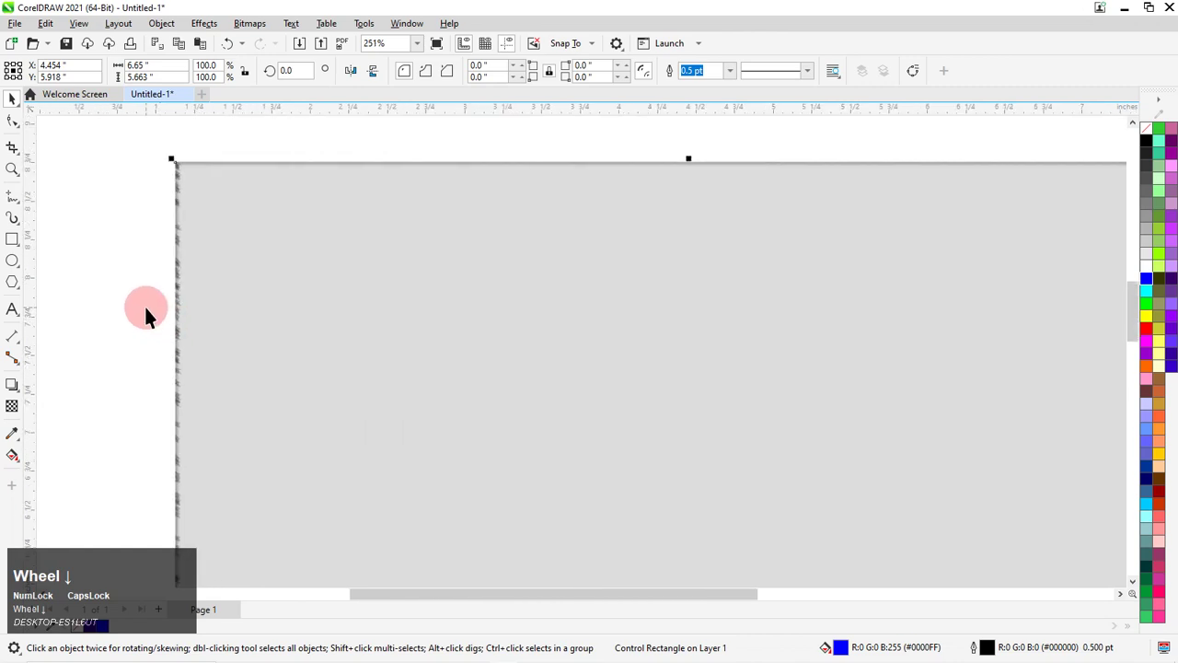
pyautogui.scroll(3)
pyautogui.scroll(-3)
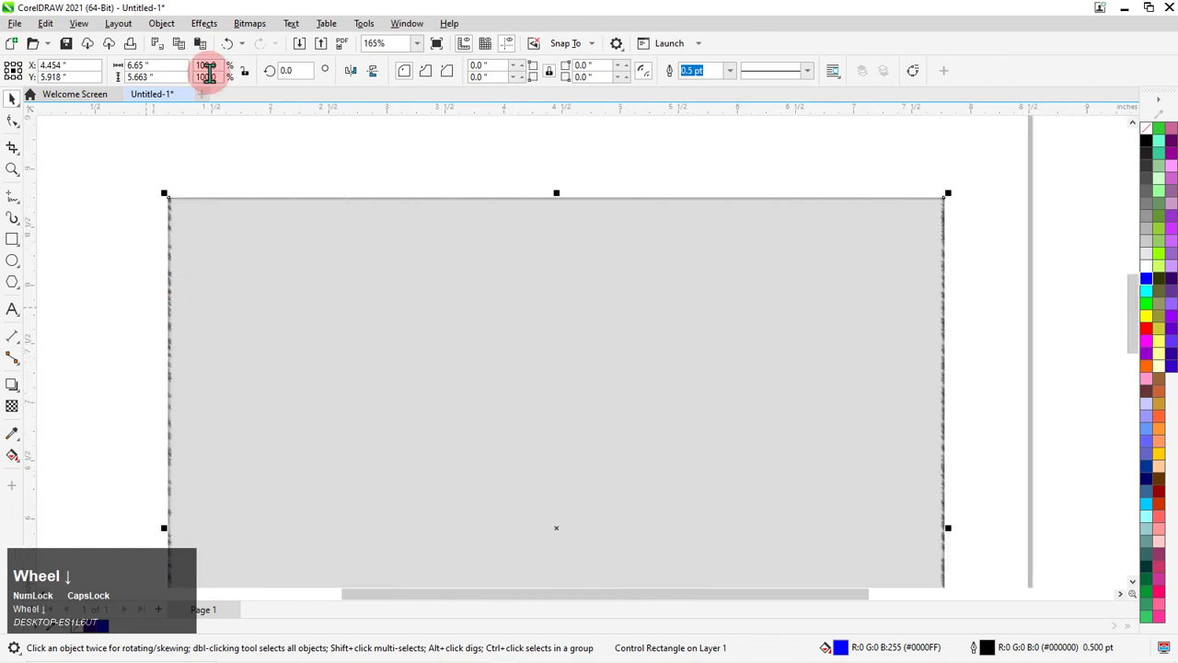
# - Reapply Charcoal with Size 10 and Edge 10 for darker rough edges
pyautogui.click(219, 31)
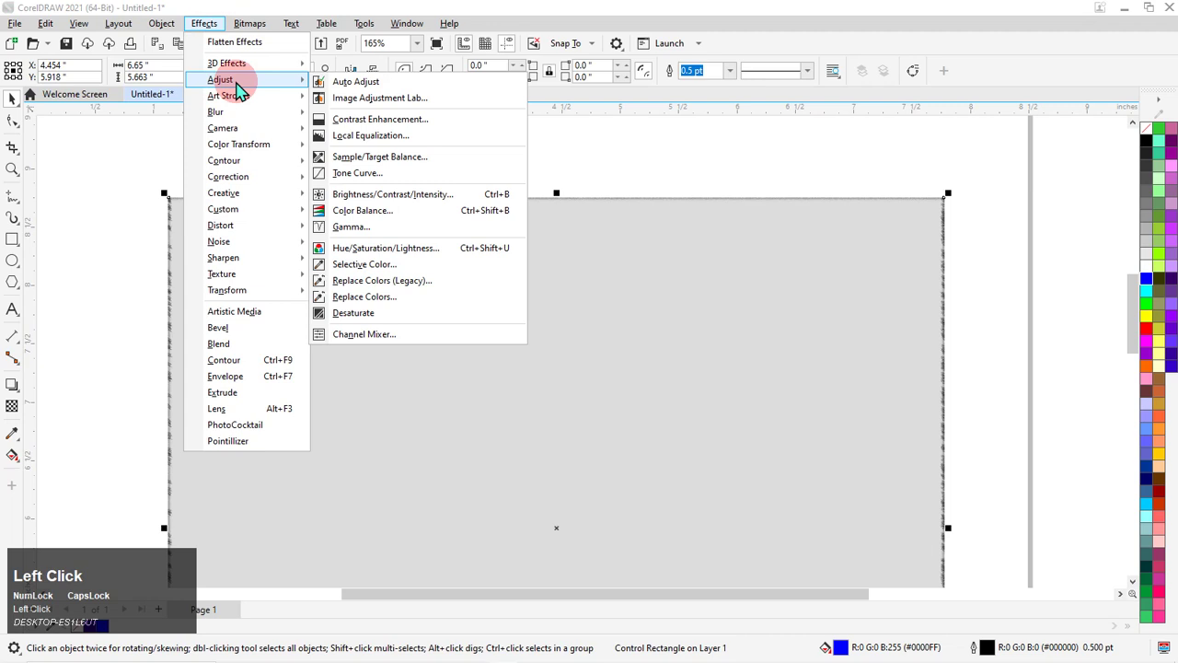
pyautogui.click(325, 109)
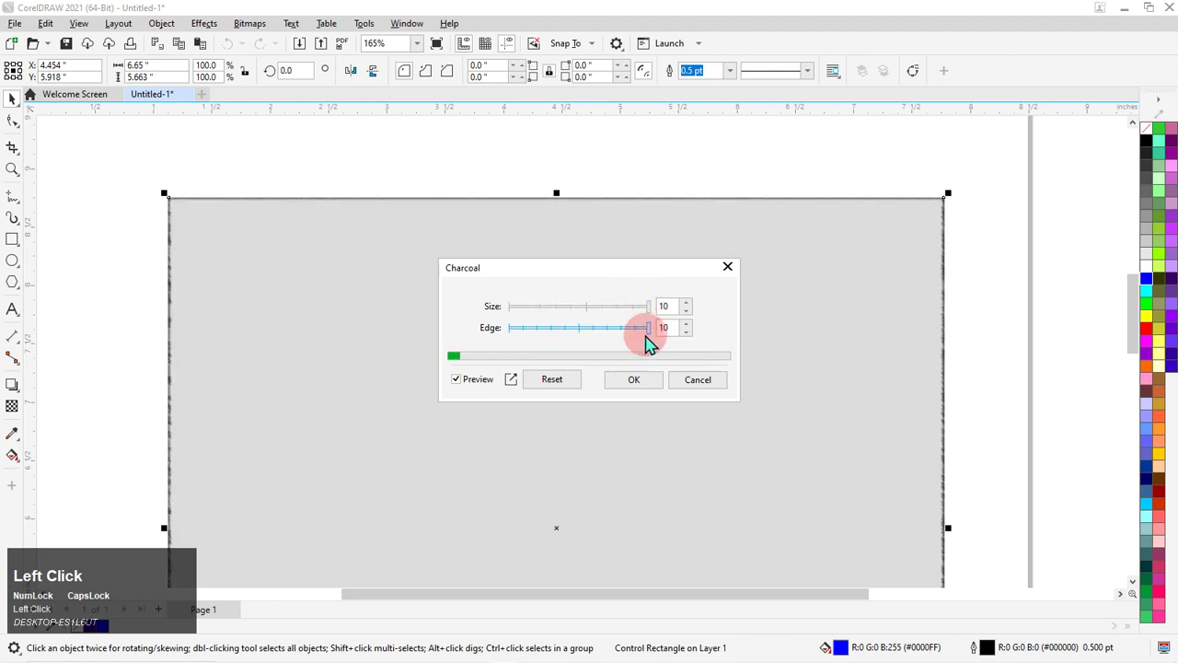
pyautogui.scroll(-3)
pyautogui.scroll(3)
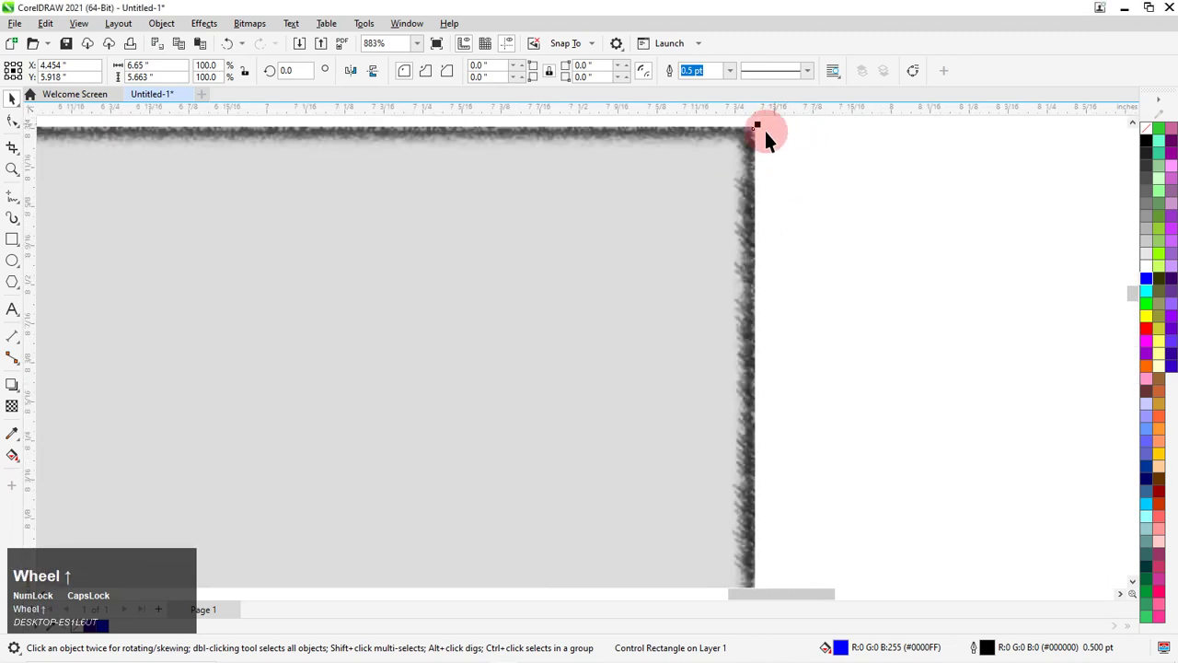
pyautogui.scroll(-3)
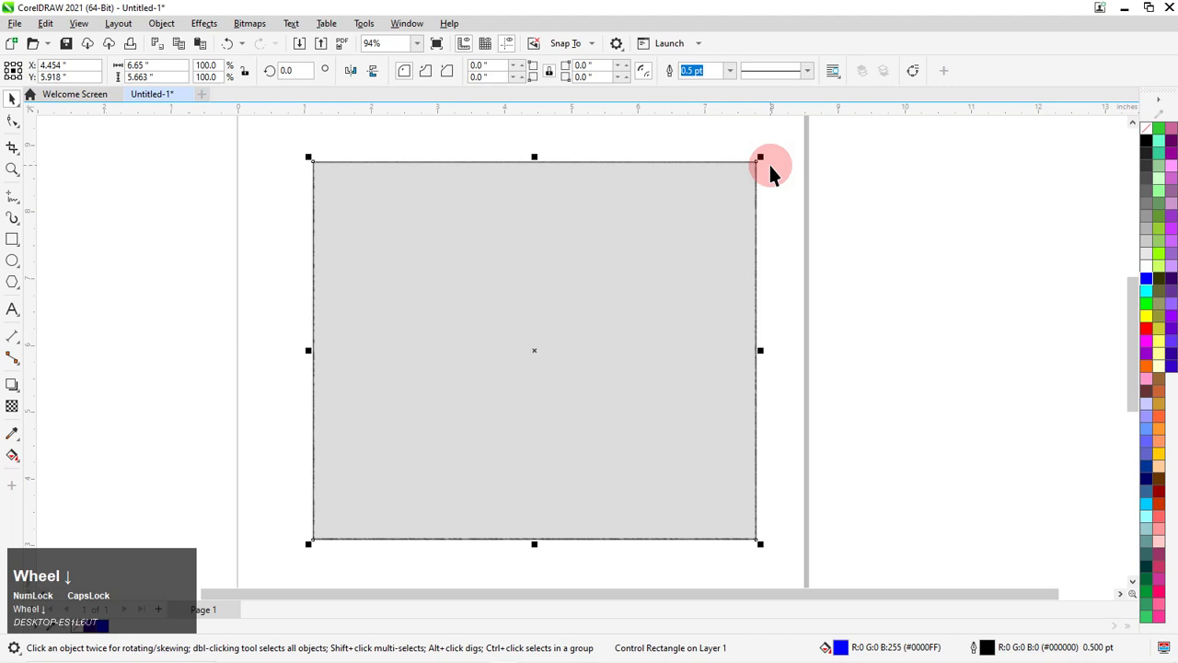
# - Scale the charcoal rectangle down into a short wide strip
pyautogui.moveTo(730, 250); pyautogui.dragTo(508, 361)
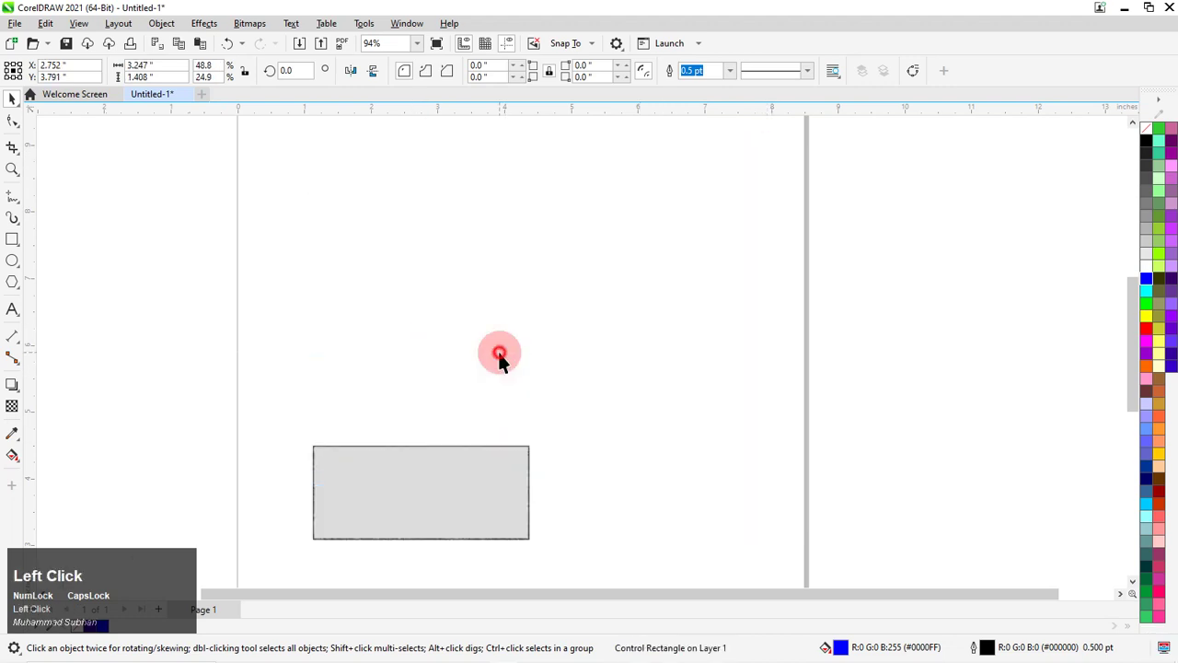
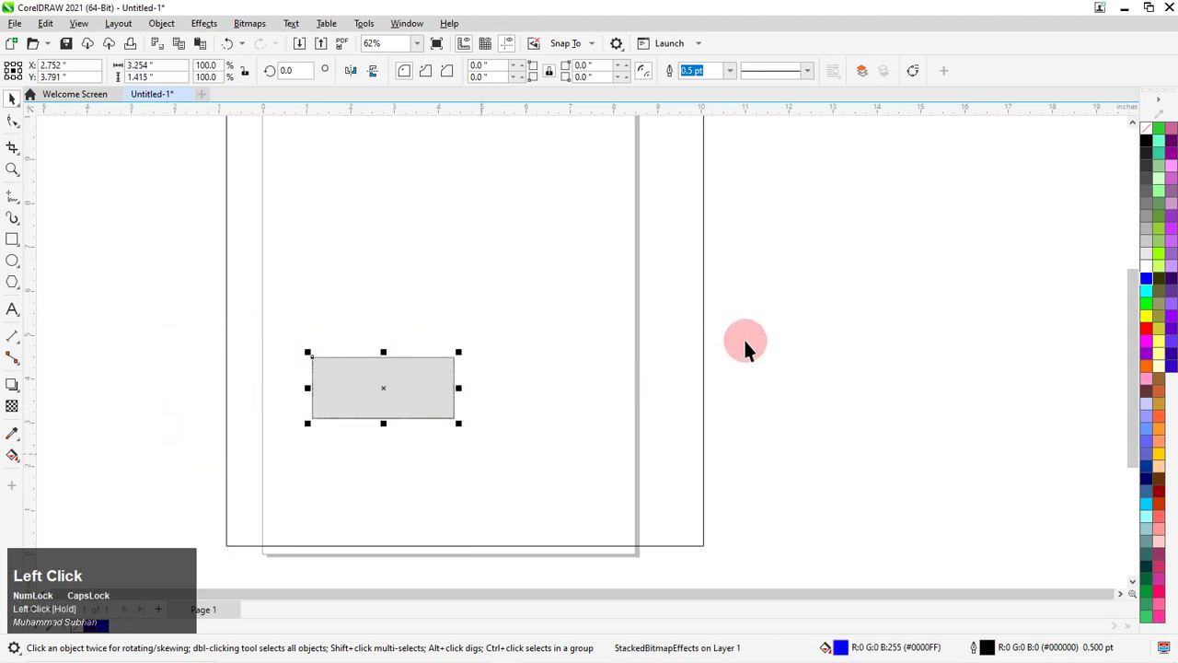
pyautogui.scroll(3)
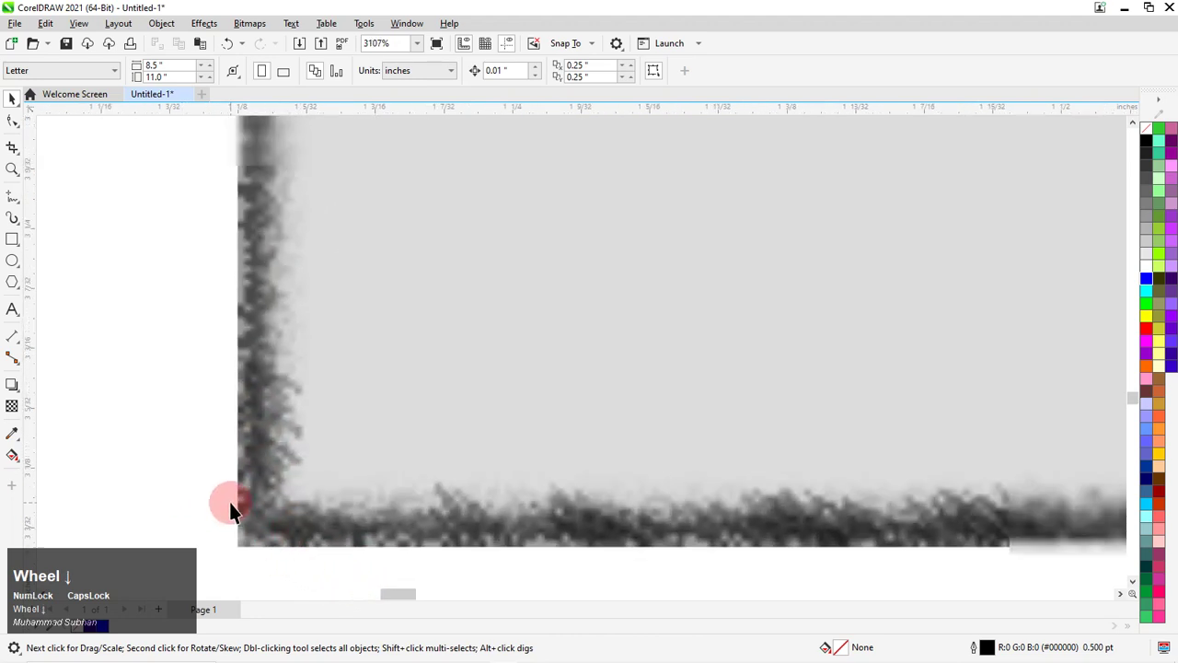
pyautogui.scroll(-3)
# - Draw a page-covering purple rectangle sent to the back and fill the strip white
pyautogui.moveTo(345, 485); pyautogui.dragTo(157, 491)
pyautogui.press('shift+Page_Up')
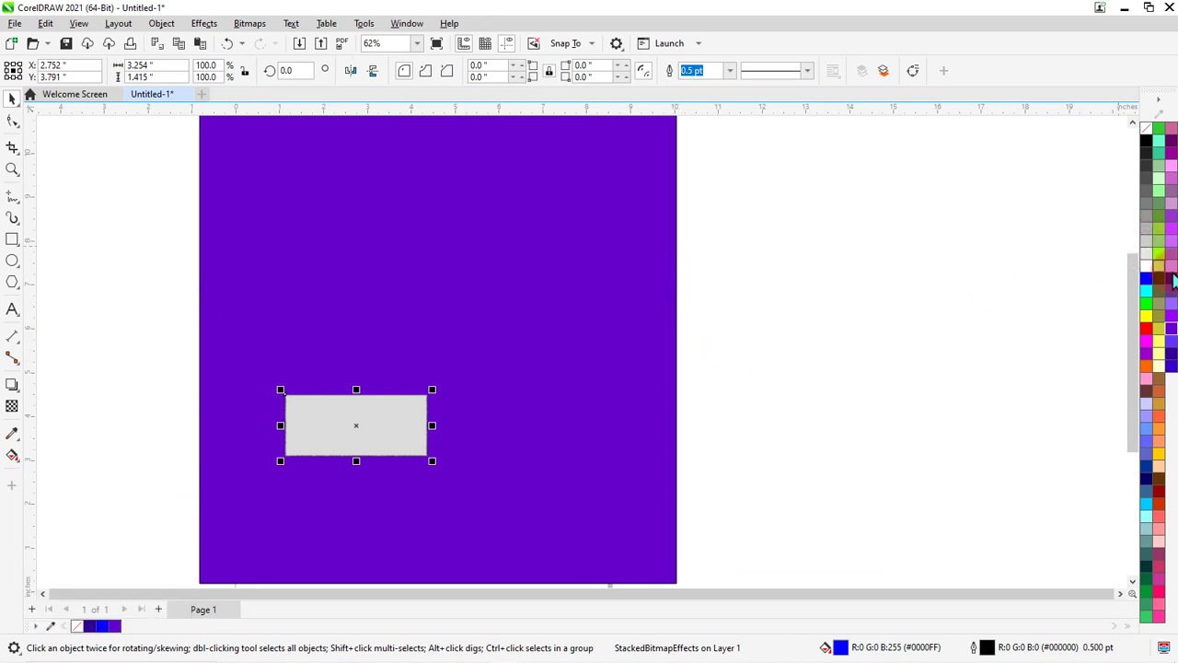
pyautogui.click(435, 436)
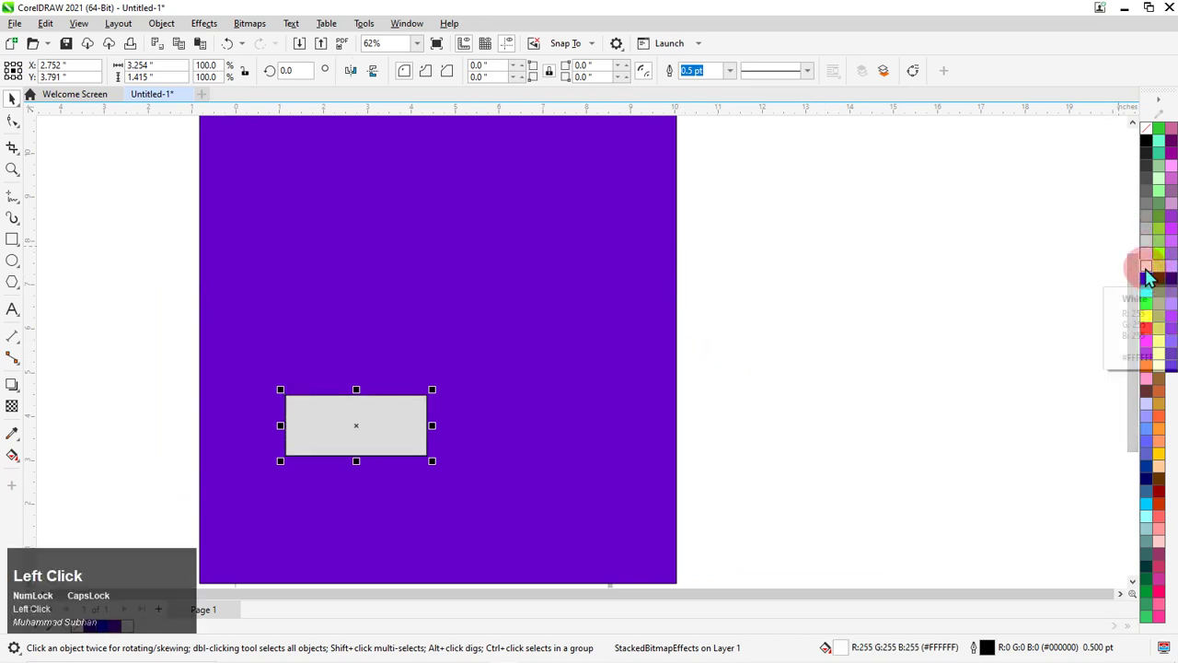
pyautogui.scroll(3)
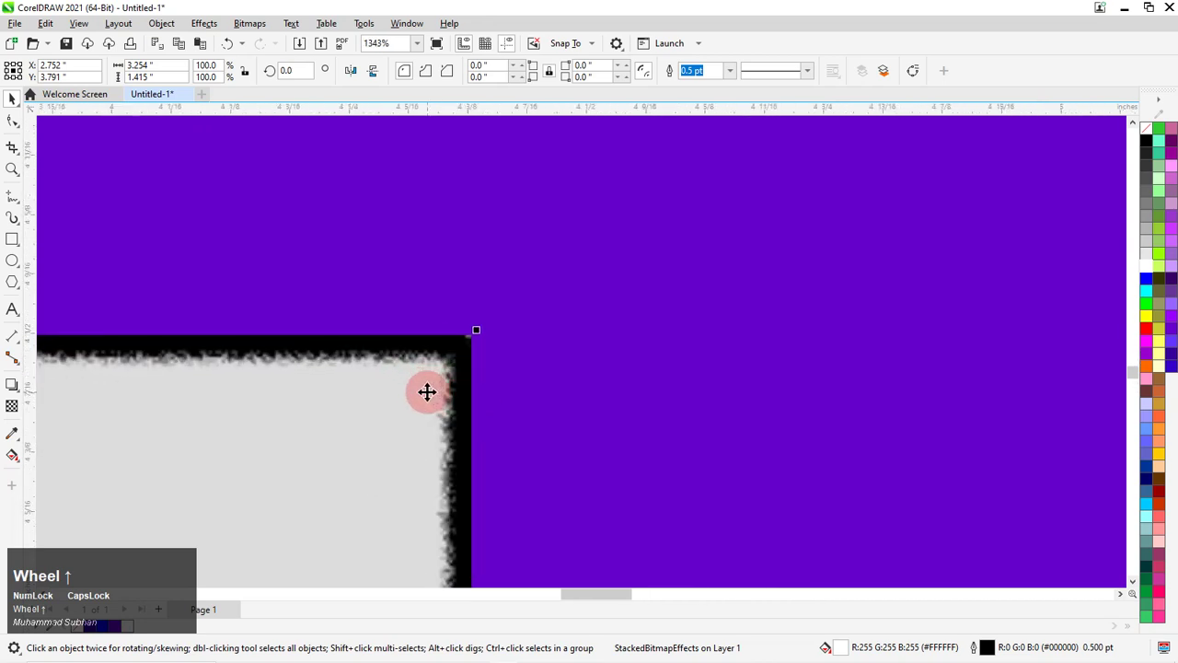
# - Set the Conté Crayon art stroke with pressure 100 and texture raised to its maximum of 10
pyautogui.click(210, 35)
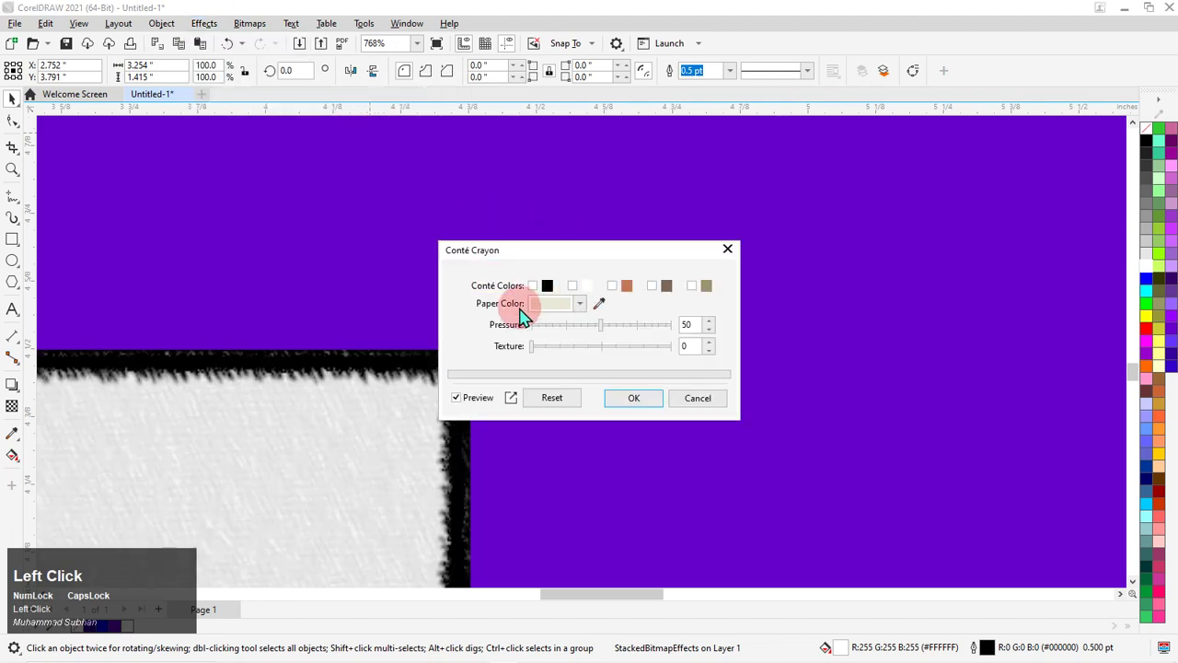
pyautogui.scroll(-3)
pyautogui.moveTo(539, 263); pyautogui.dragTo(352, 380)
pyautogui.scroll(3)
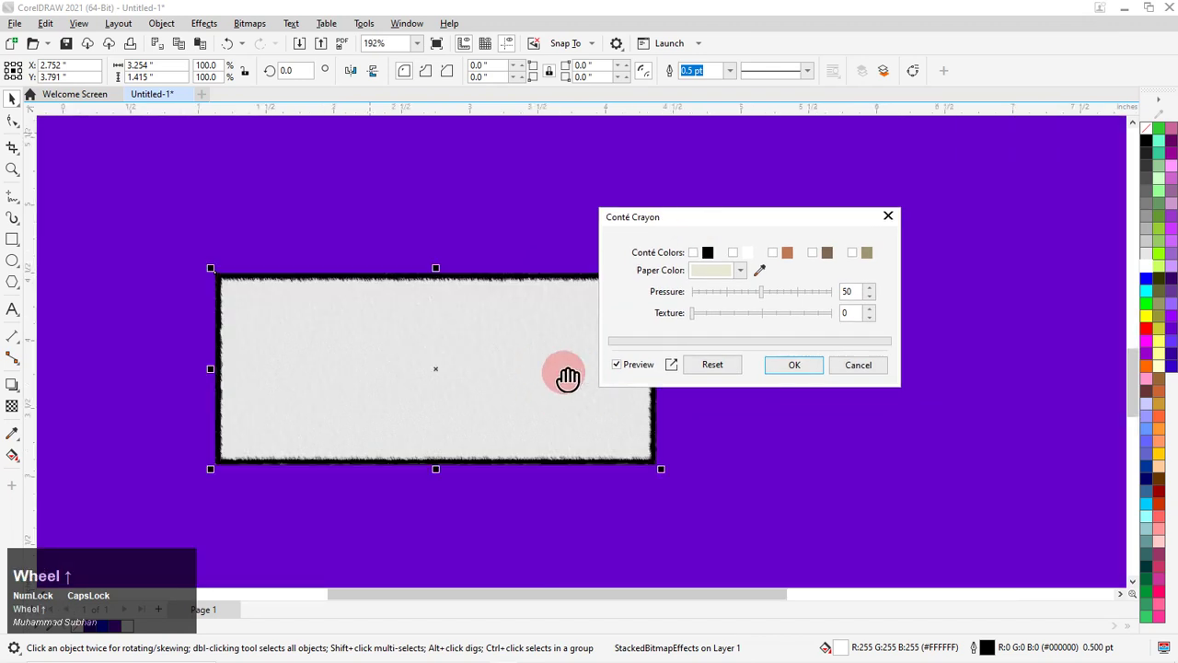
pyautogui.moveTo(523, 379); pyautogui.dragTo(745, 284)
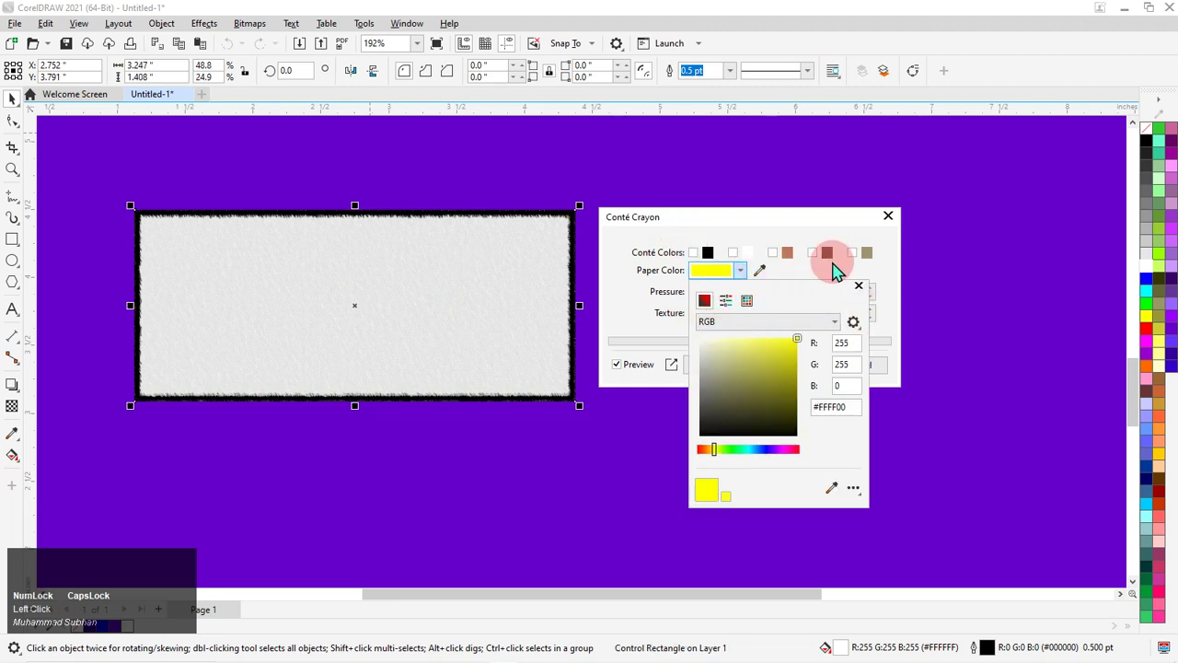
pyautogui.click(834, 278)
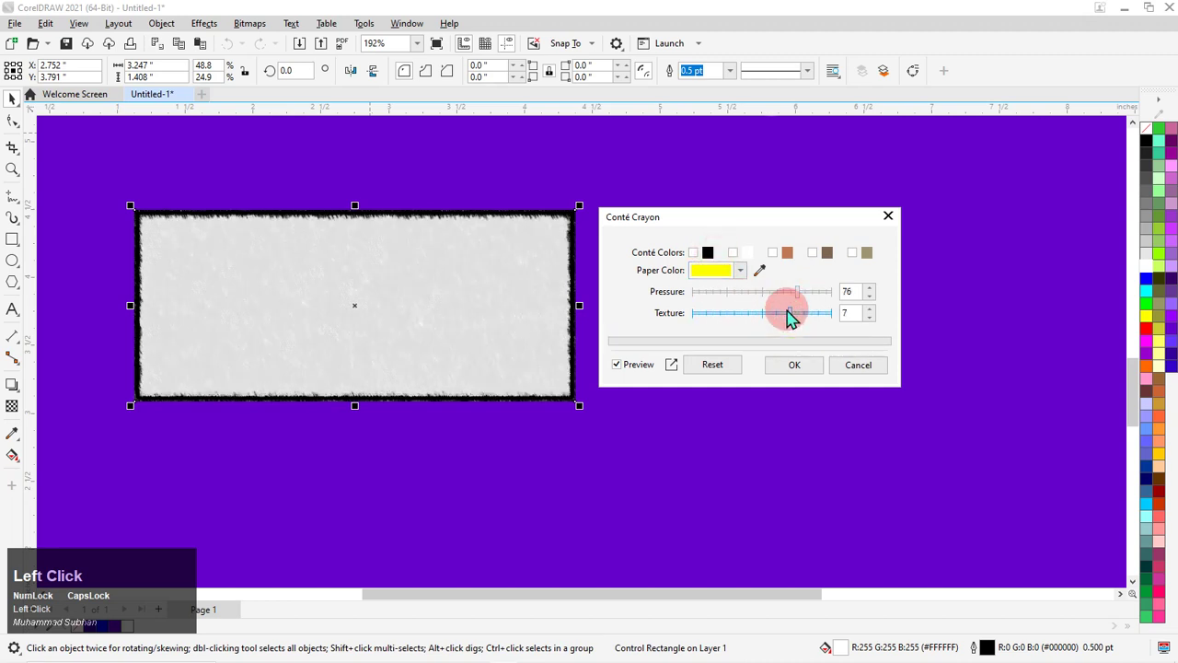
pyautogui.click(884, 316)
pyautogui.click(878, 319)
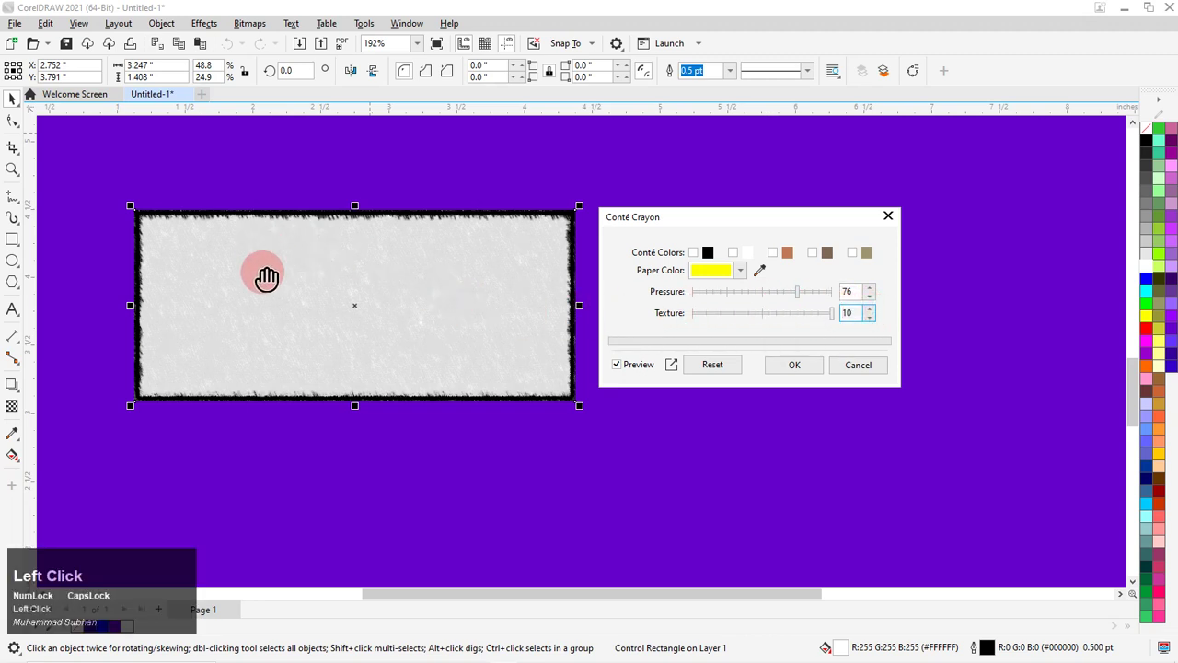
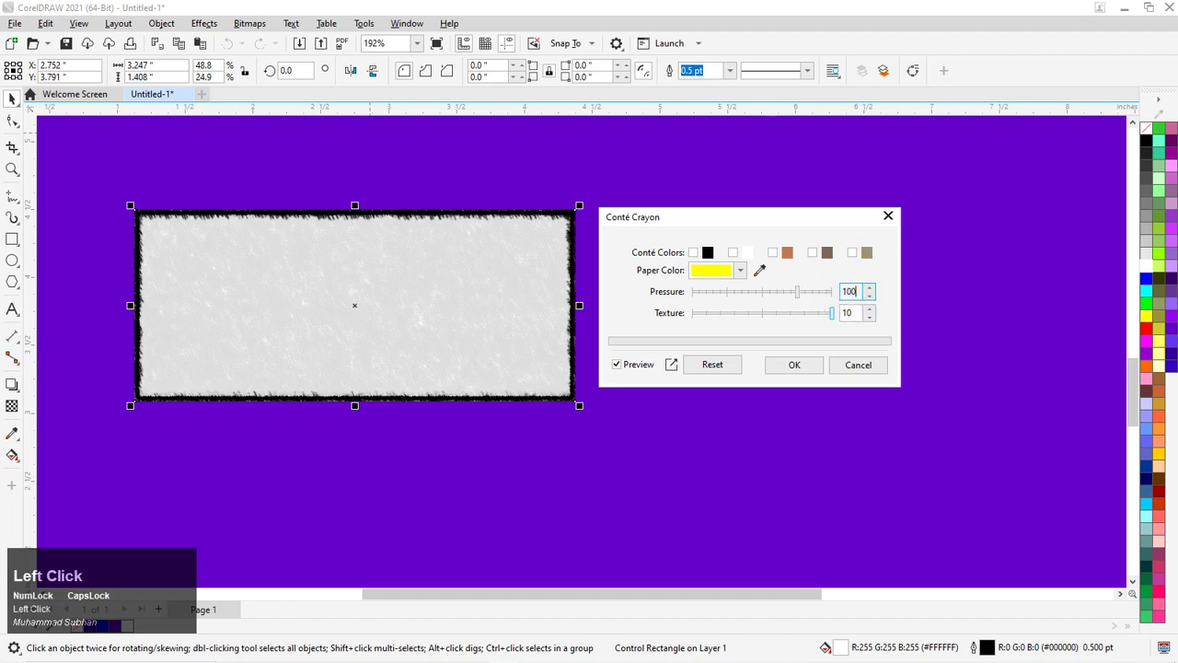
# - Sample the purple background as the paper colour and inspect the strip's ragged black edge
pyautogui.click(875, 249)
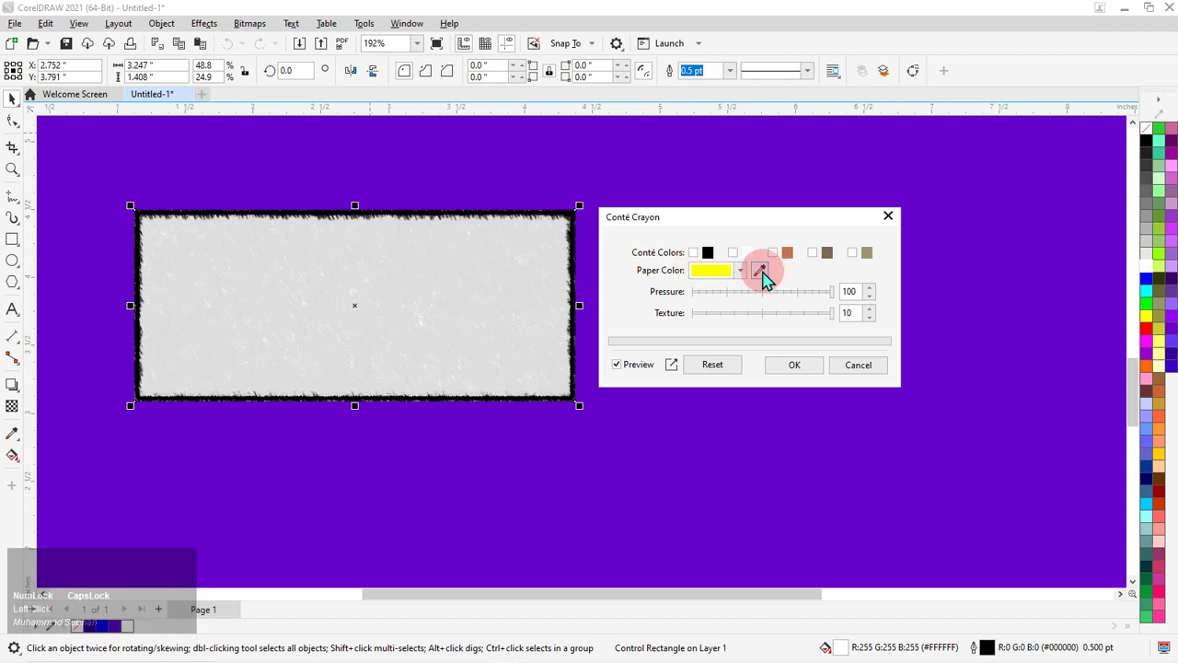
pyautogui.click(769, 281)
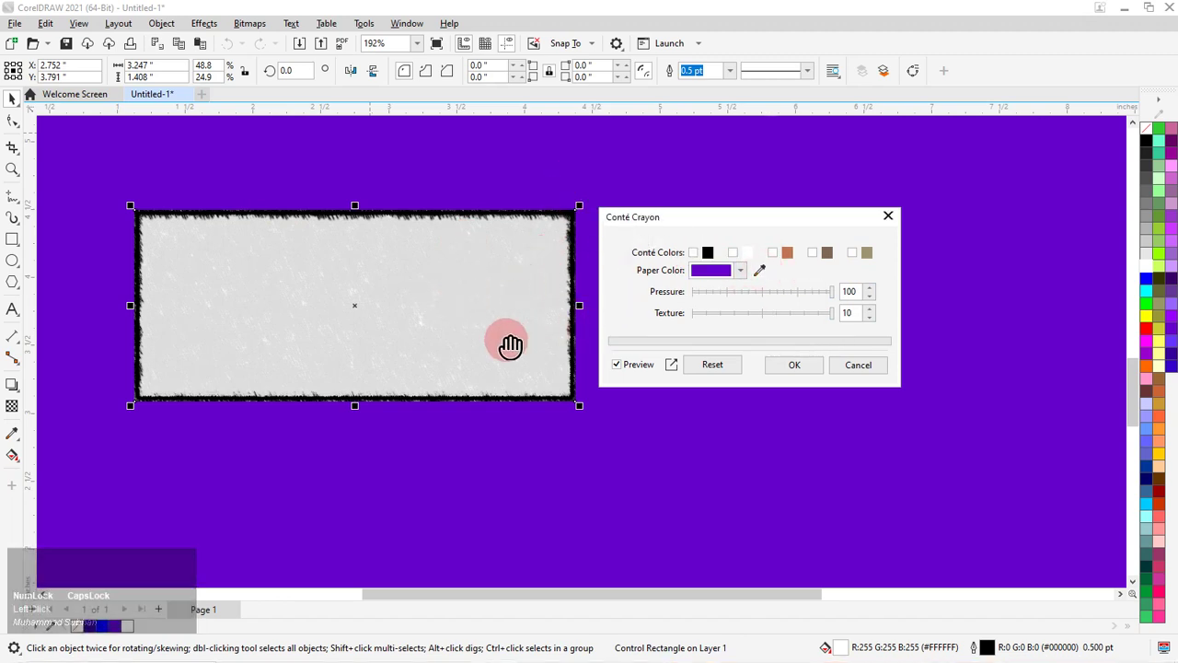
pyautogui.scroll(3)
pyautogui.scroll(-3)
pyautogui.scroll(3)
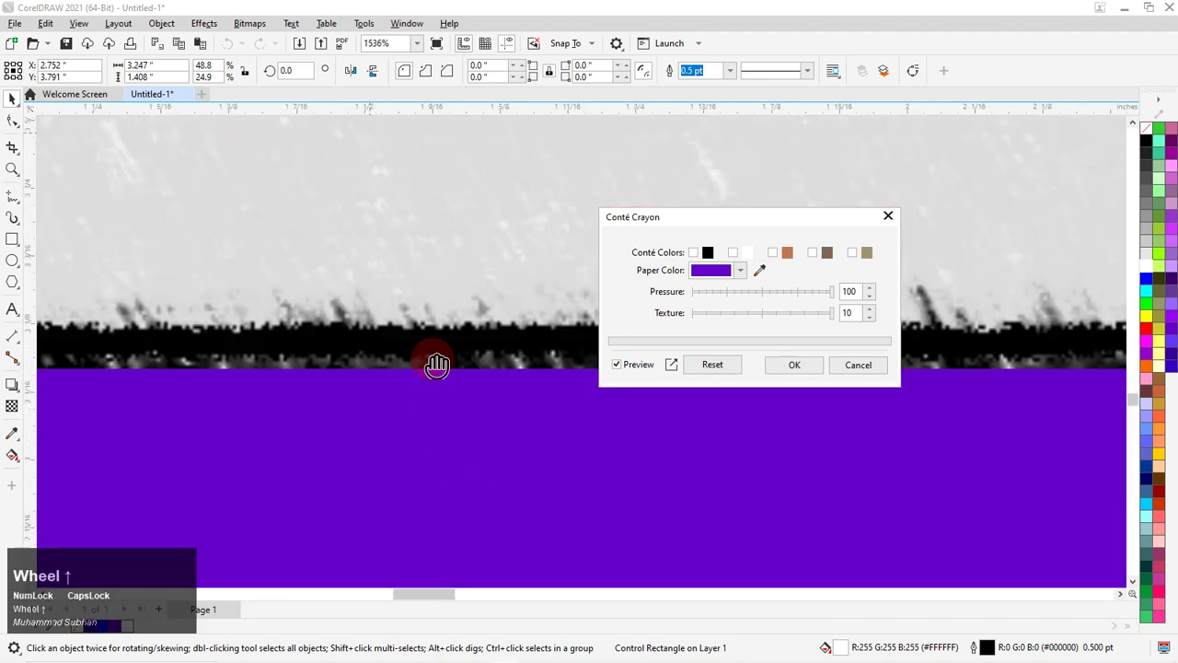
pyautogui.scroll(-3)
pyautogui.moveTo(741, 224); pyautogui.dragTo(690, 293)
pyautogui.scroll(3)
pyautogui.moveTo(435, 231); pyautogui.dragTo(435, 231)
pyautogui.click(435, 231)
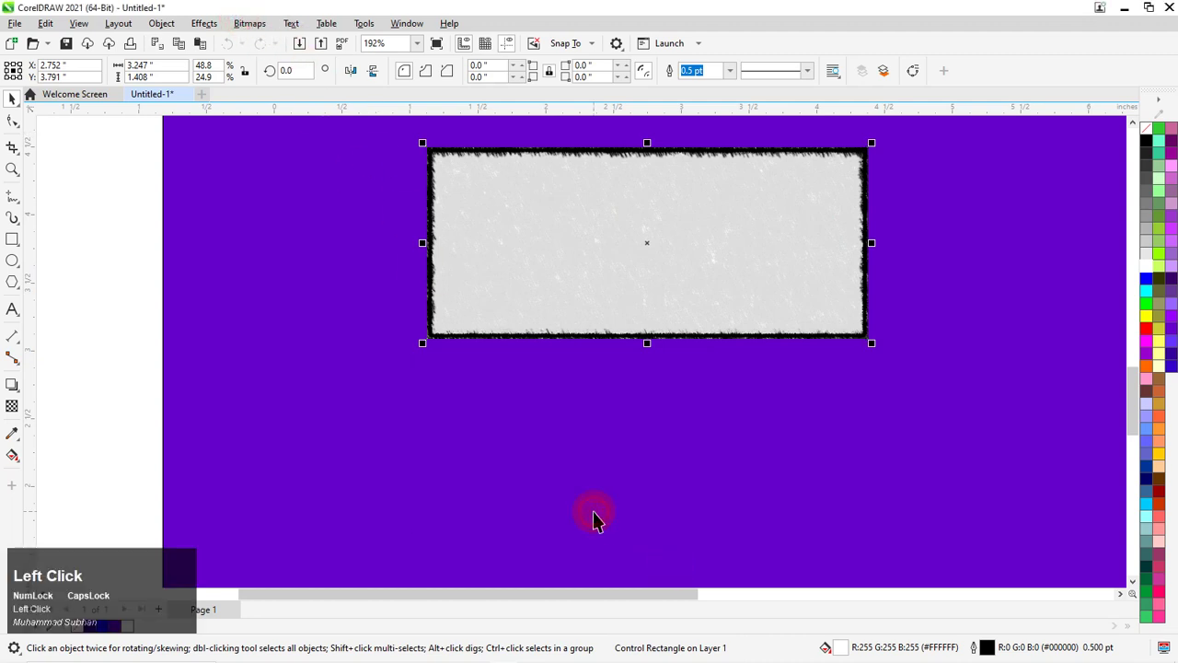
# - Delete the textured strip and give the new rectangle a green fill with a yellow outline
pyautogui.press('Delete')
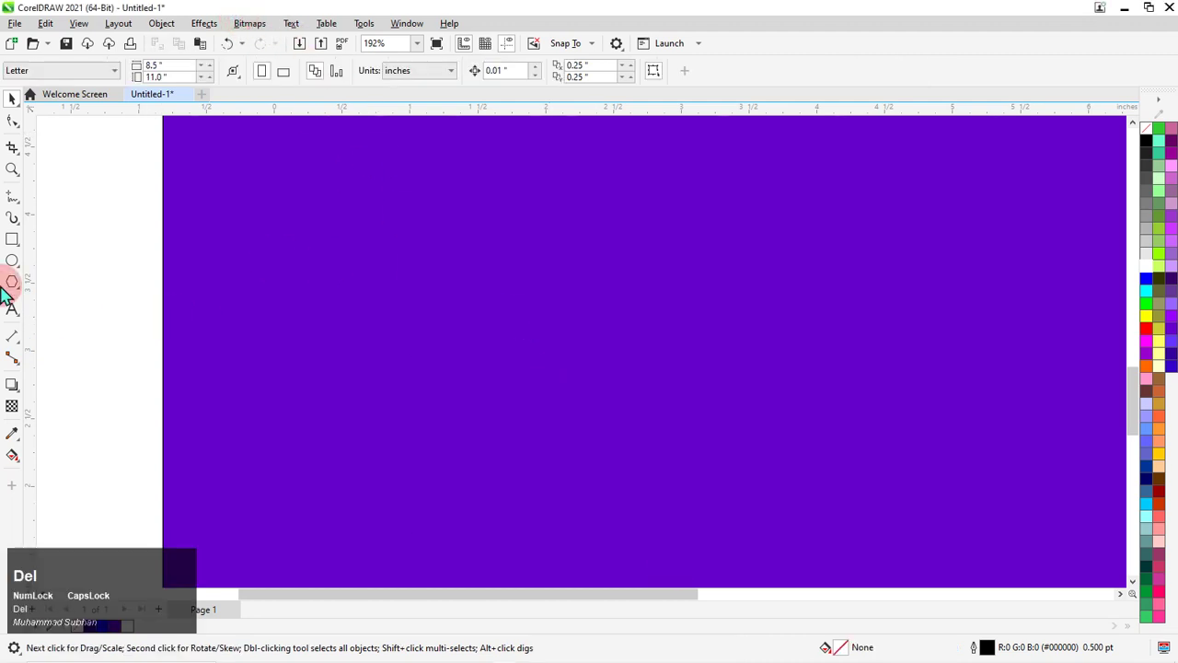
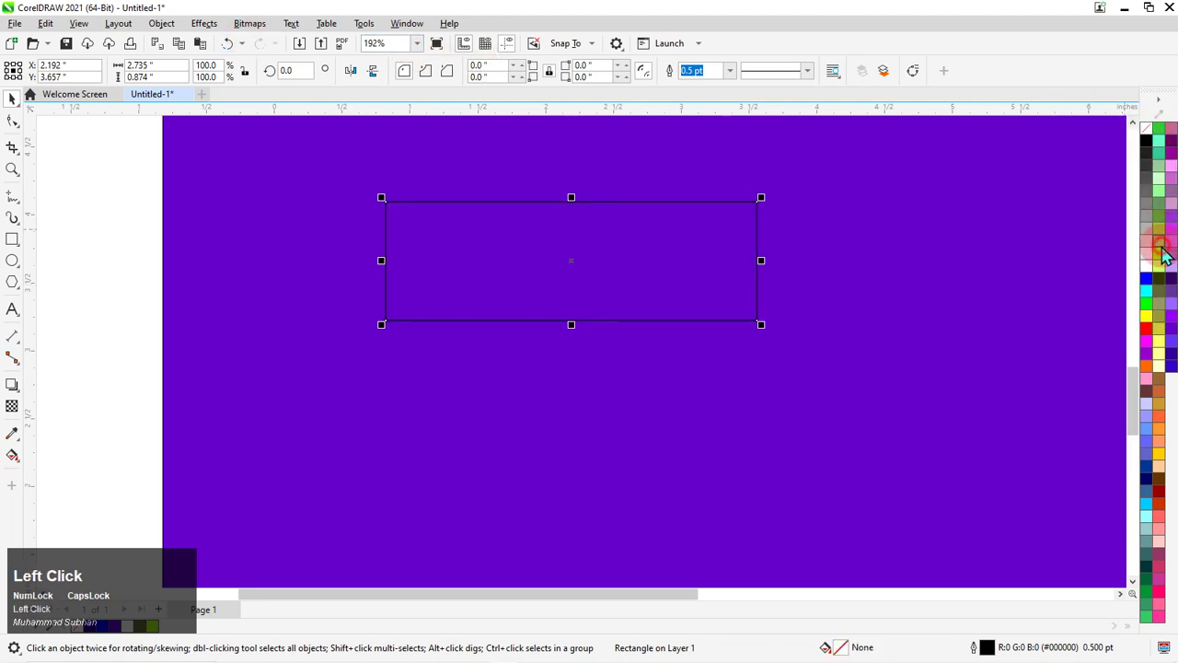
pyautogui.rightClick(1128, 411)
pyautogui.click(1128, 396)
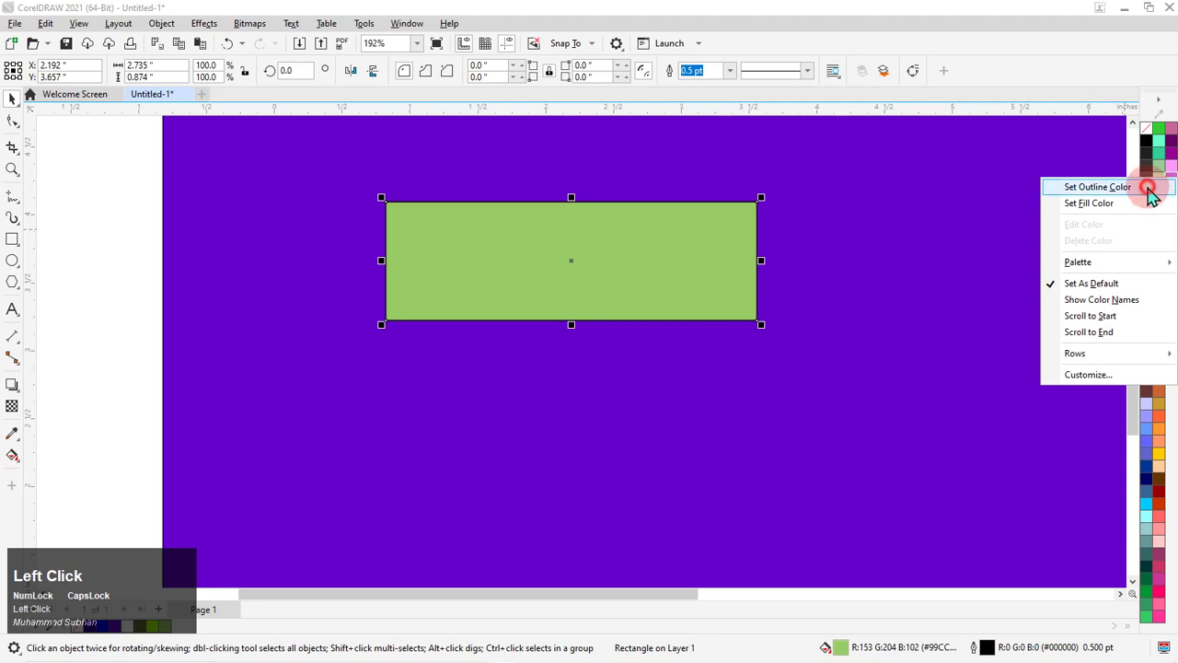
pyautogui.rightClick(1128, 412)
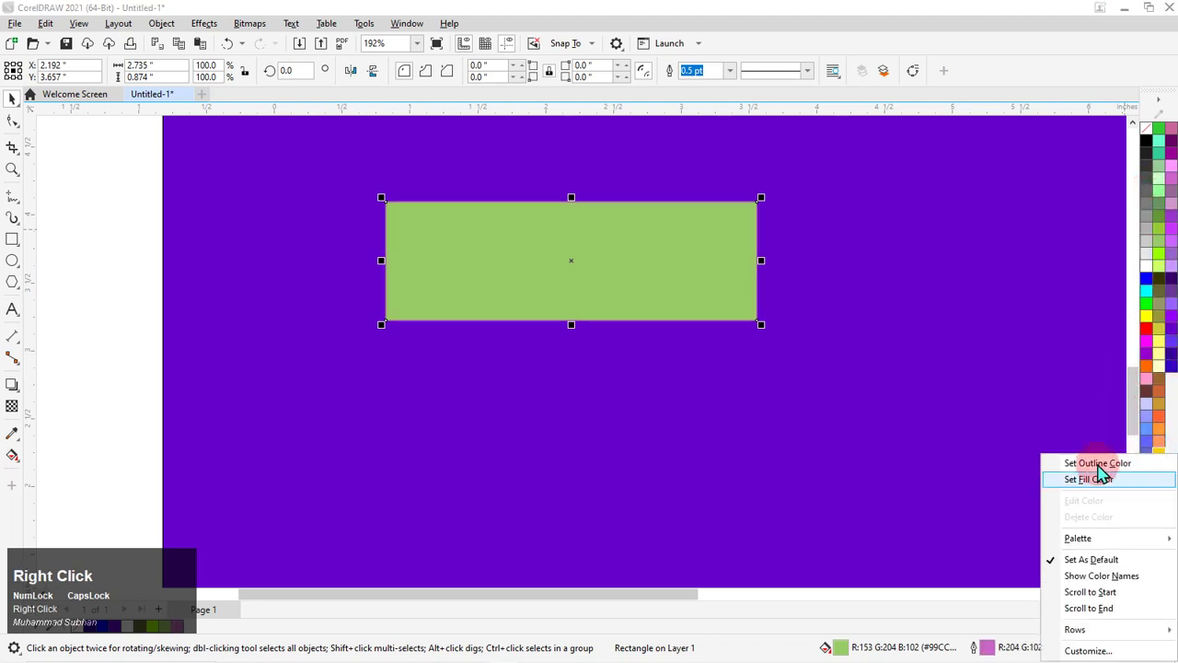
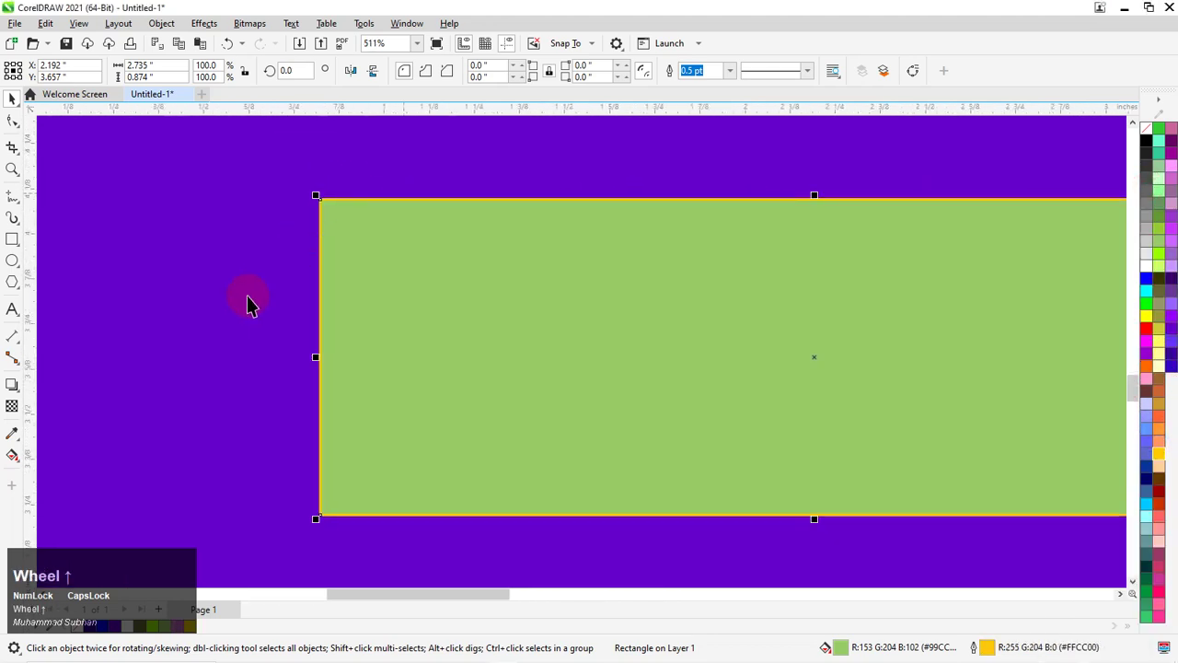
pyautogui.scroll(-3)
pyautogui.scroll(-3)
pyautogui.scroll(3)
# - Apply the Crayon art stroke to the green rectangle with size 10 and outline 4
pyautogui.click(223, 43)
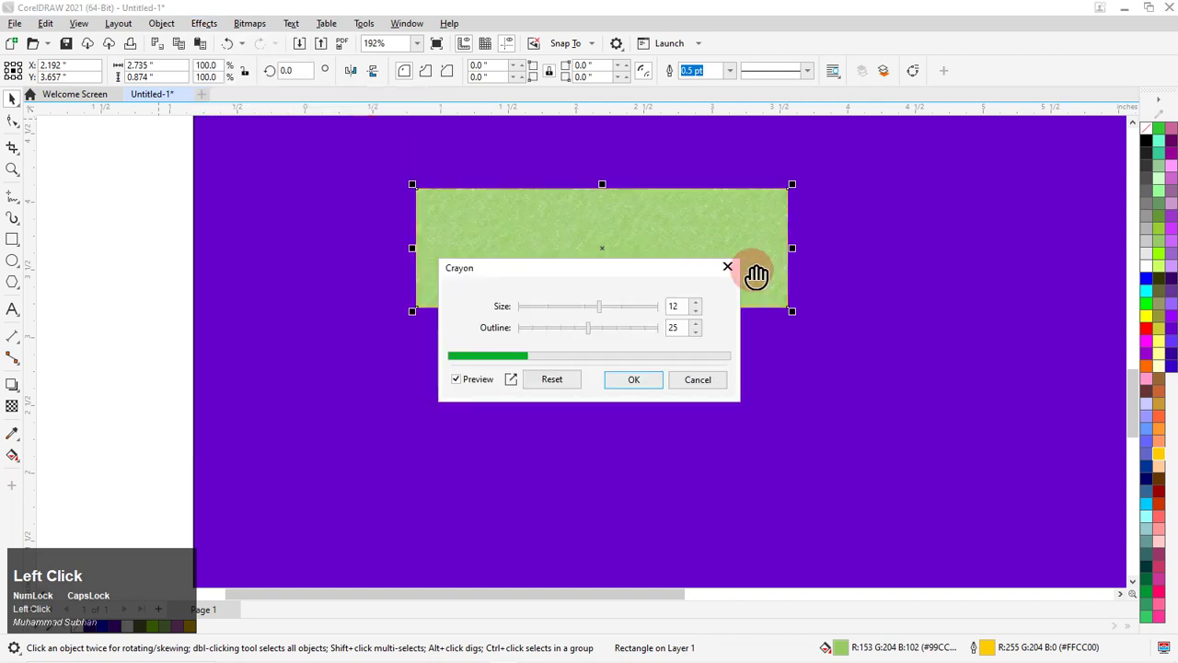
pyautogui.scroll(3)
pyautogui.scroll(-3)
pyautogui.scroll(3)
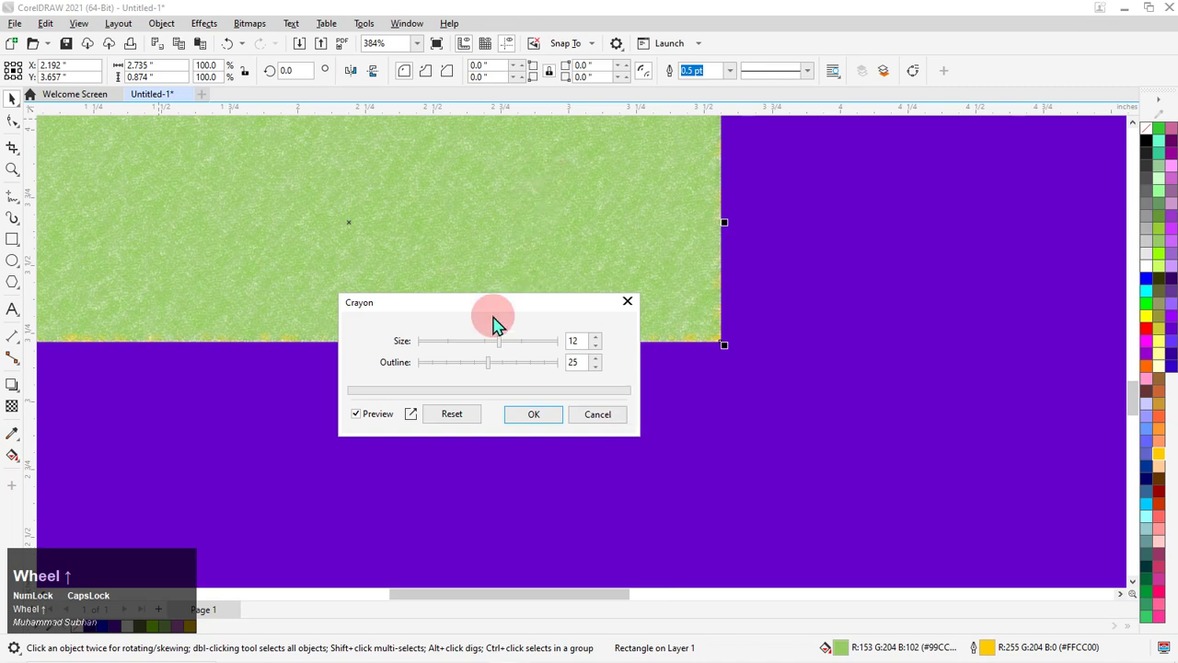
pyautogui.click(546, 351)
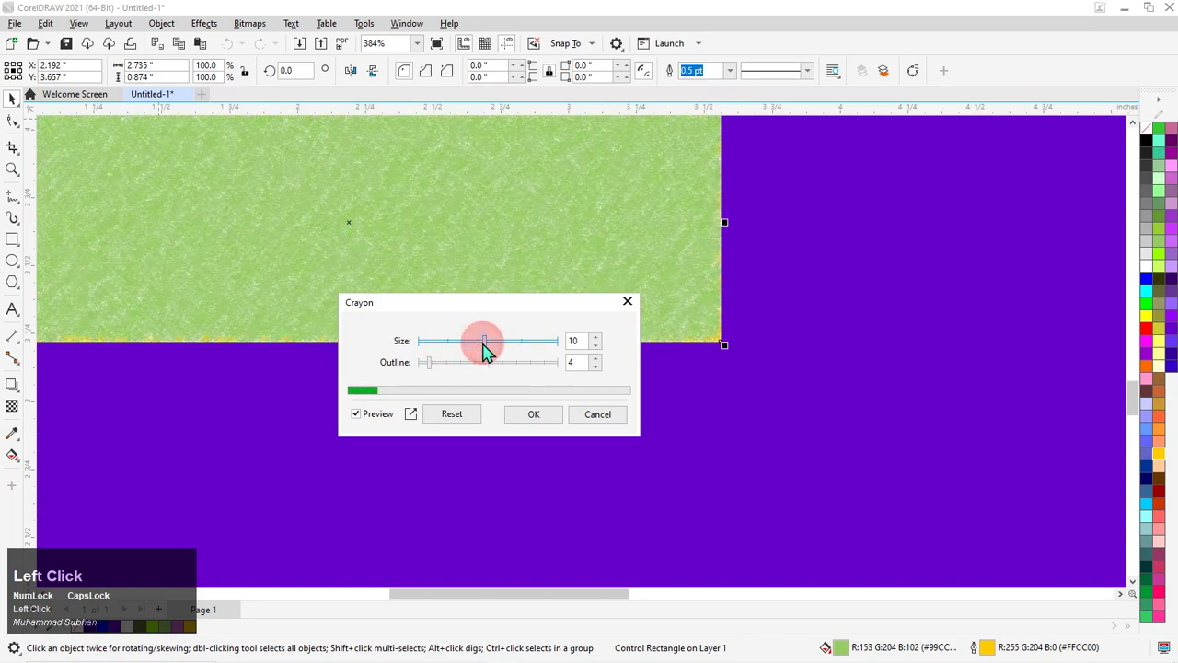
pyautogui.scroll(-3)
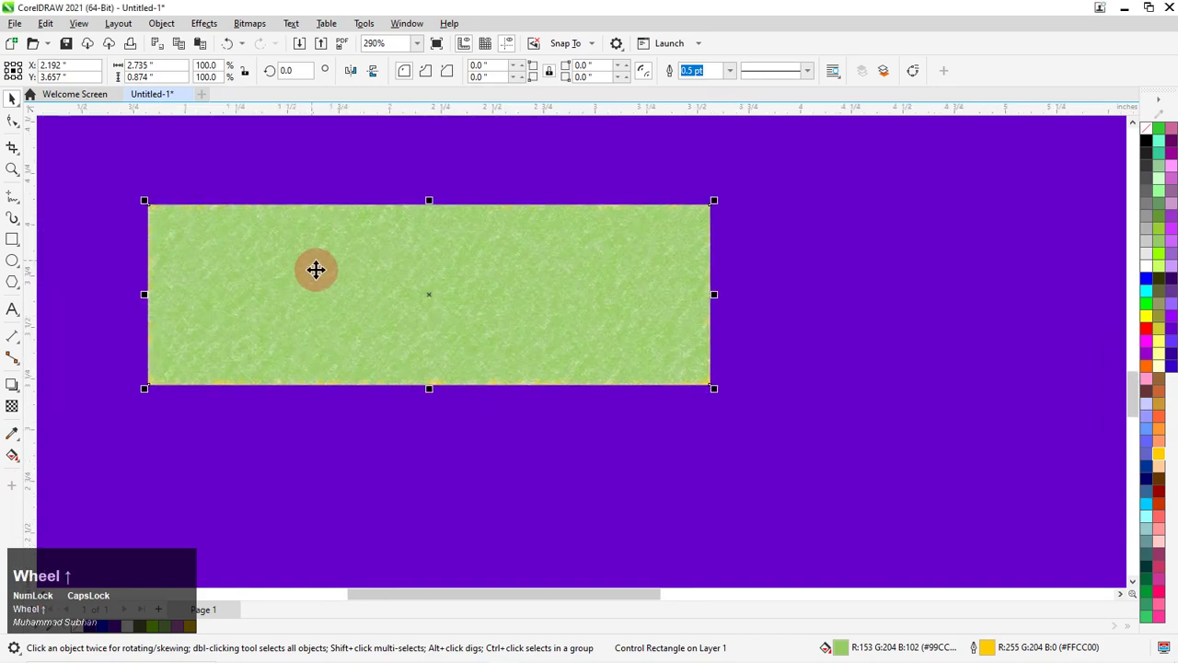
pyautogui.scroll(3)
# - Reapply the Crayon art stroke to the red strip with size 10 and outline 10
pyautogui.scroll(-3)
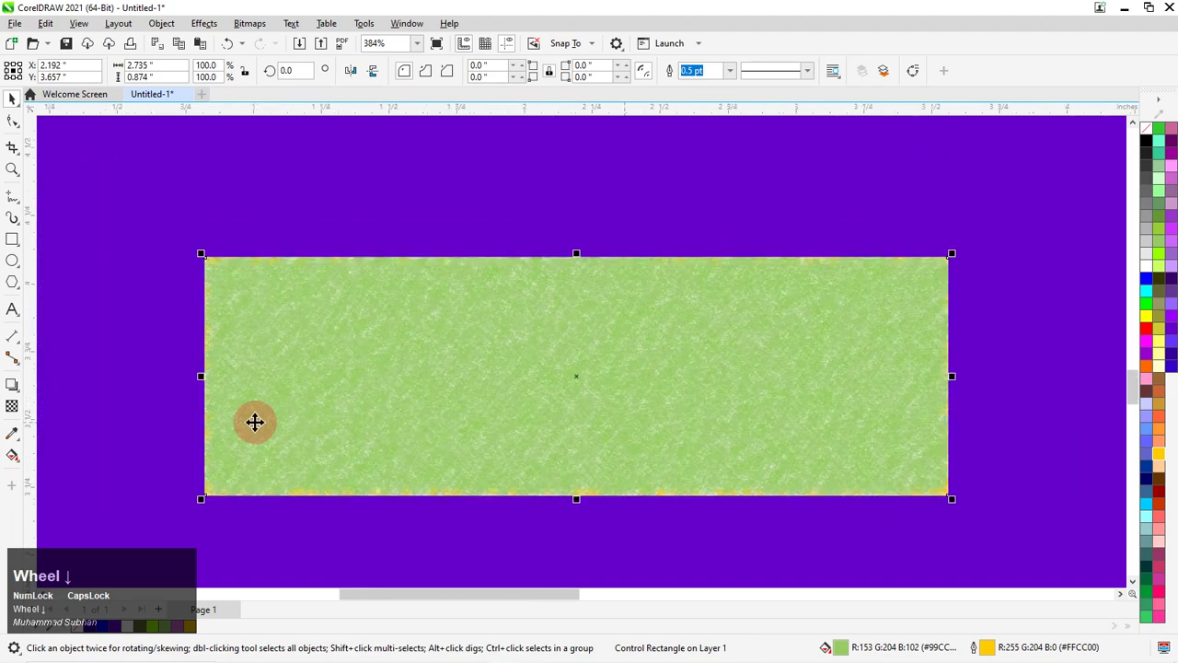
pyautogui.scroll(3)
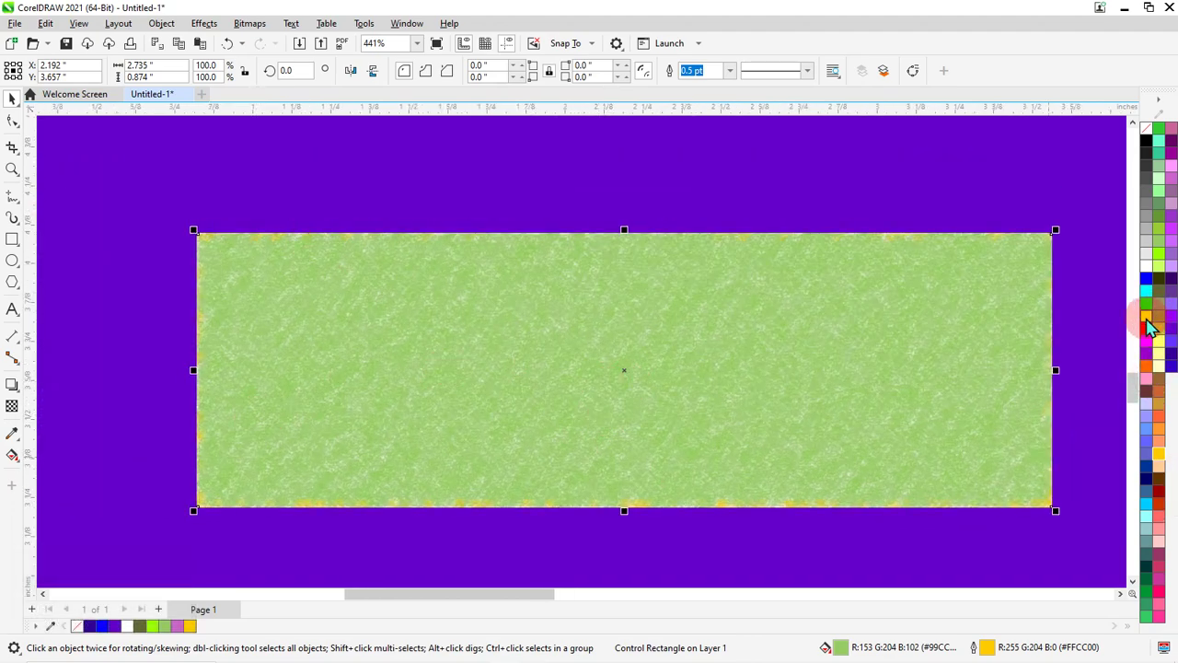
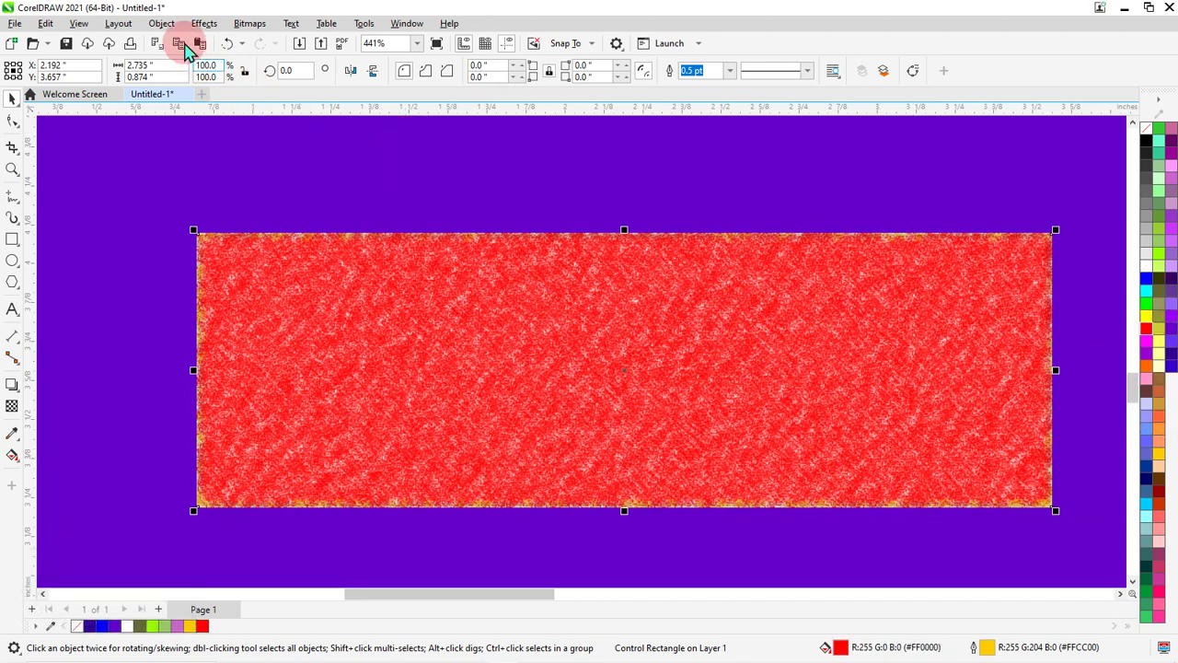
pyautogui.click(190, 38)
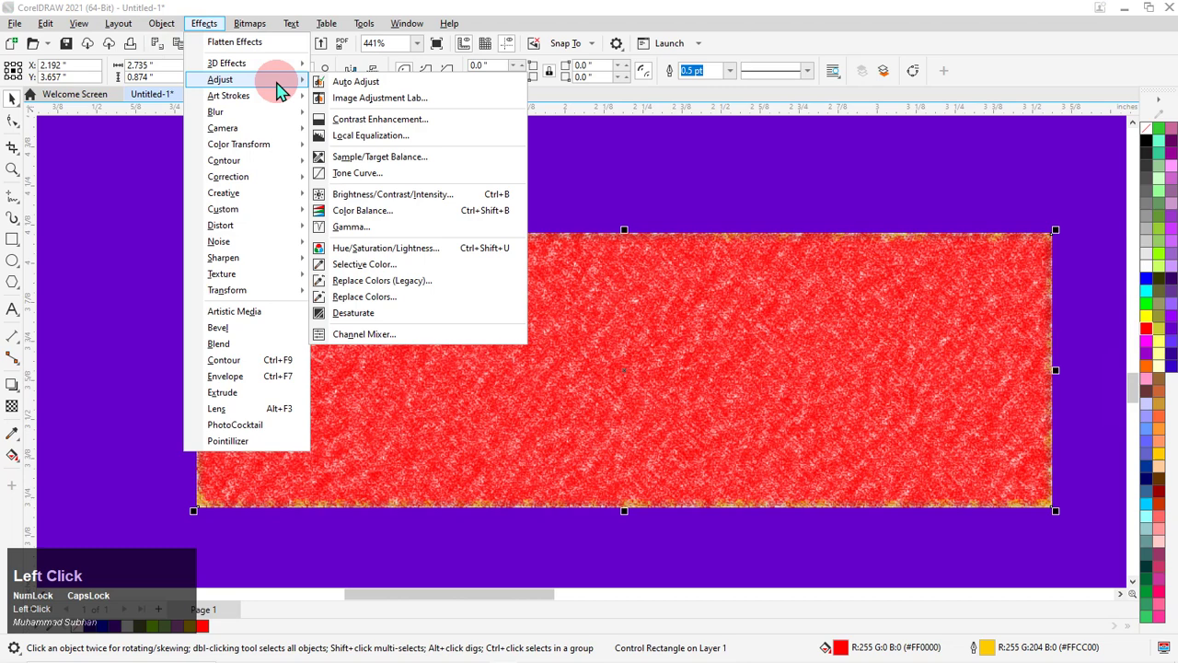
pyautogui.click(270, 110)
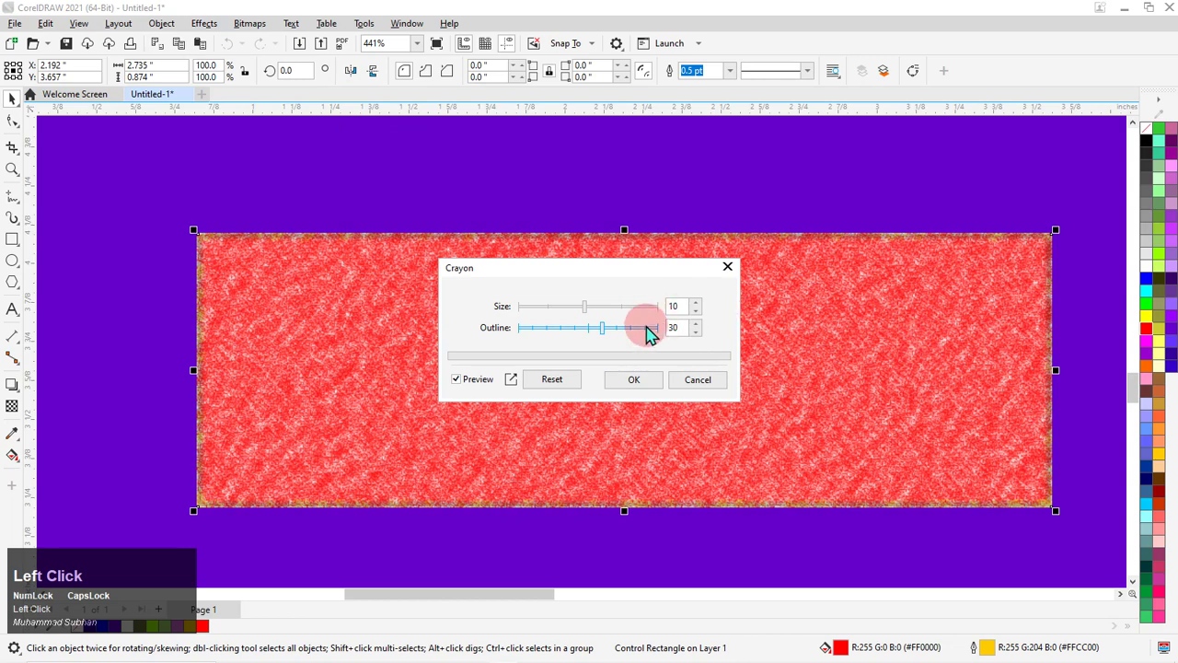
pyautogui.click(554, 337)
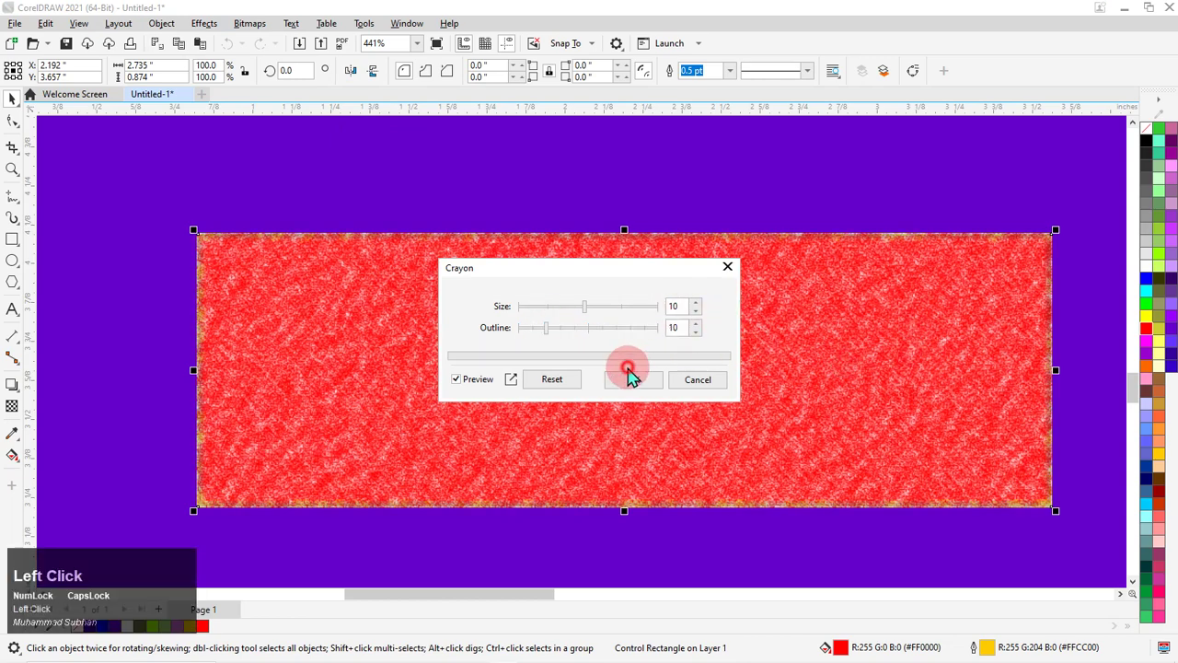
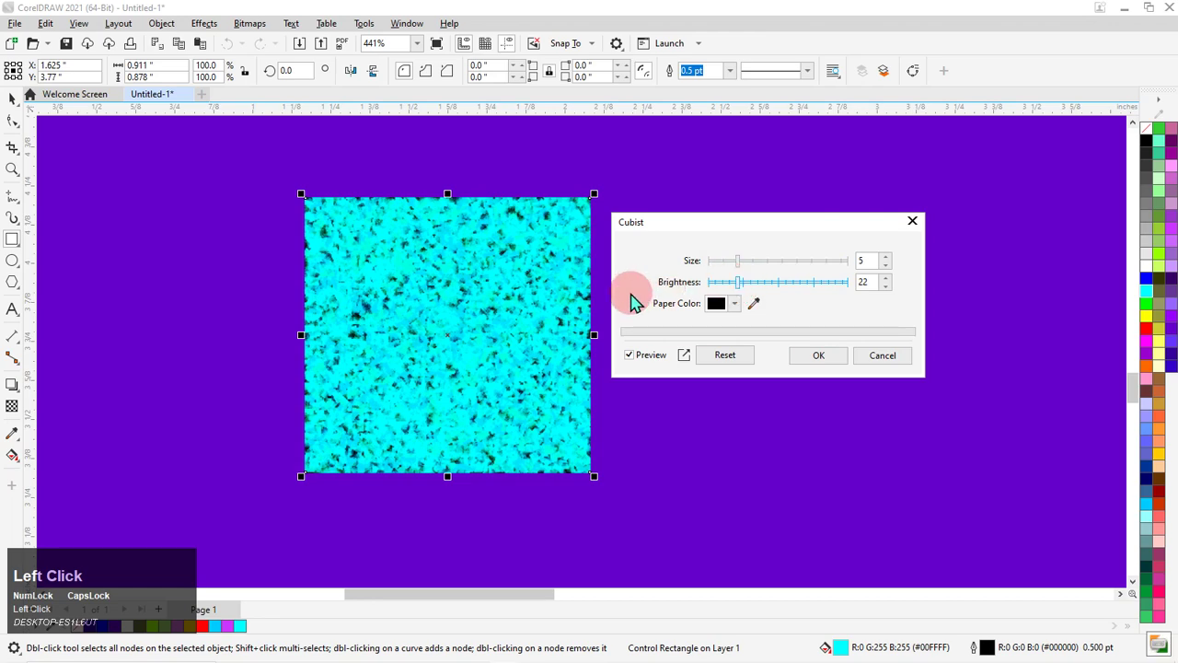
# - Preview the Cubist art stroke on the cyan square at size 5 and brightness 22
pyautogui.scroll(3)
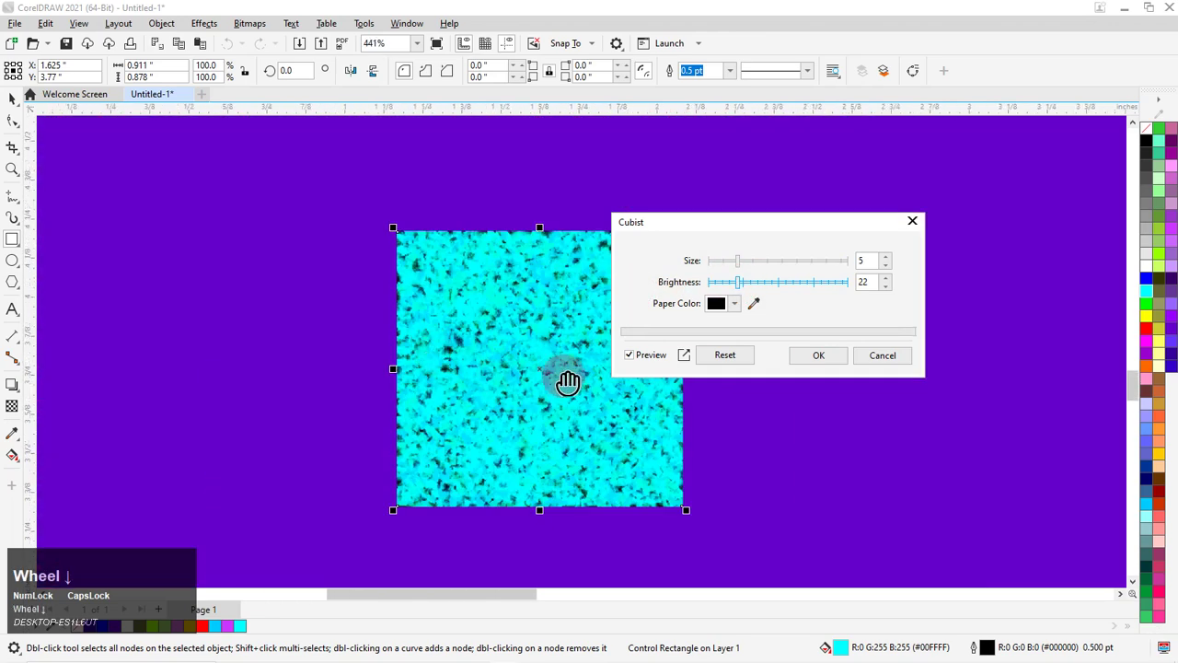
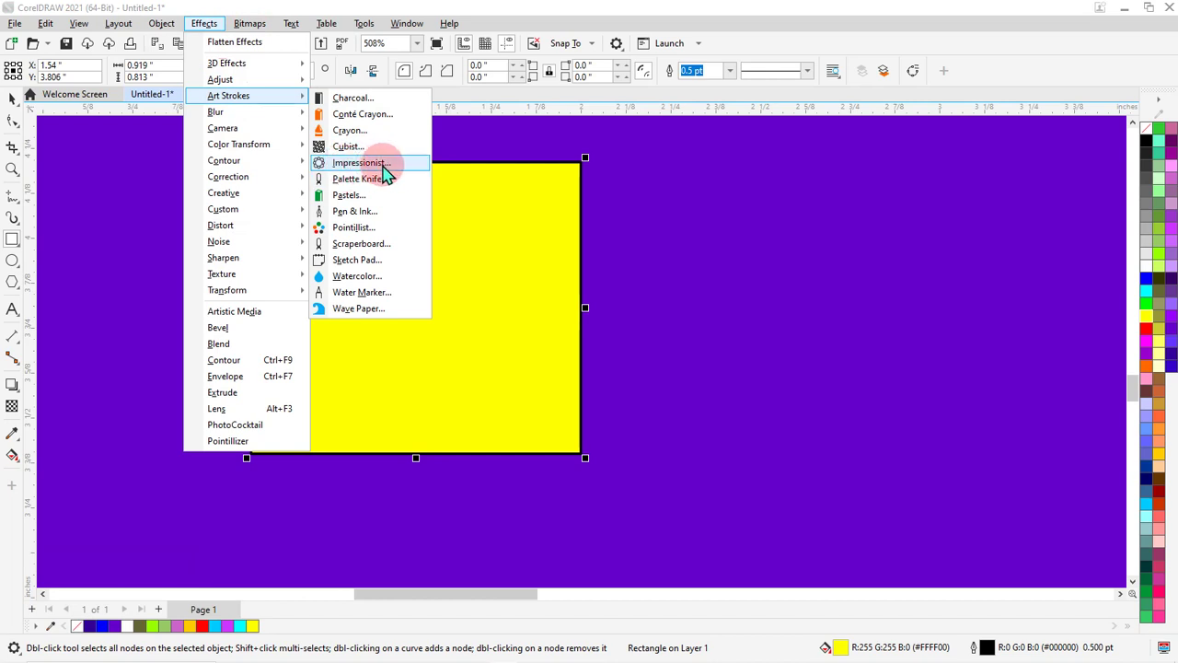
# - Apply Impressionist dabs to the yellow square with dab size 22, coloration 32, brightness 22
pyautogui.click(411, 175)
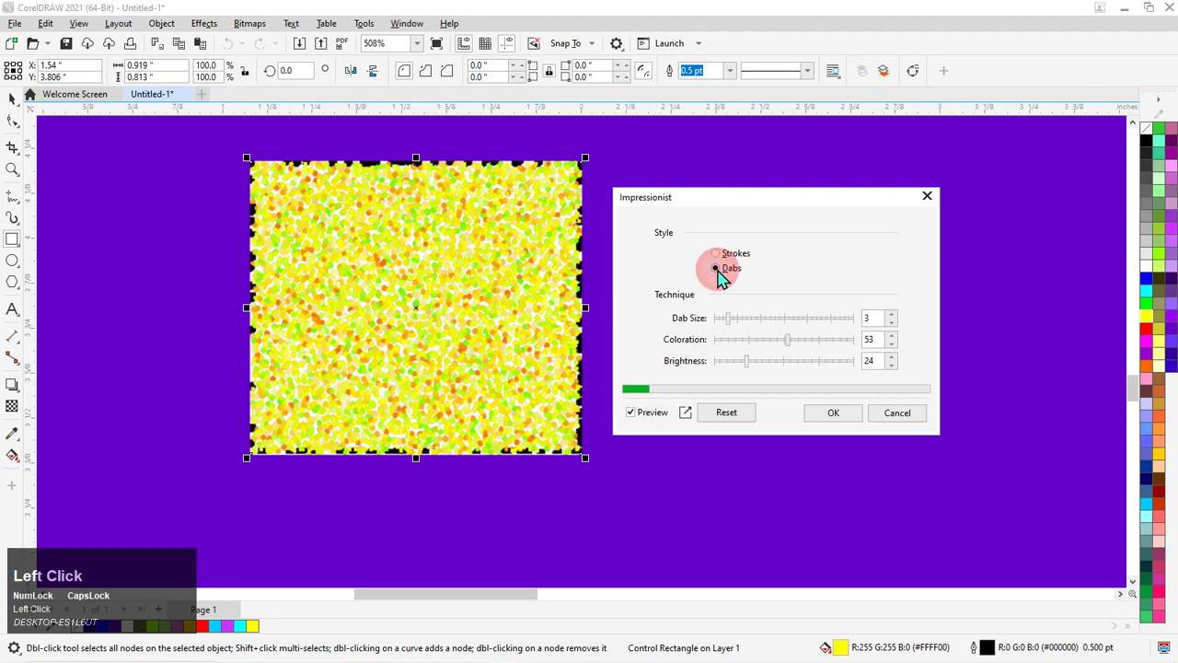
pyautogui.scroll(3)
pyautogui.scroll(-3)
pyautogui.moveTo(410, 300); pyautogui.dragTo(811, 362)
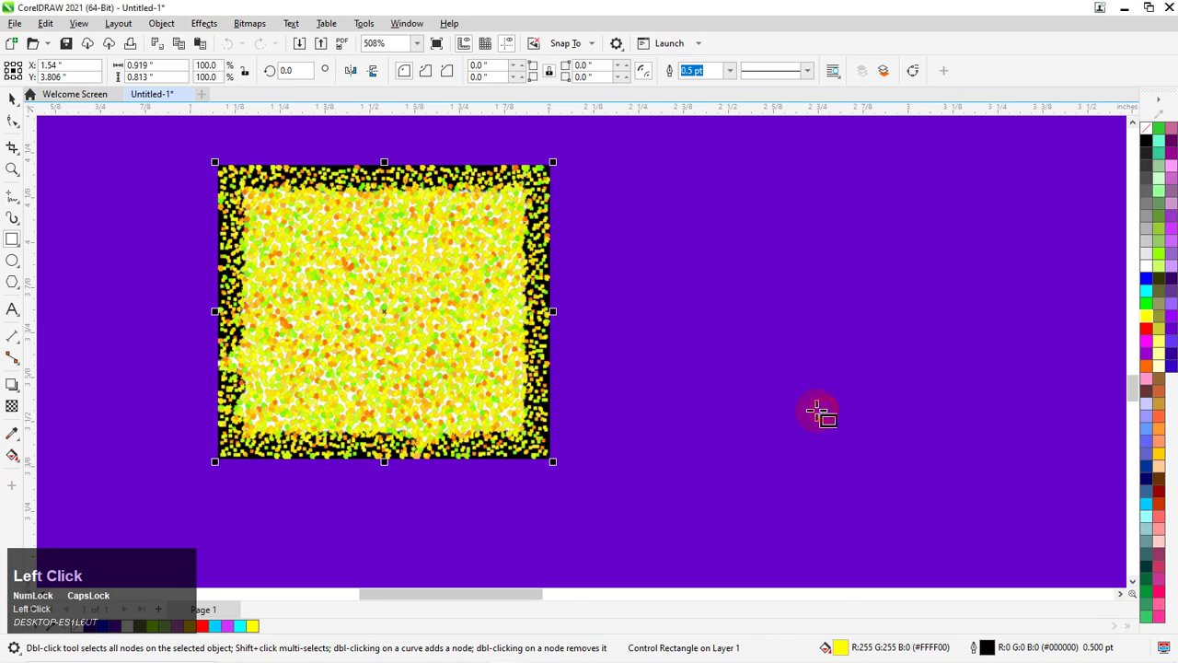
pyautogui.scroll(3)
pyautogui.scroll(-3)
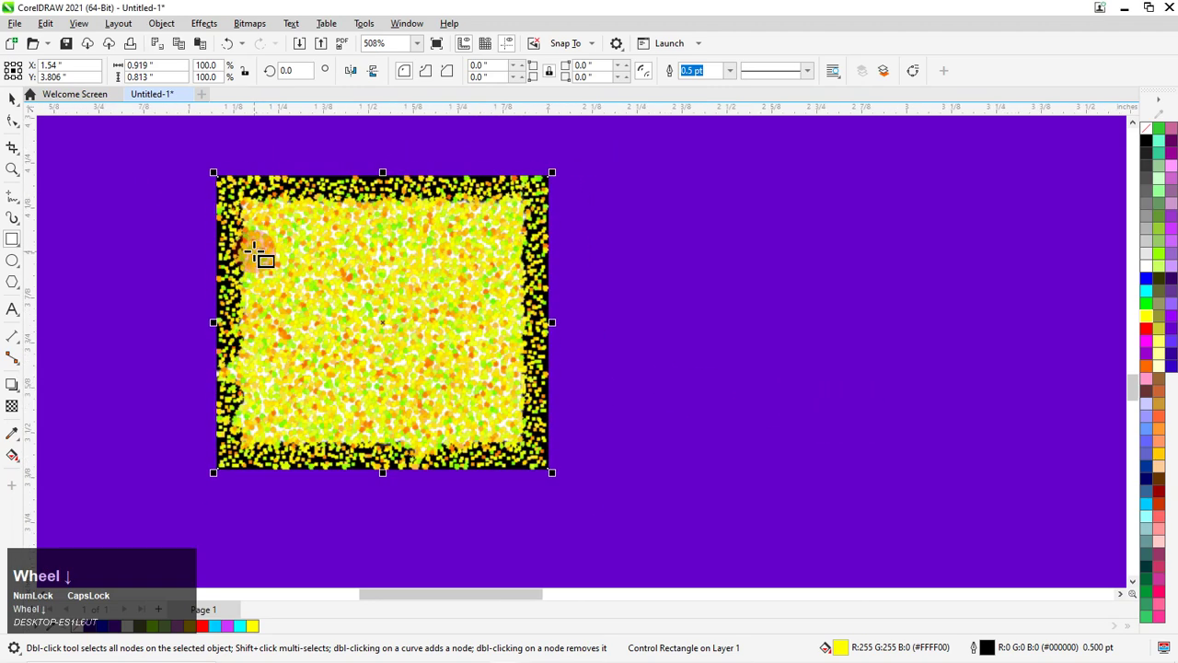
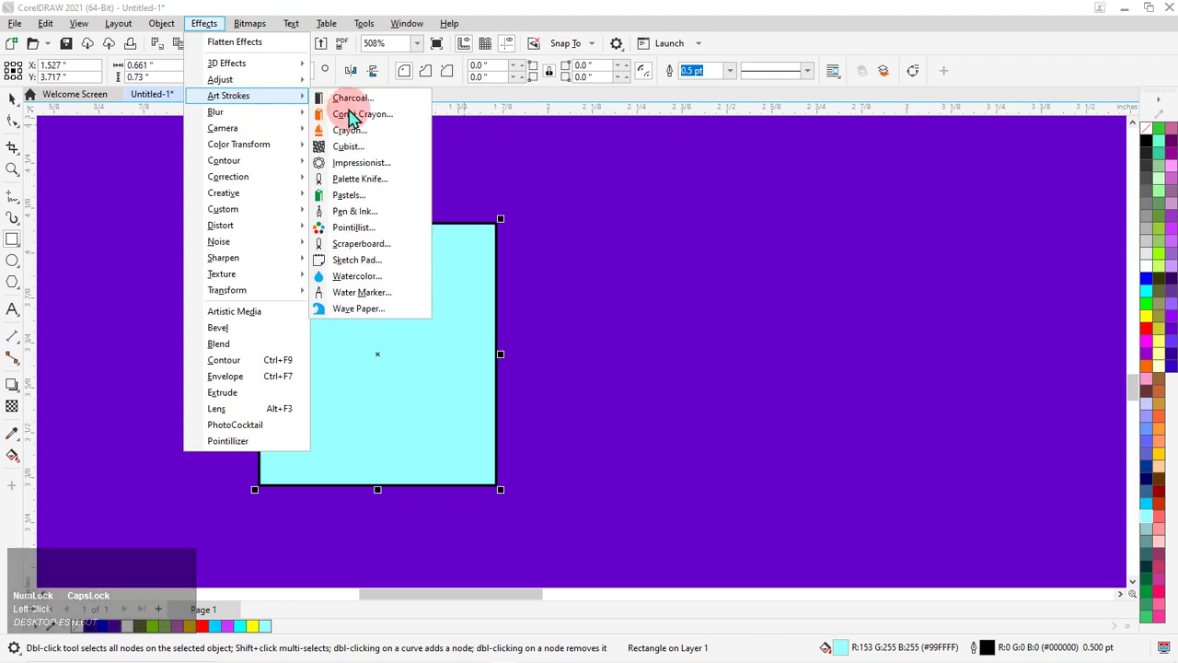
# - Apply a Palette Knife art stroke with blade size 20, soft edge 5, angle 182
pyautogui.click(356, 185)
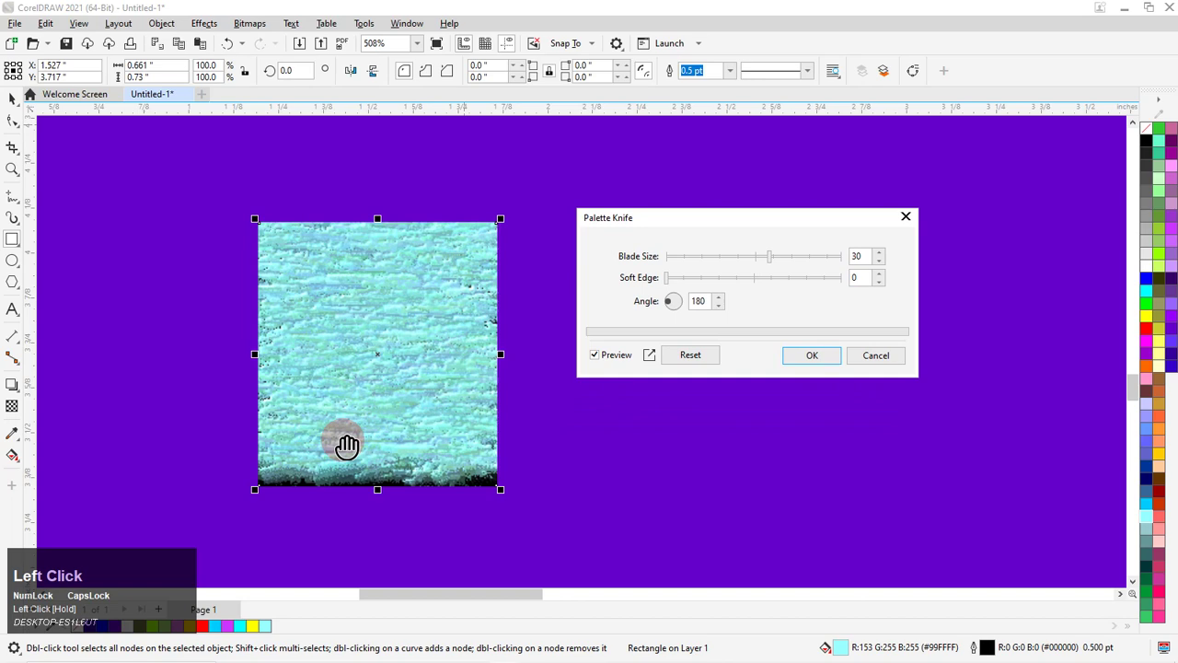
pyautogui.scroll(3)
pyautogui.scroll(-3)
pyautogui.click(733, 221)
pyautogui.scroll(3)
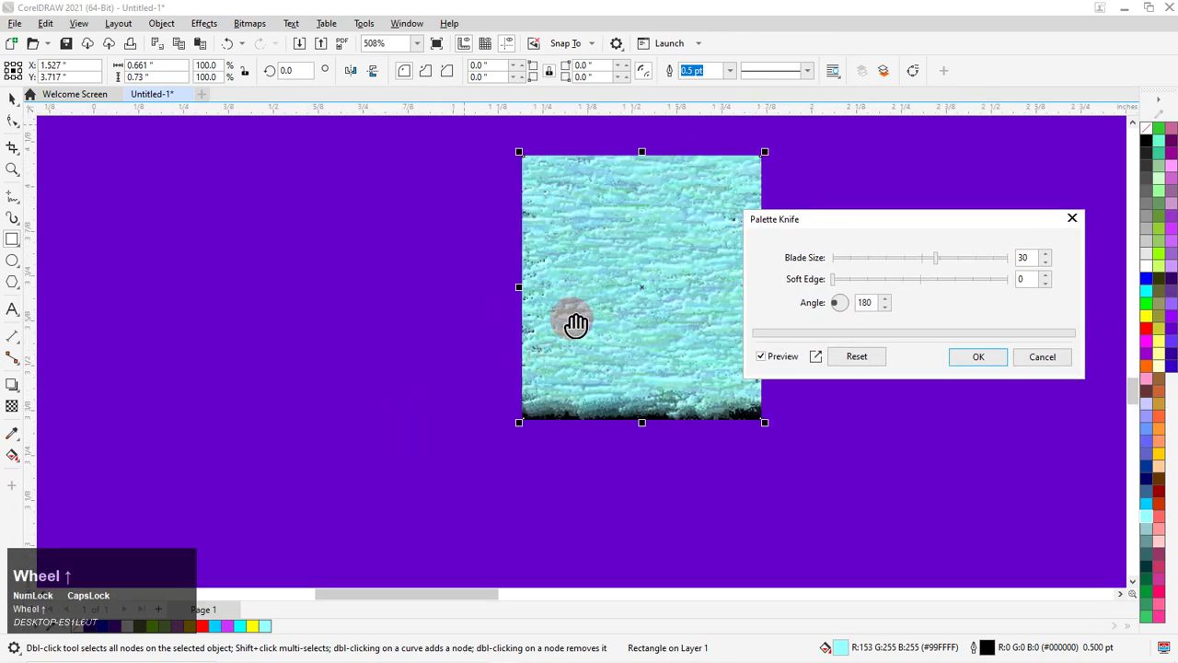
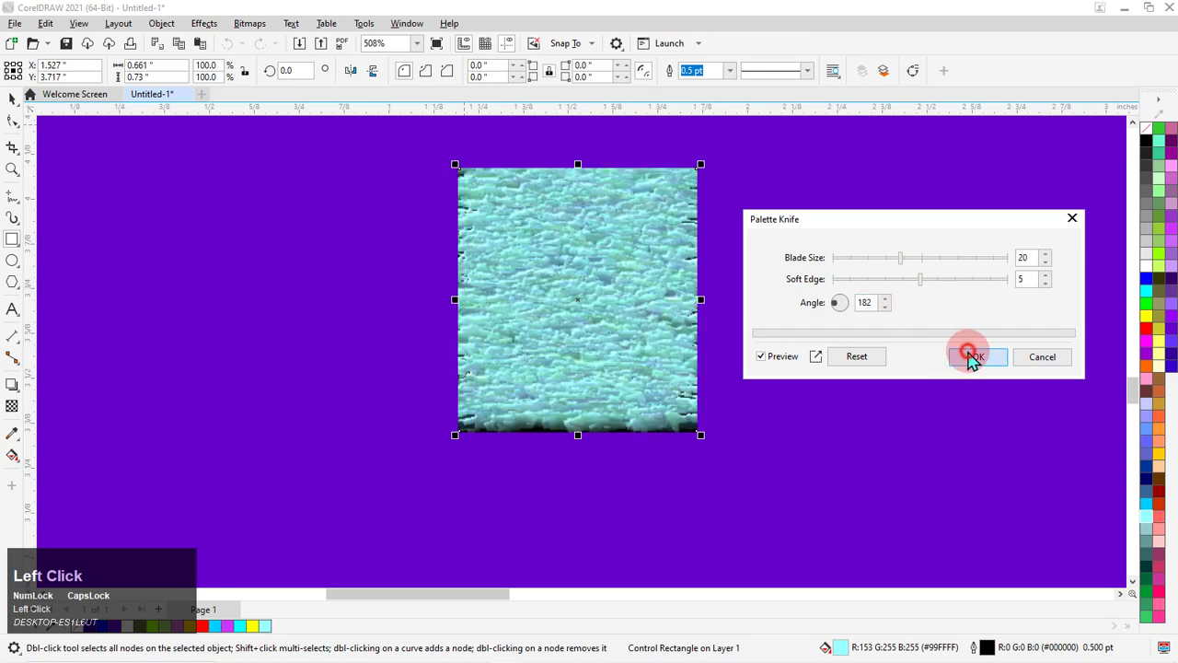
pyautogui.scroll(3)
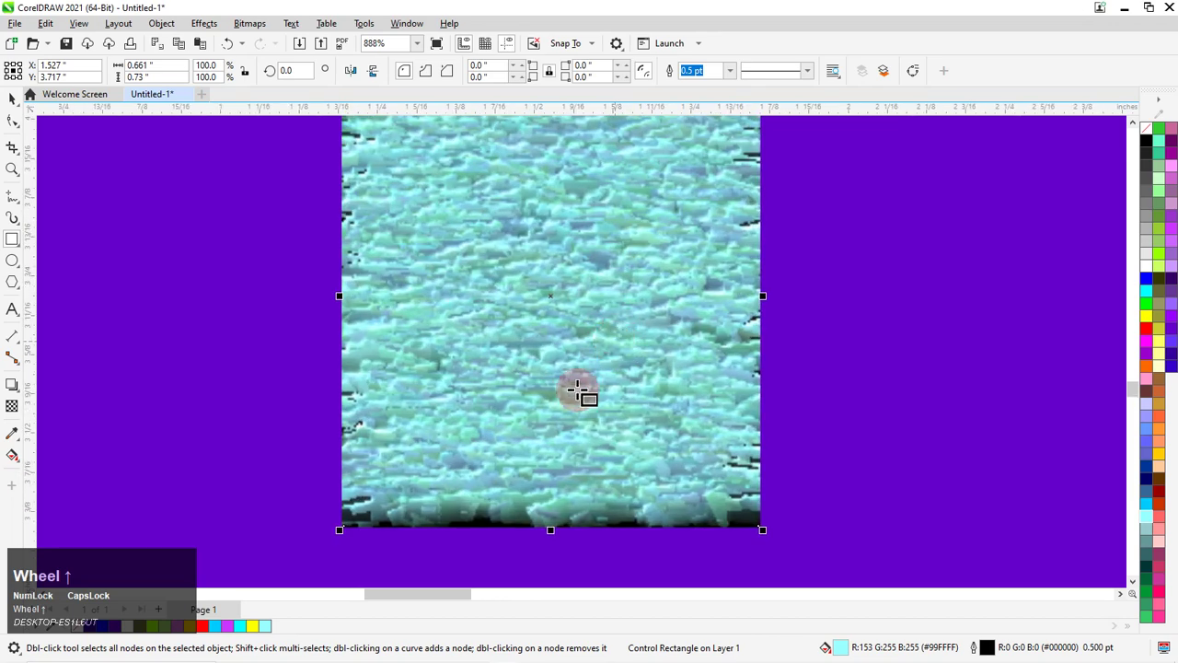
pyautogui.scroll(-3)
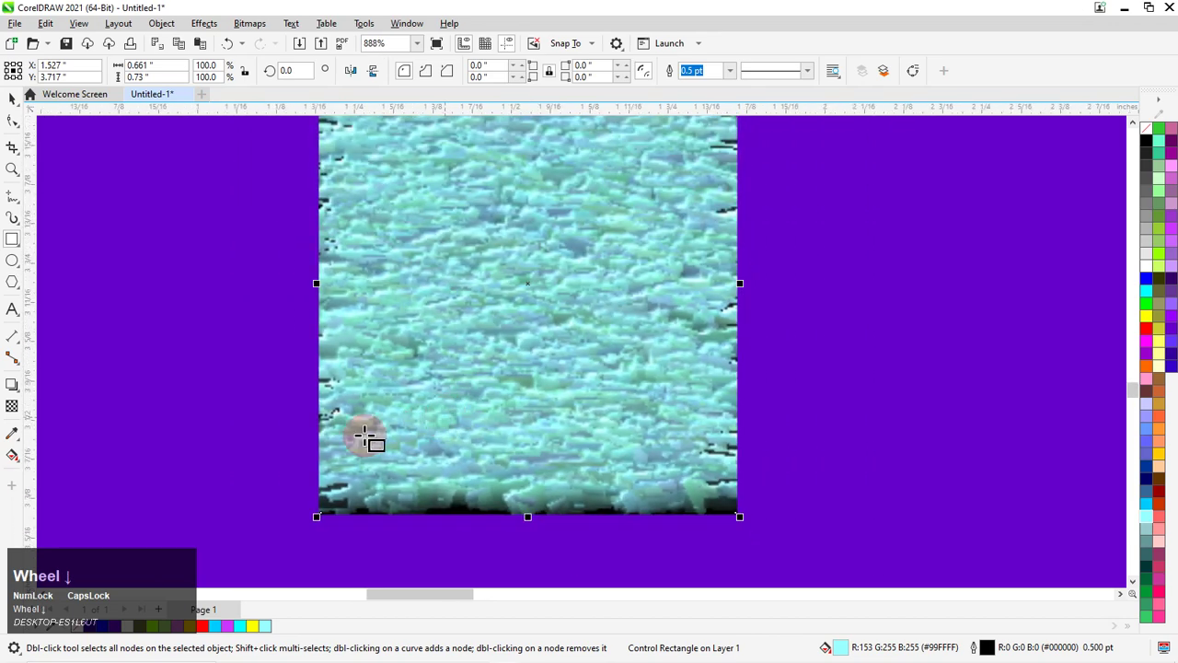
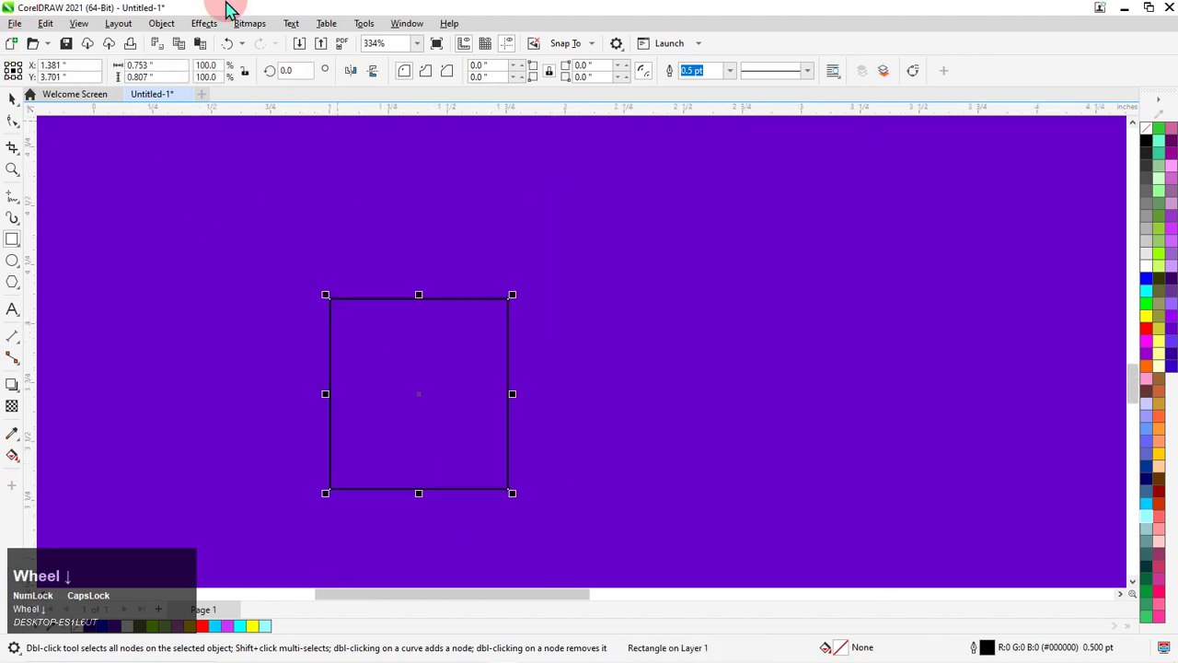
# - Apply a soft Pastels art stroke with stroke size 13 and hue variation 90
pyautogui.click(235, 35)
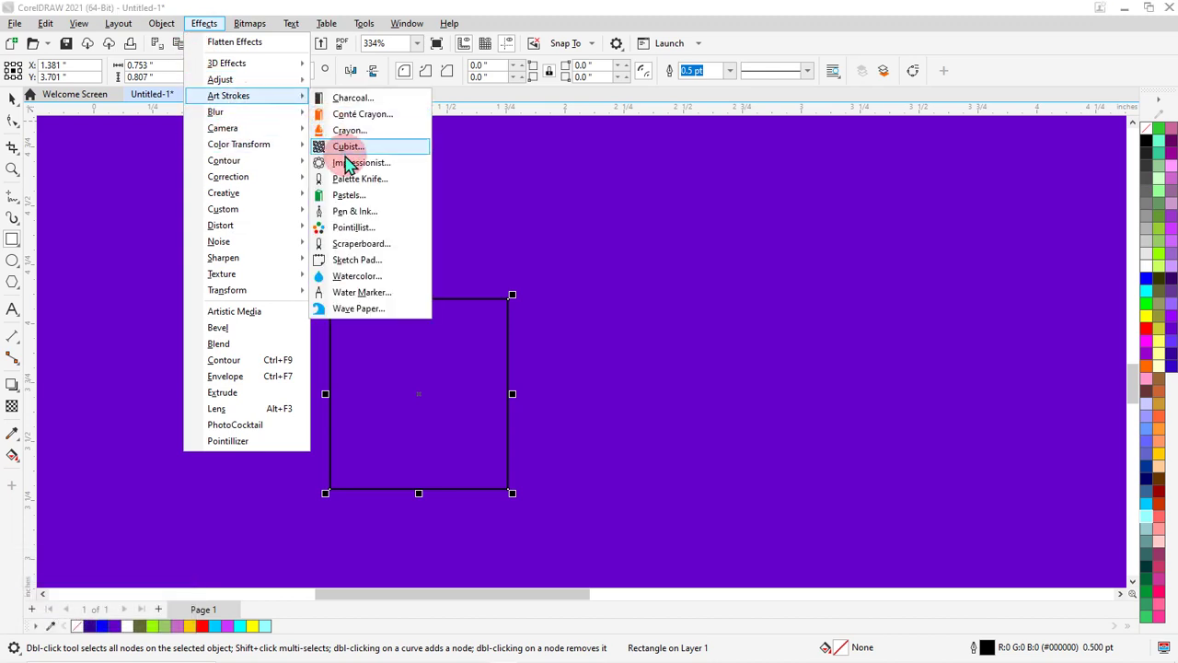
pyautogui.click(346, 205)
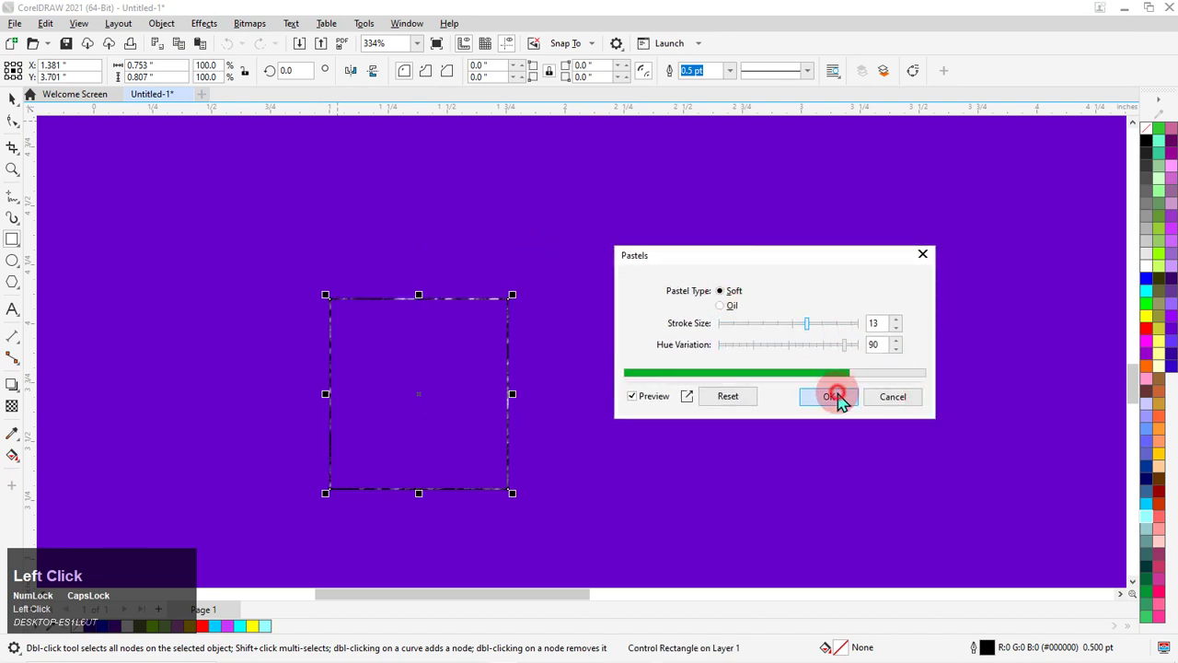
pyautogui.scroll(3)
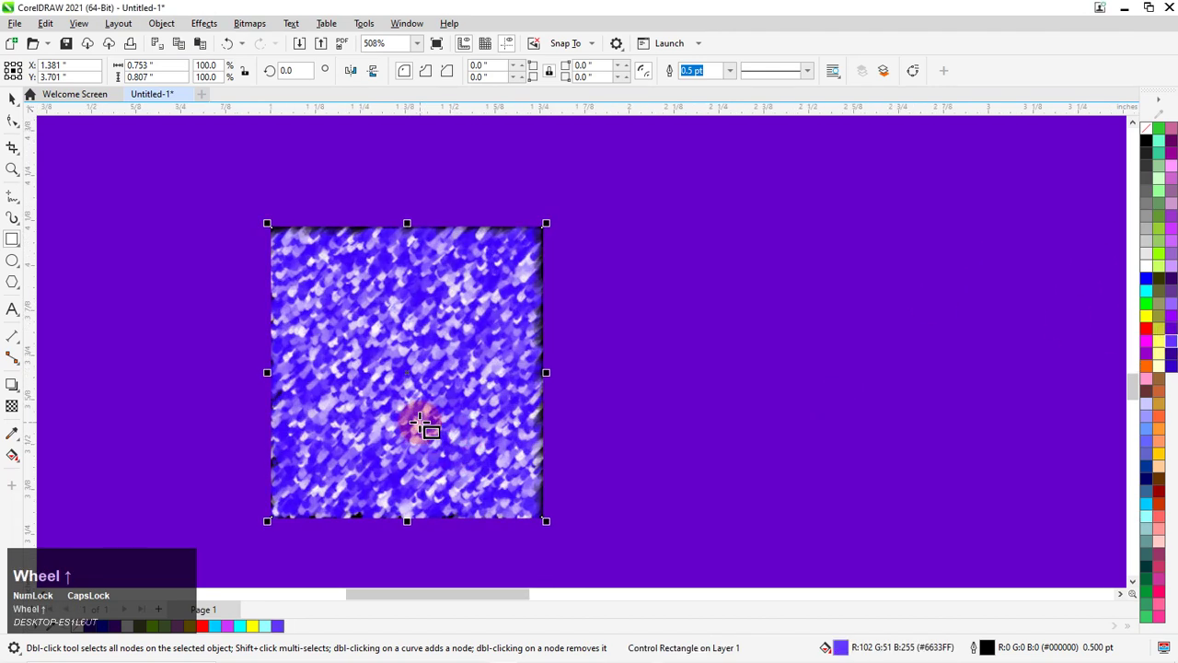
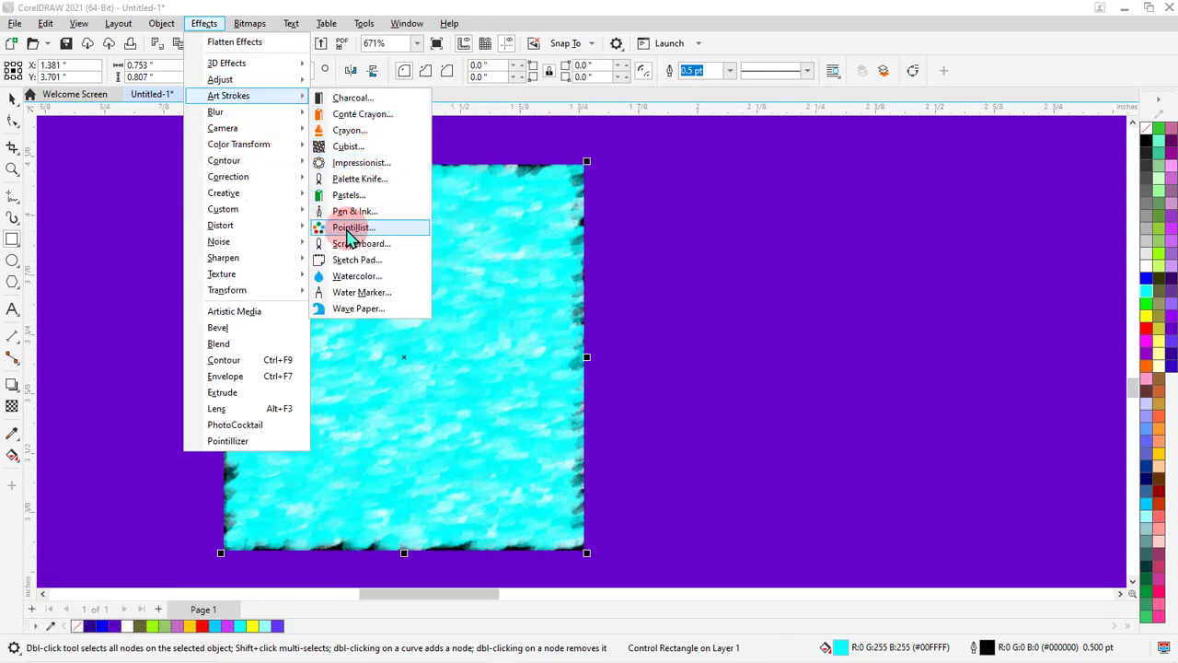
# - Apply a Pen & Ink art stroke with ink pools lowered to 45, then delete the rectangle
pyautogui.click(361, 226)
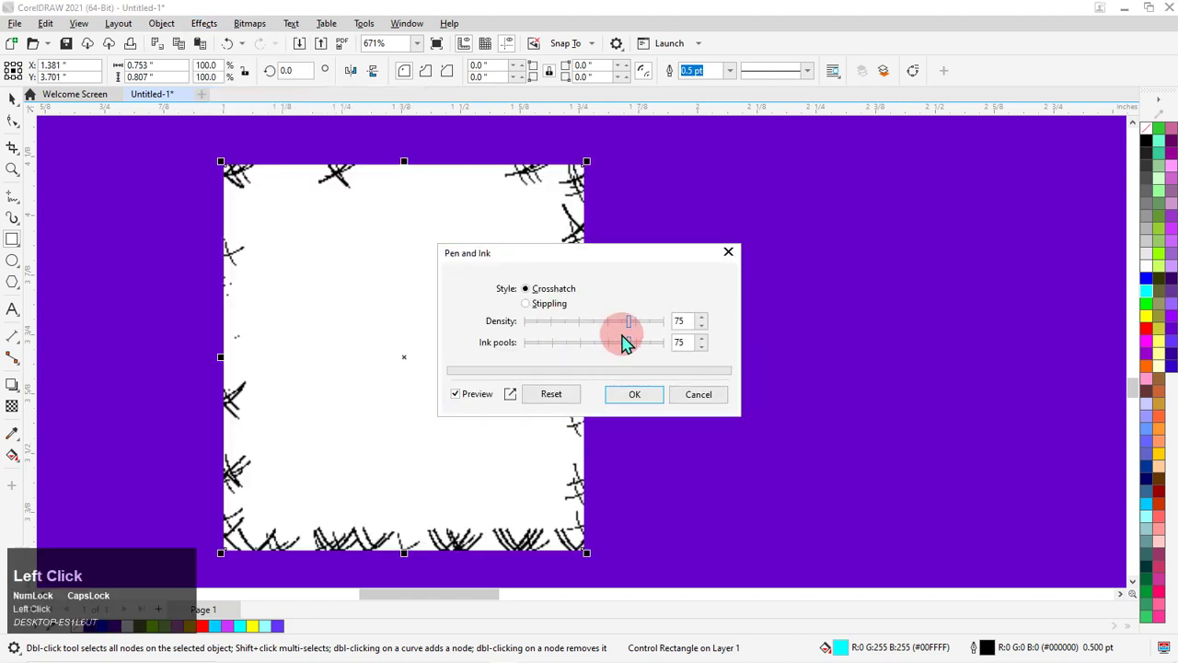
pyautogui.click(594, 355)
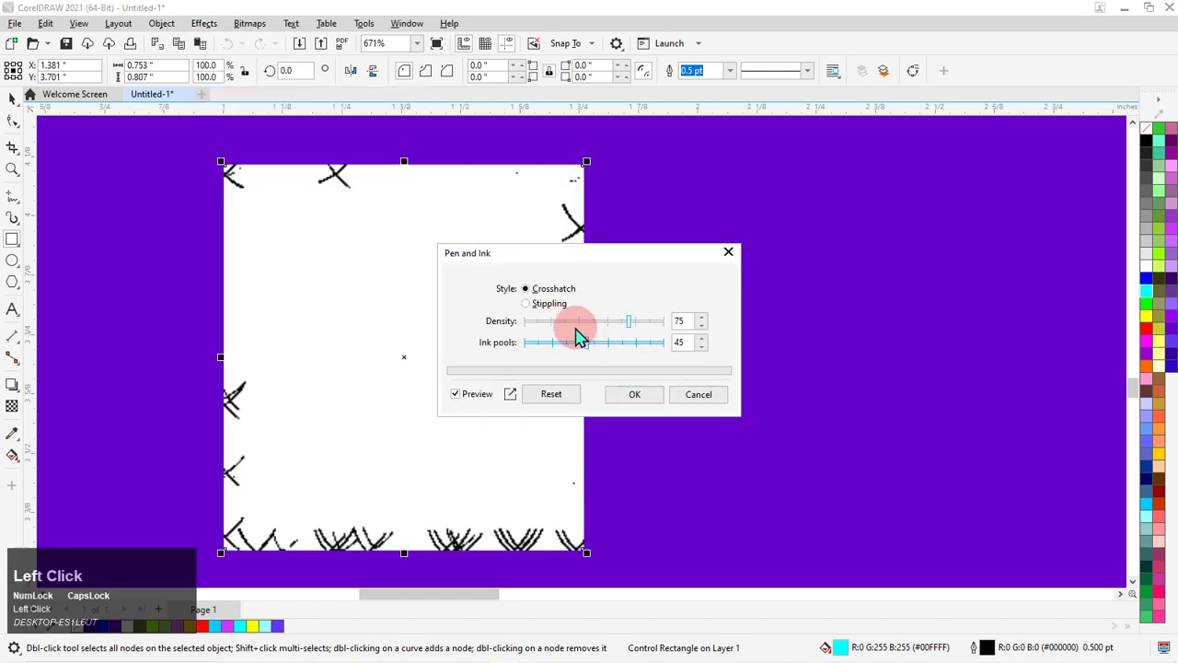
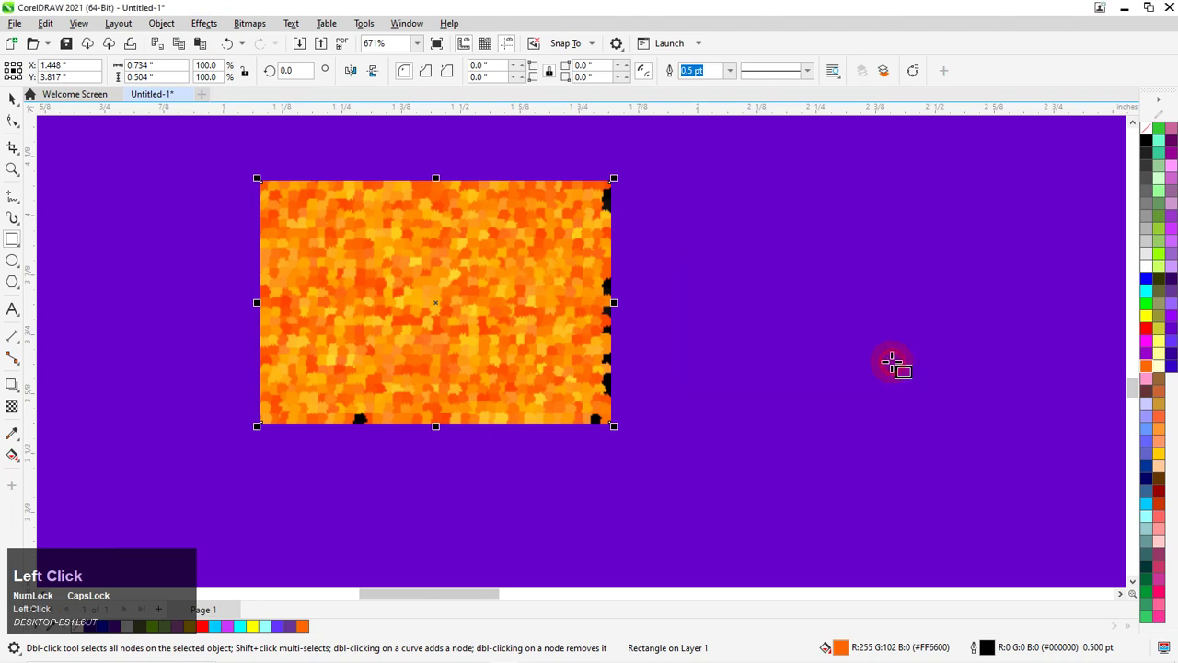
pyautogui.press('Delete')
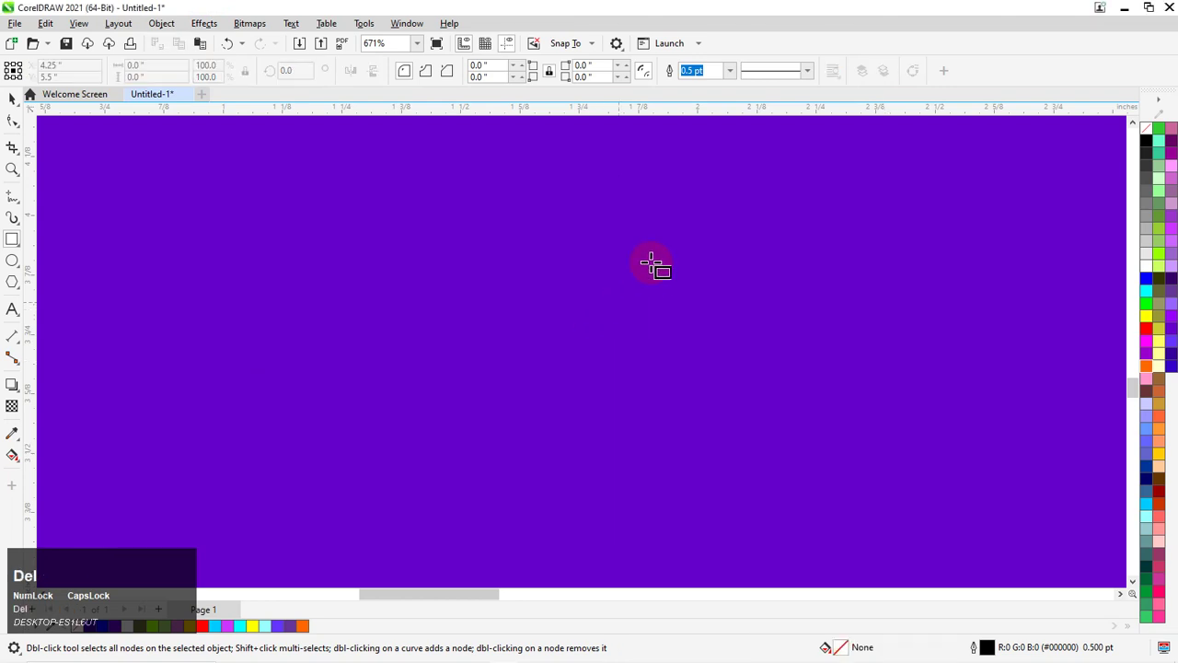
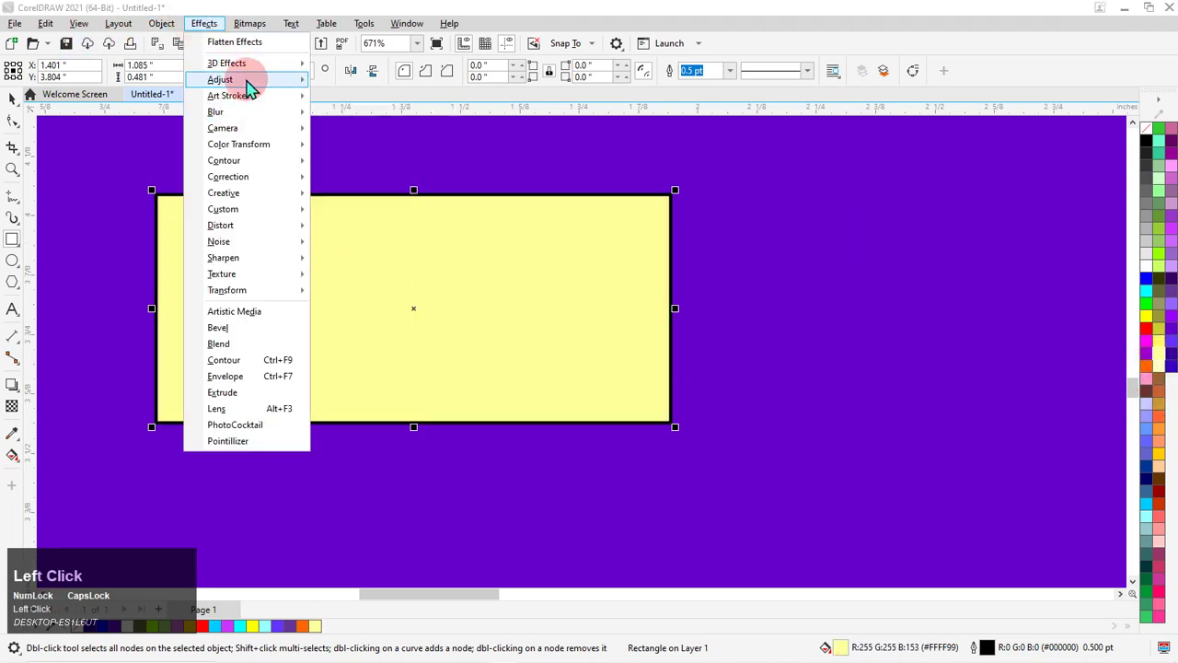
# - Apply a Water Marker art stroke to the orange rectangle, then delete it
pyautogui.click(245, 105)
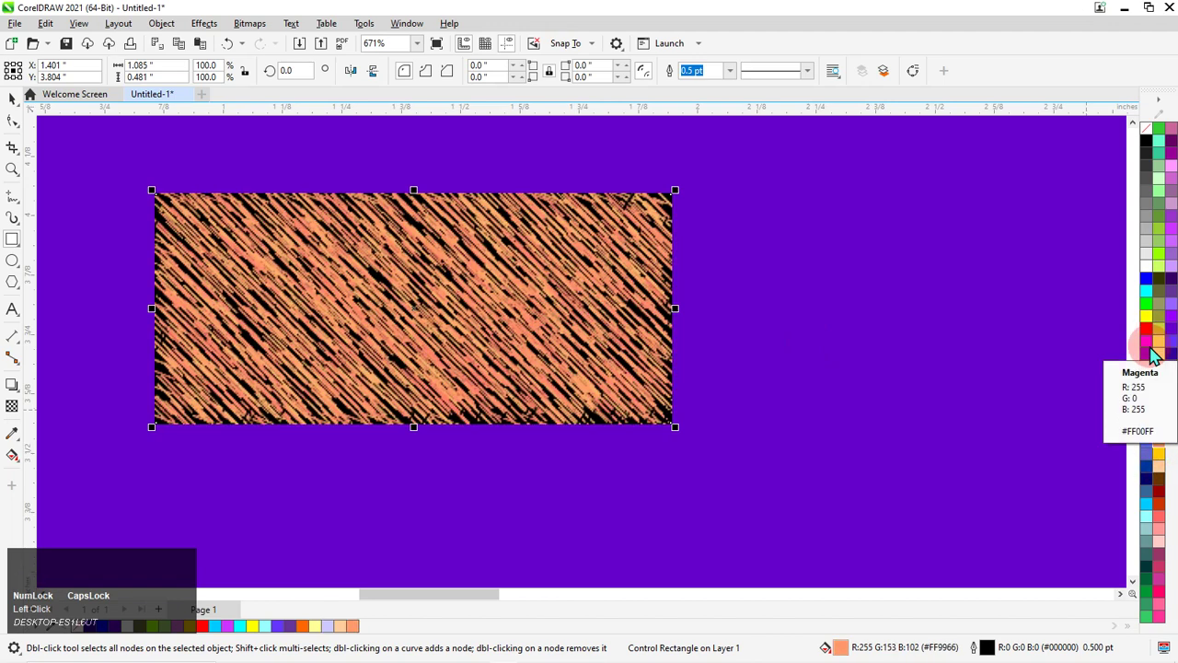
pyautogui.click(242, 37)
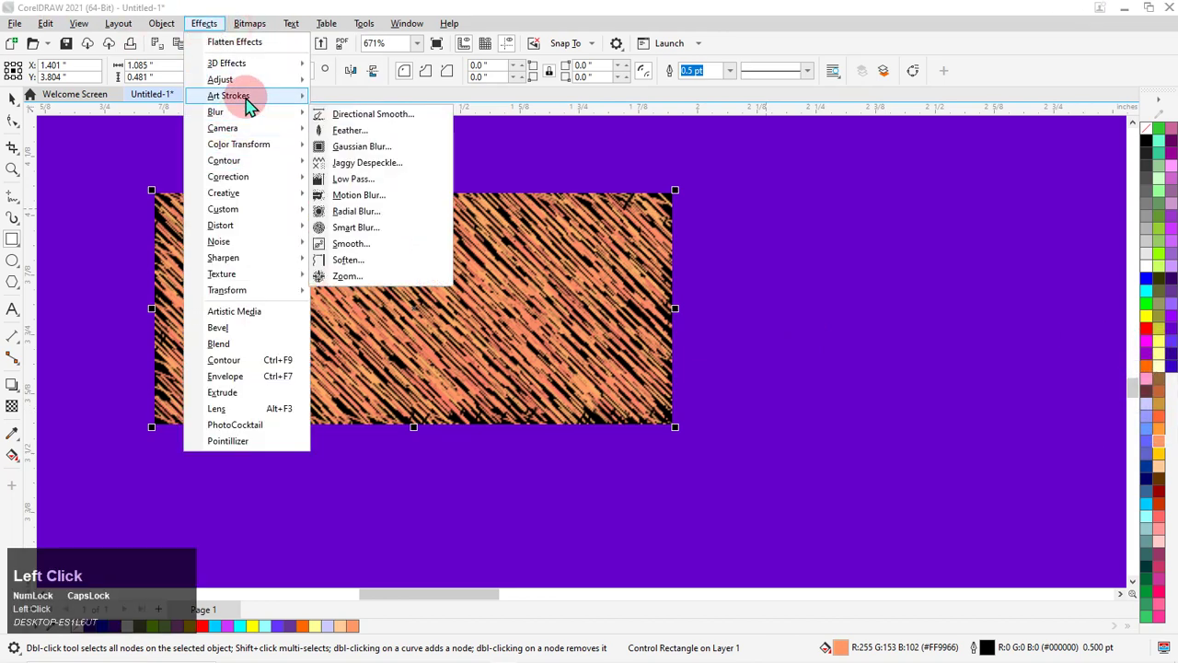
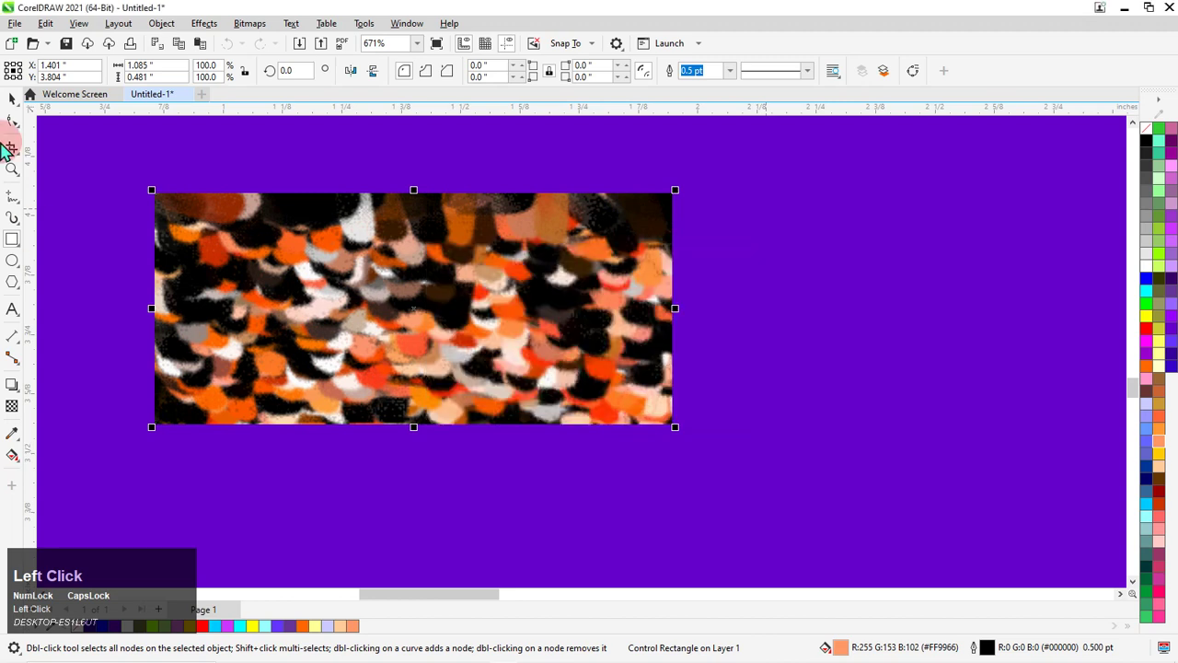
pyautogui.press('Delete')
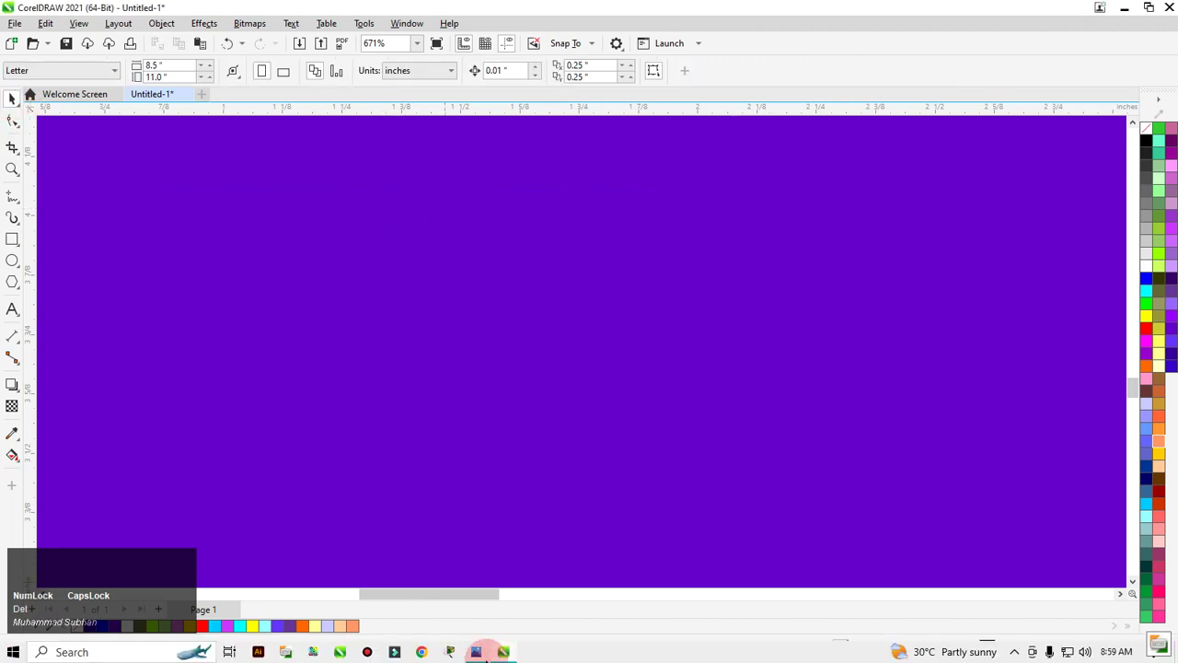
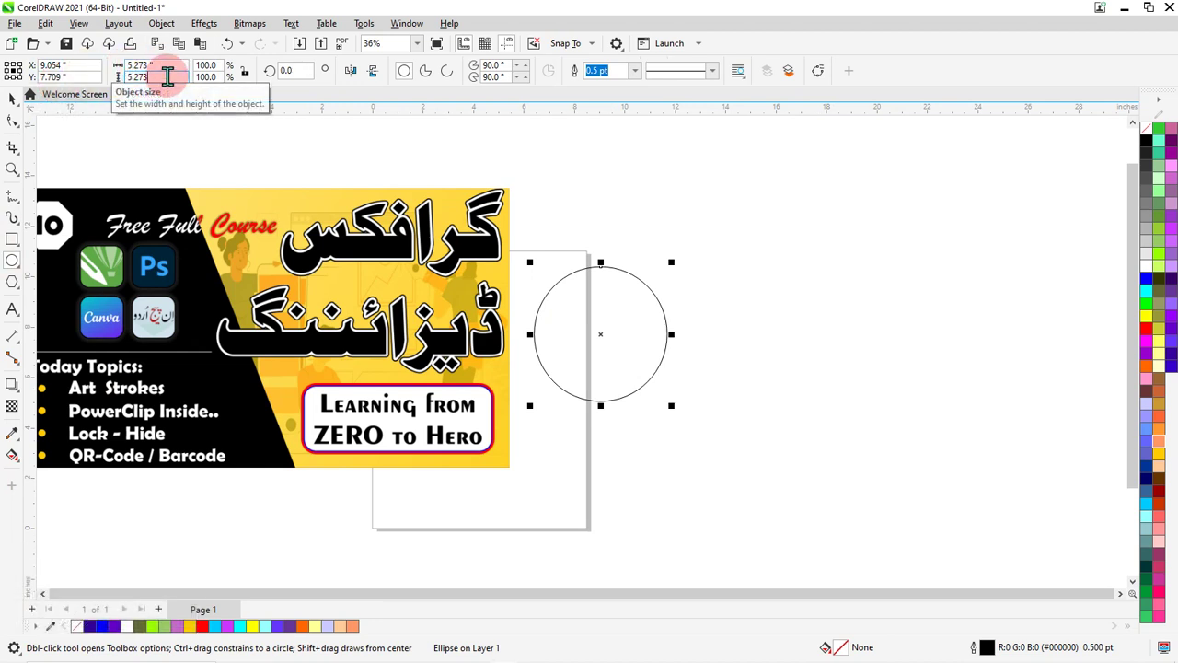
# - PowerClip the yellow course banner inside the circle
pyautogui.scroll(3)
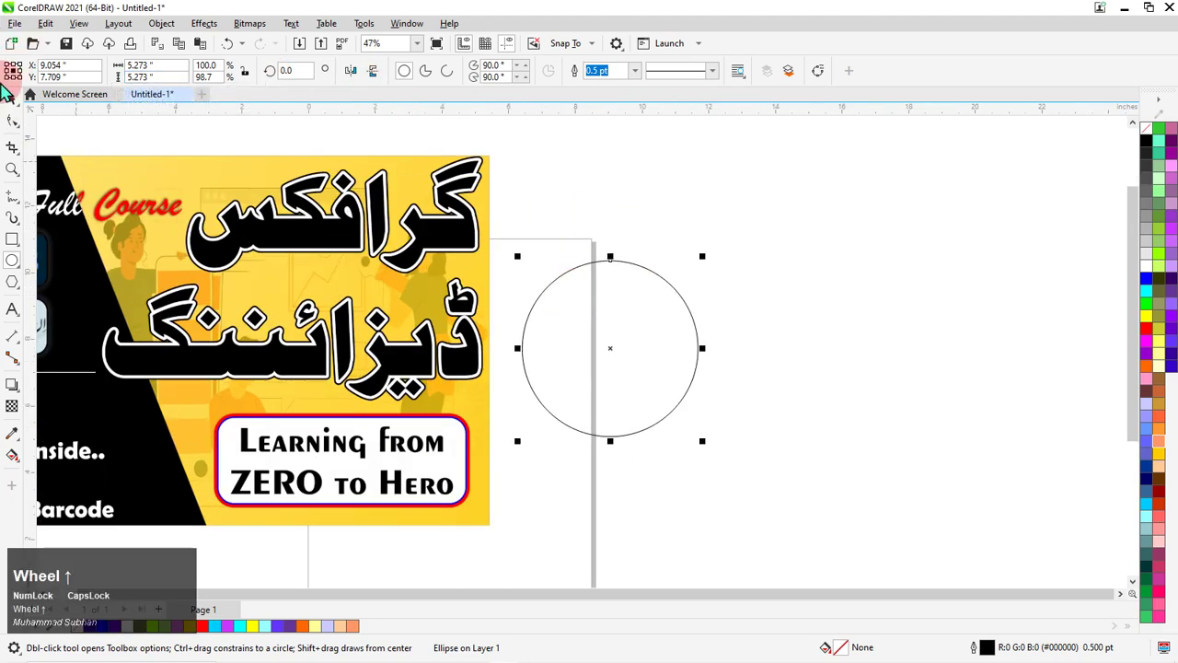
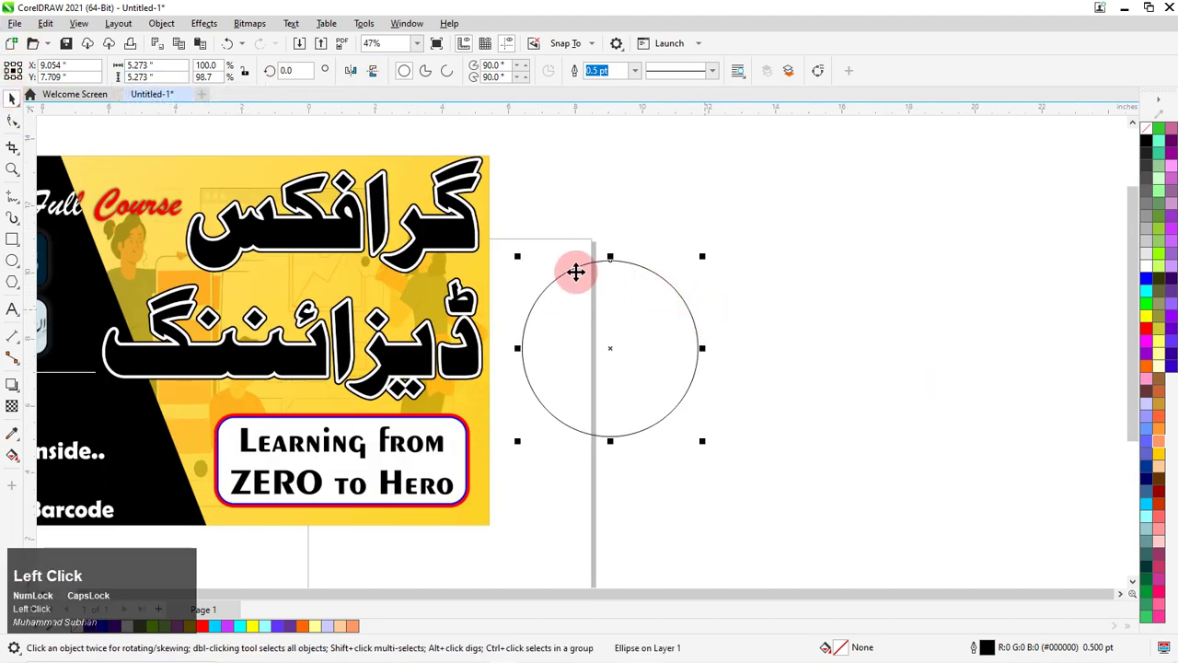
pyautogui.scroll(-3)
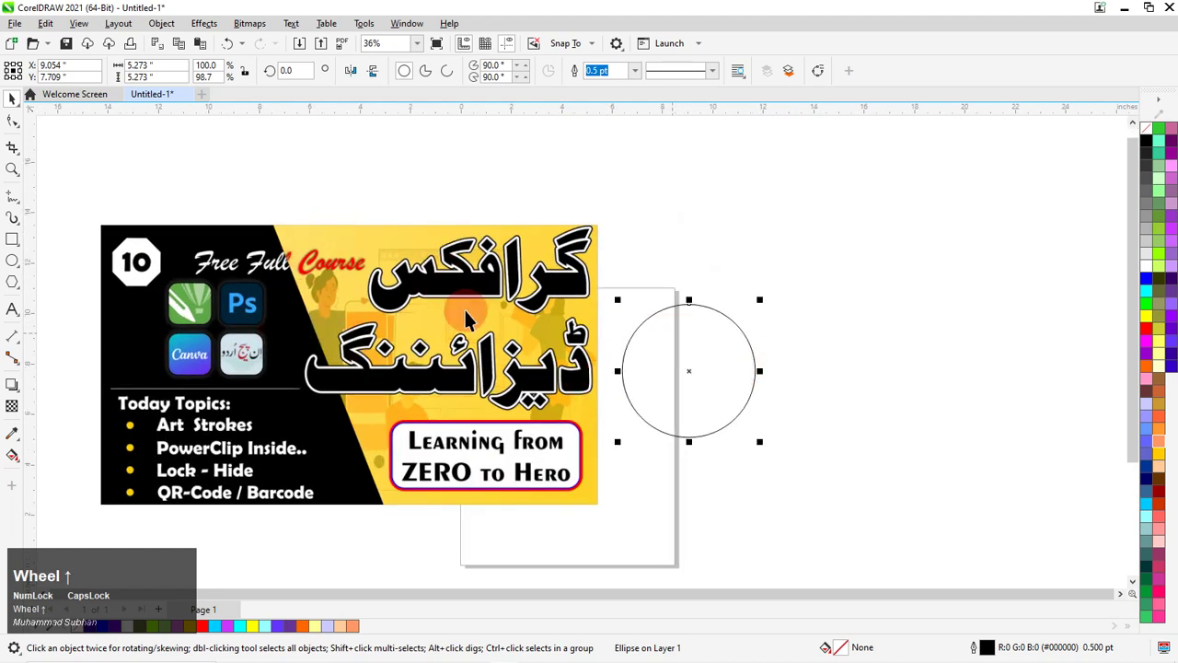
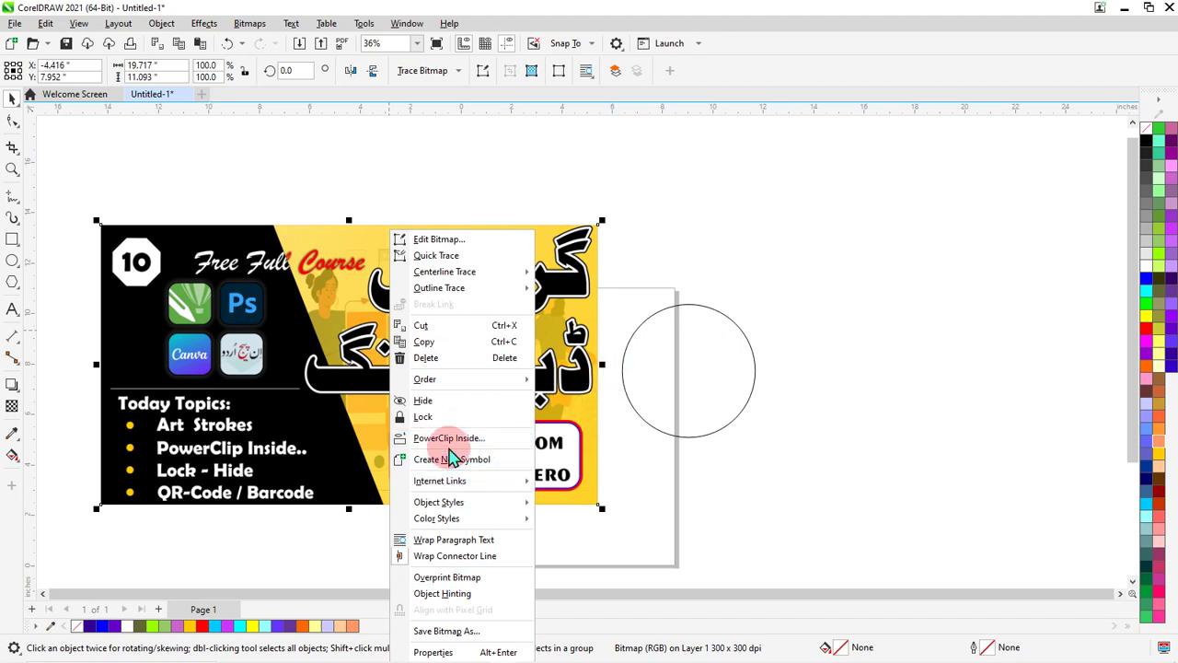
pyautogui.click(453, 451)
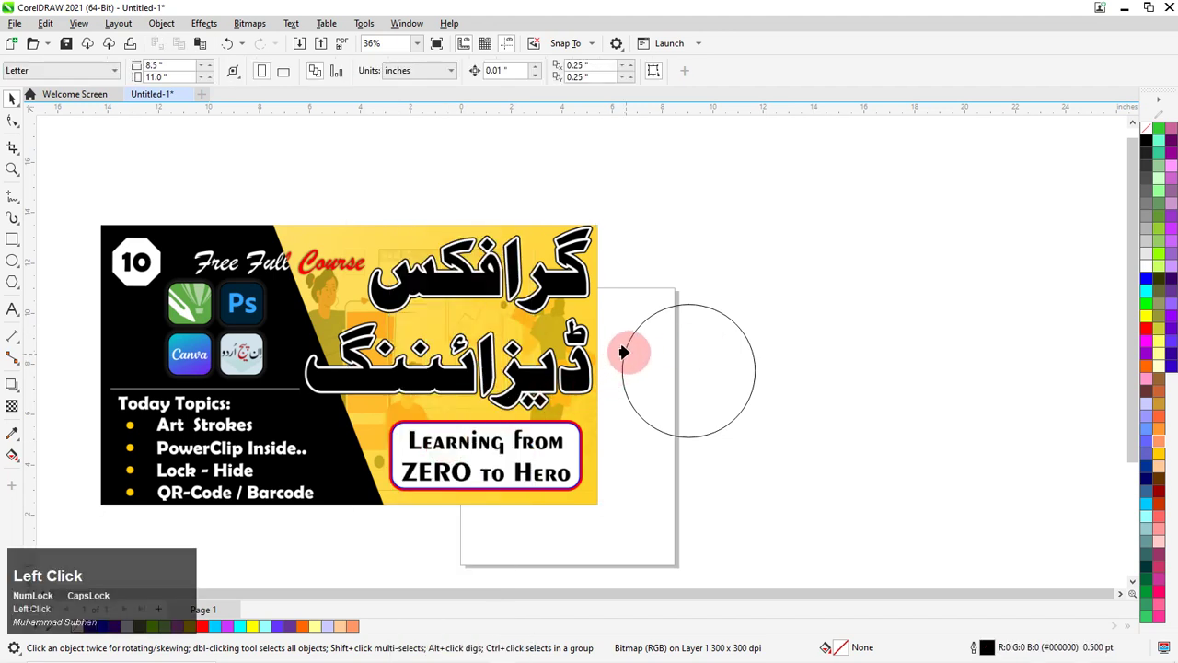
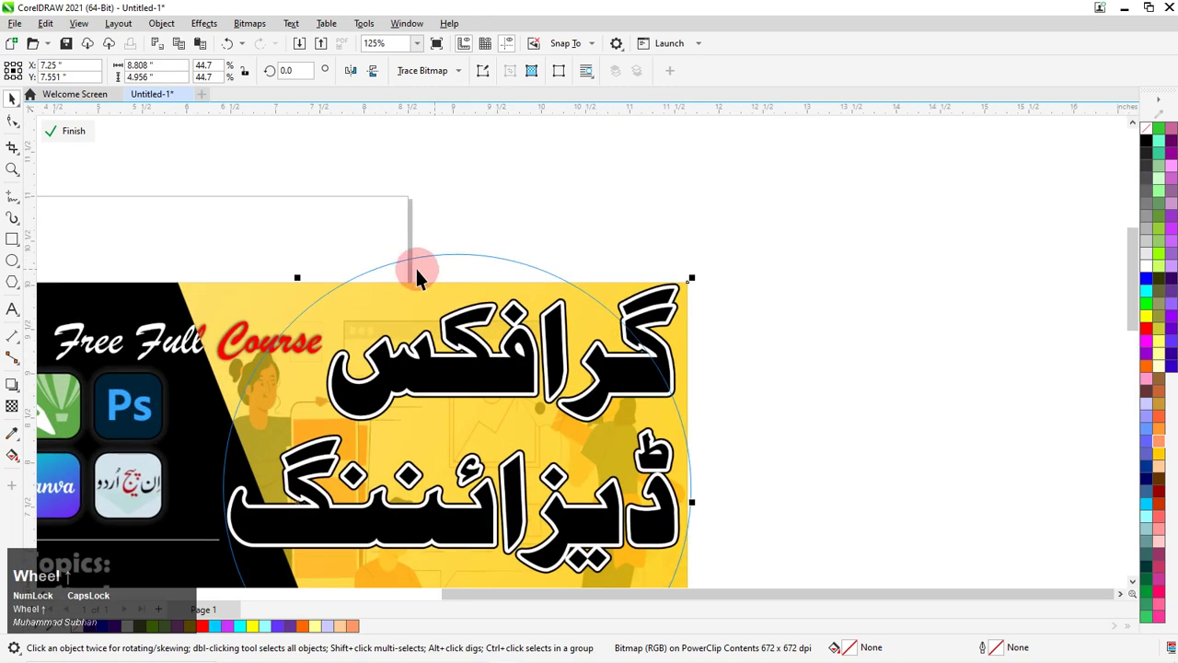
pyautogui.click(280, 375)
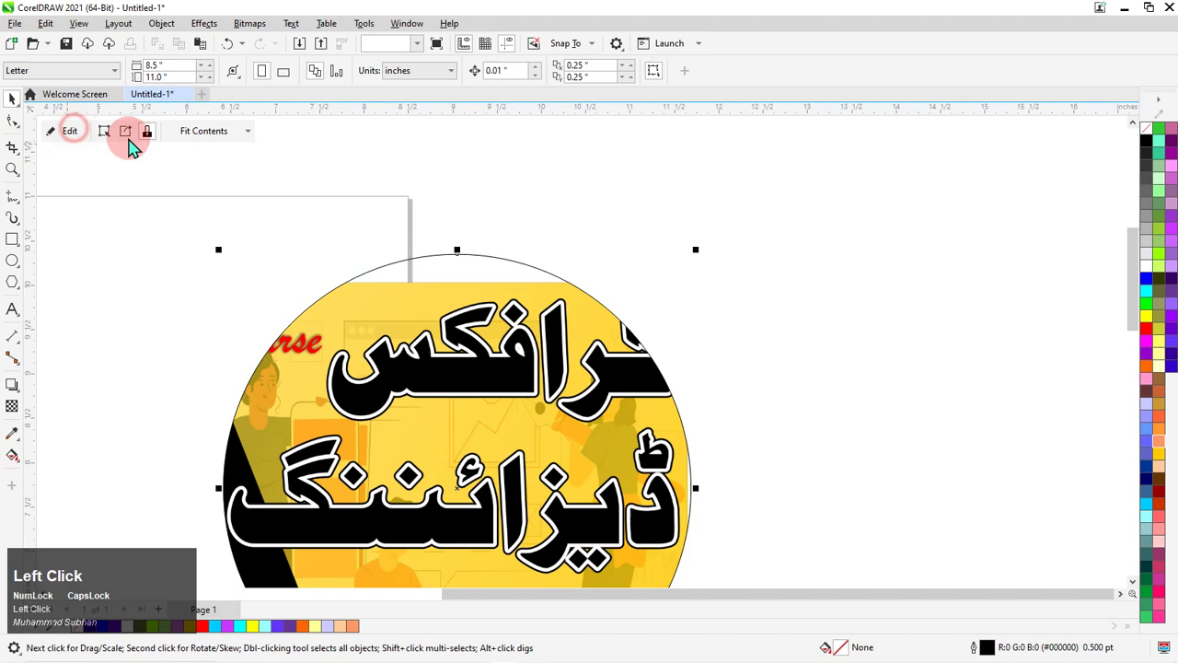
pyautogui.scroll(-3)
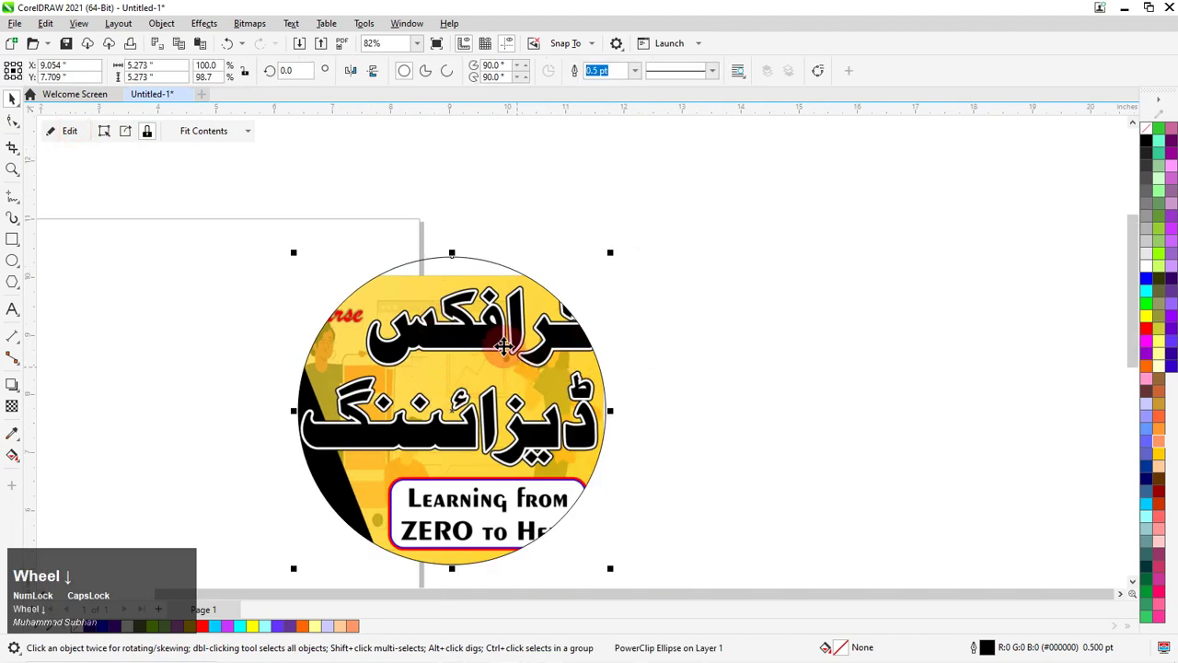
pyautogui.scroll(3)
# - Edit the PowerClip contents so the banner's headline fills the circle
pyautogui.click(66, 157)
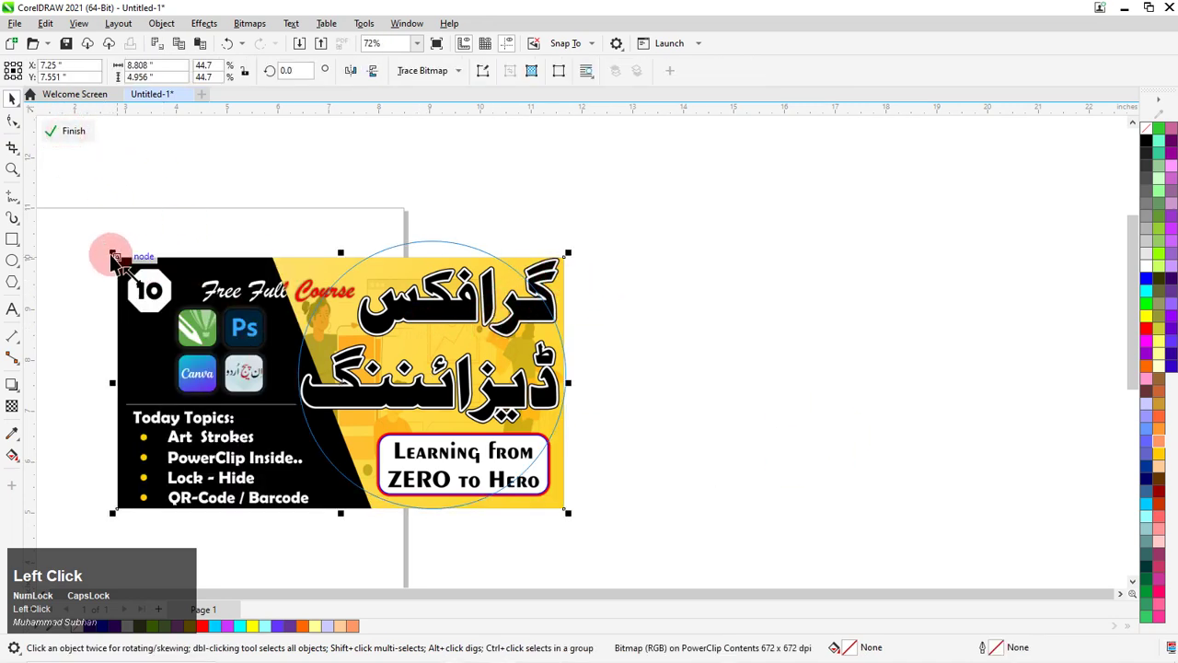
pyautogui.scroll(3)
pyautogui.scroll(-3)
pyautogui.moveTo(475, 412); pyautogui.dragTo(949, 469)
pyautogui.scroll(3)
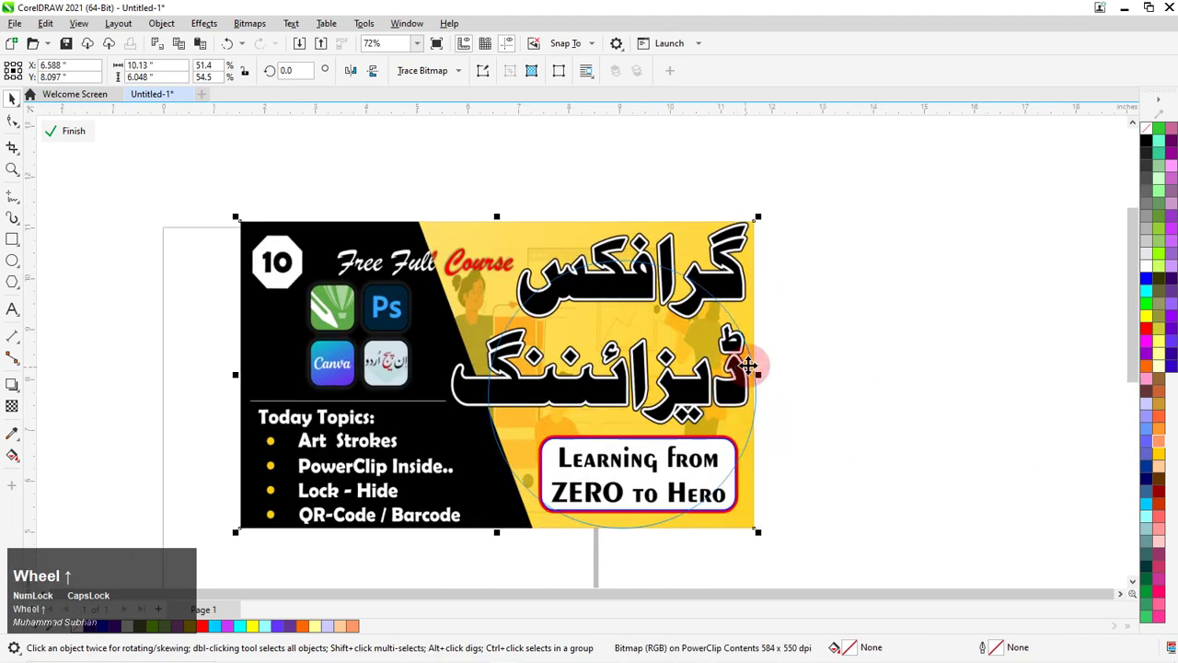
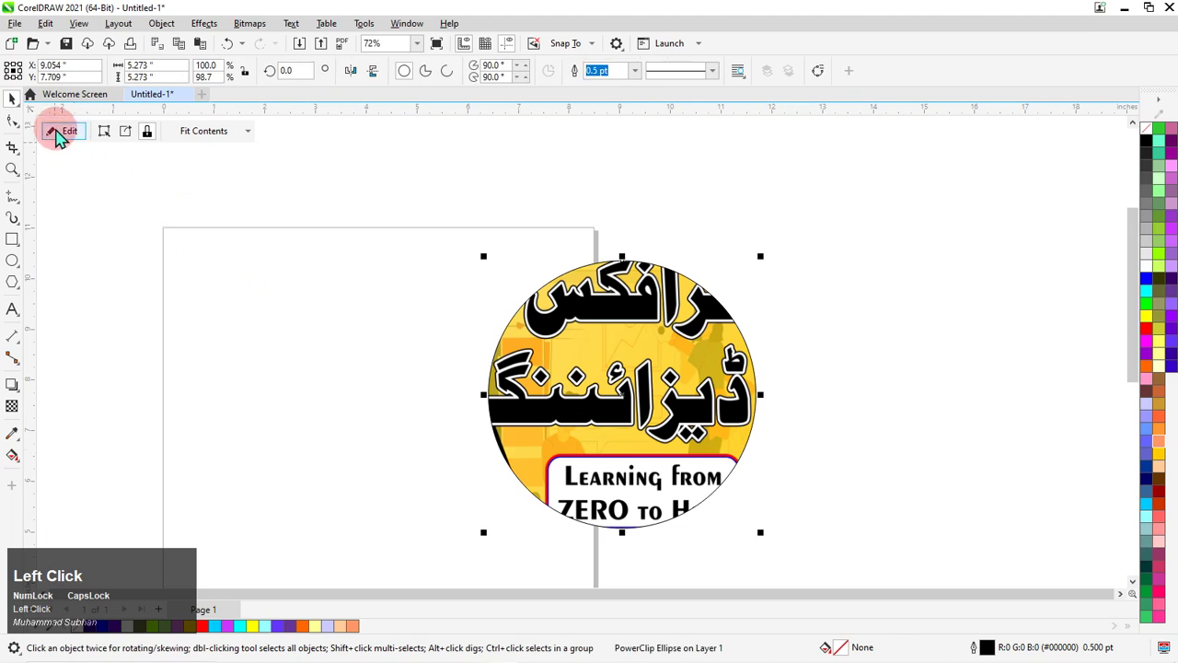
pyautogui.scroll(-3)
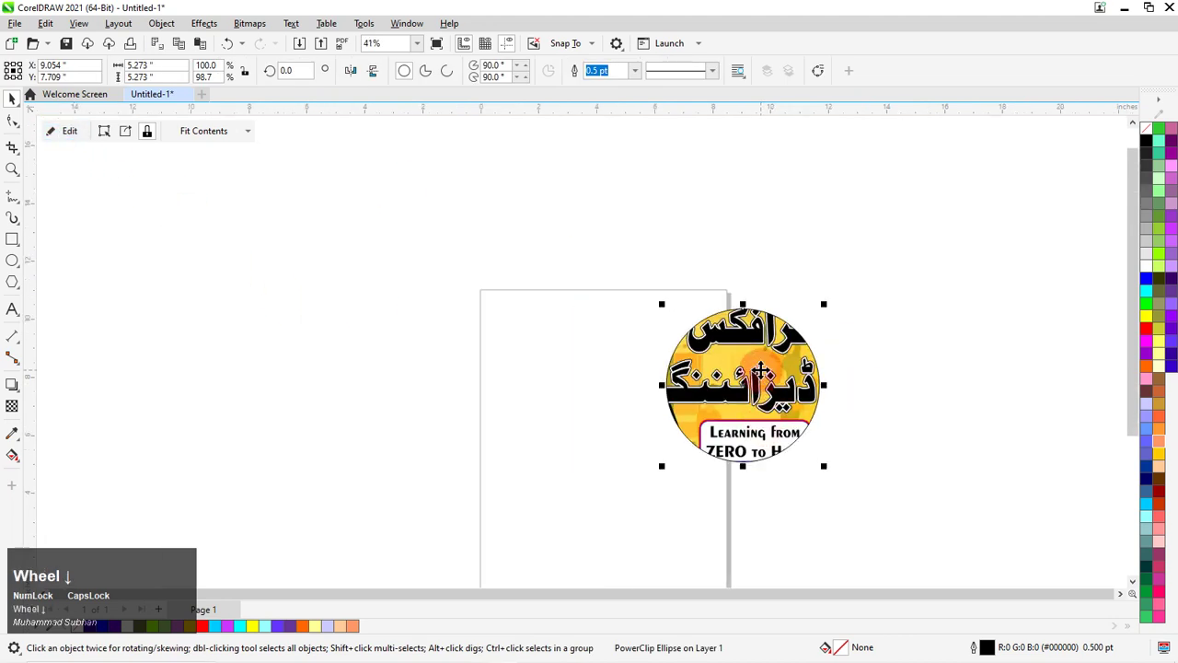
# - Delete the clipped circle and hide the dark blue rectangle via the Object menu
pyautogui.press('Delete')
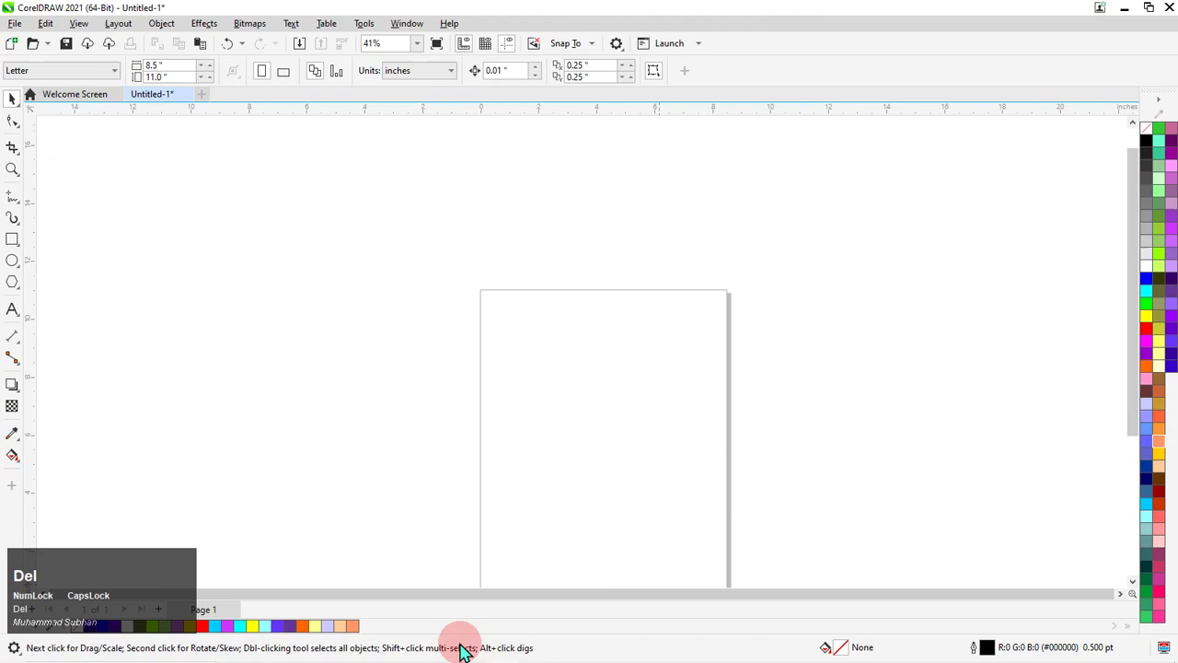
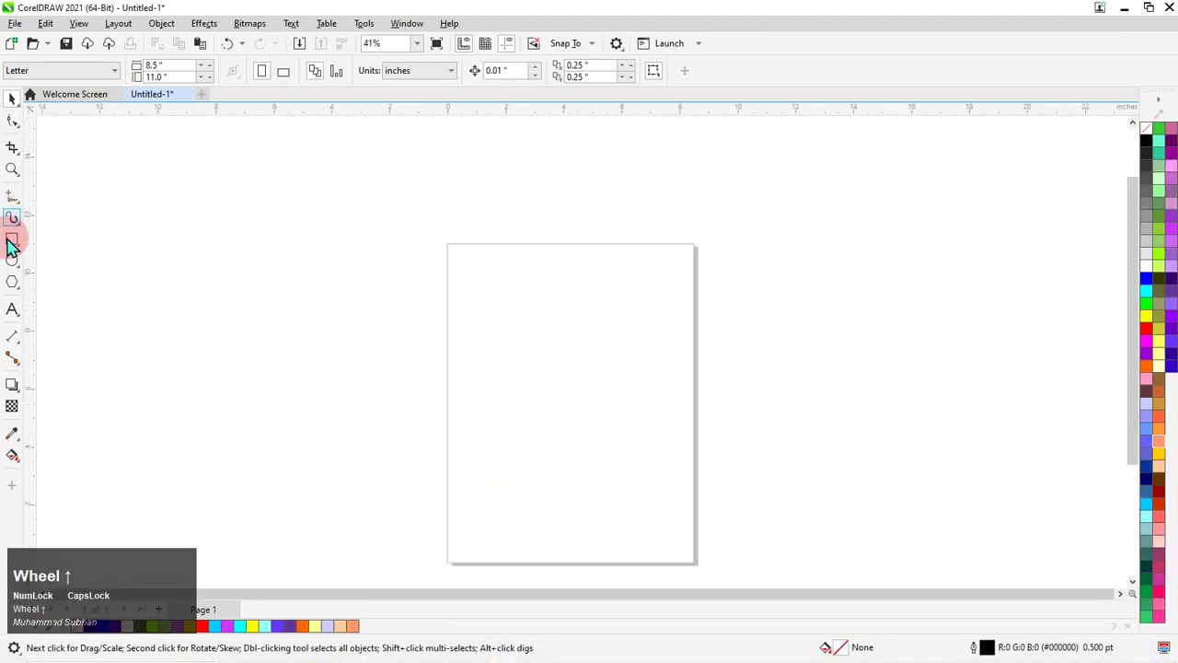
pyautogui.click(23, 244)
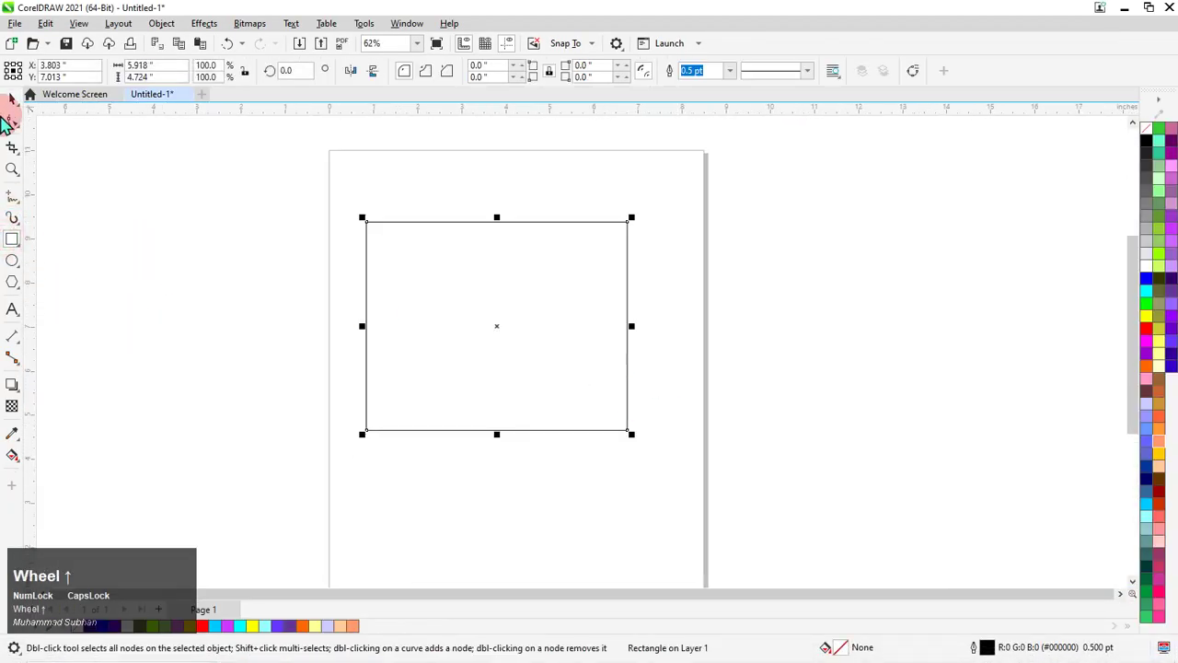
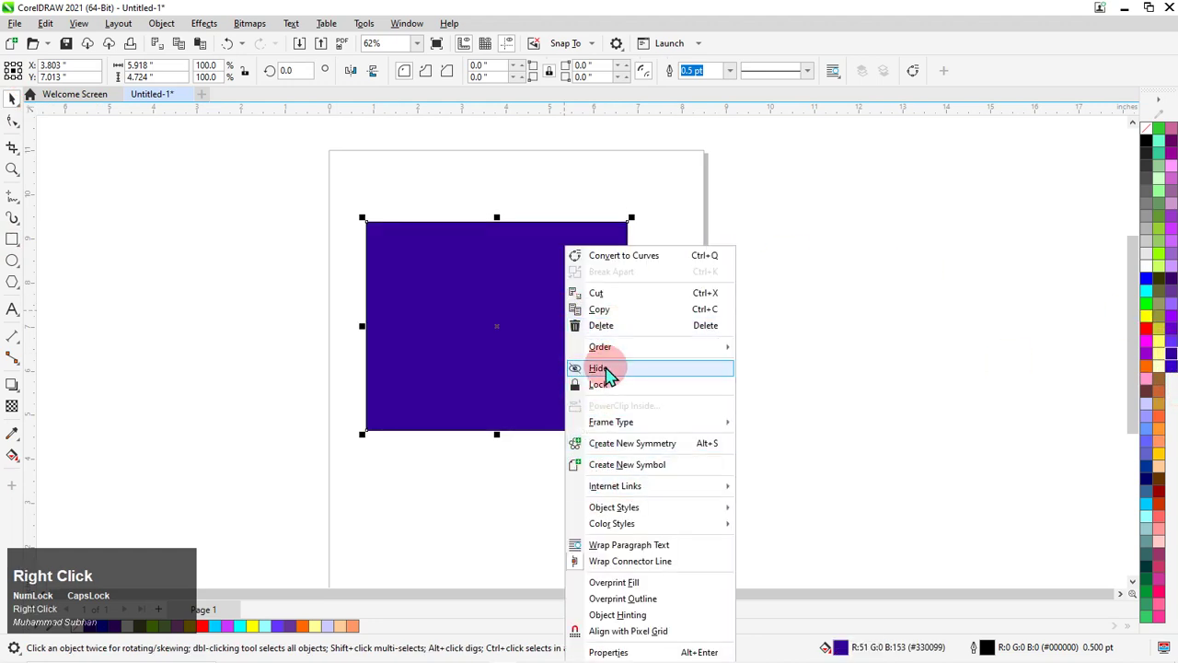
pyautogui.click(619, 387)
pyautogui.scroll(3)
pyautogui.click(733, 257)
pyautogui.scroll(3)
pyautogui.moveTo(521, 261); pyautogui.dragTo(576, 267)
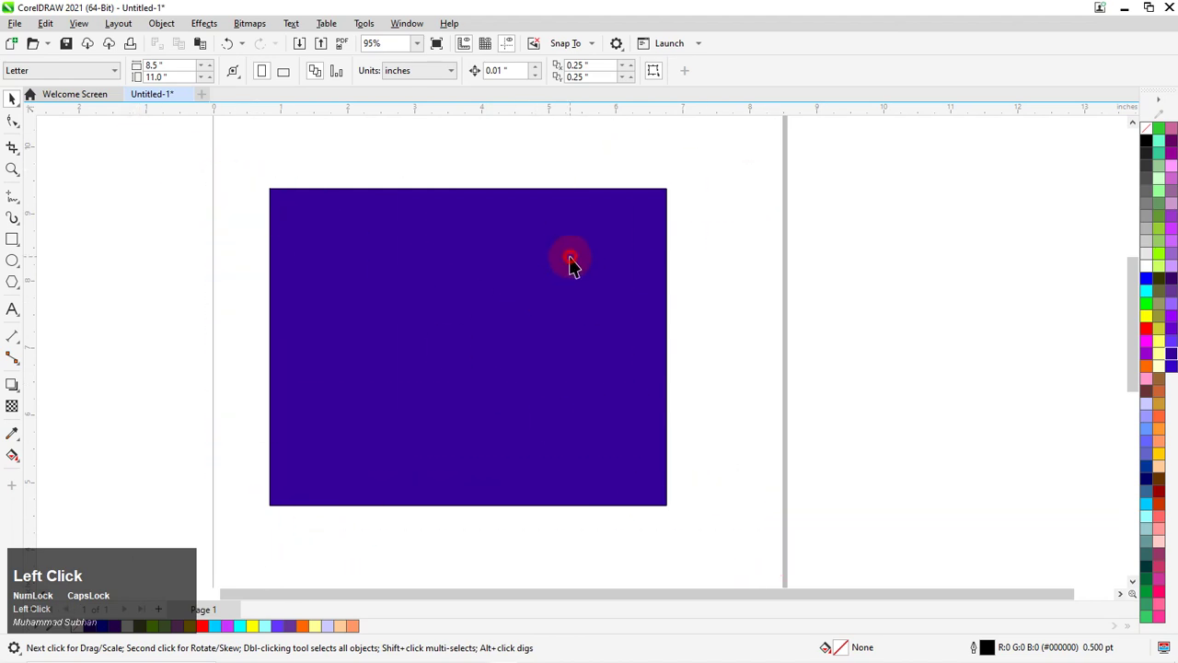
# - Unlock the purple rectangle from its context menu and delete it, leaving the page empty
pyautogui.rightClick(508, 280)
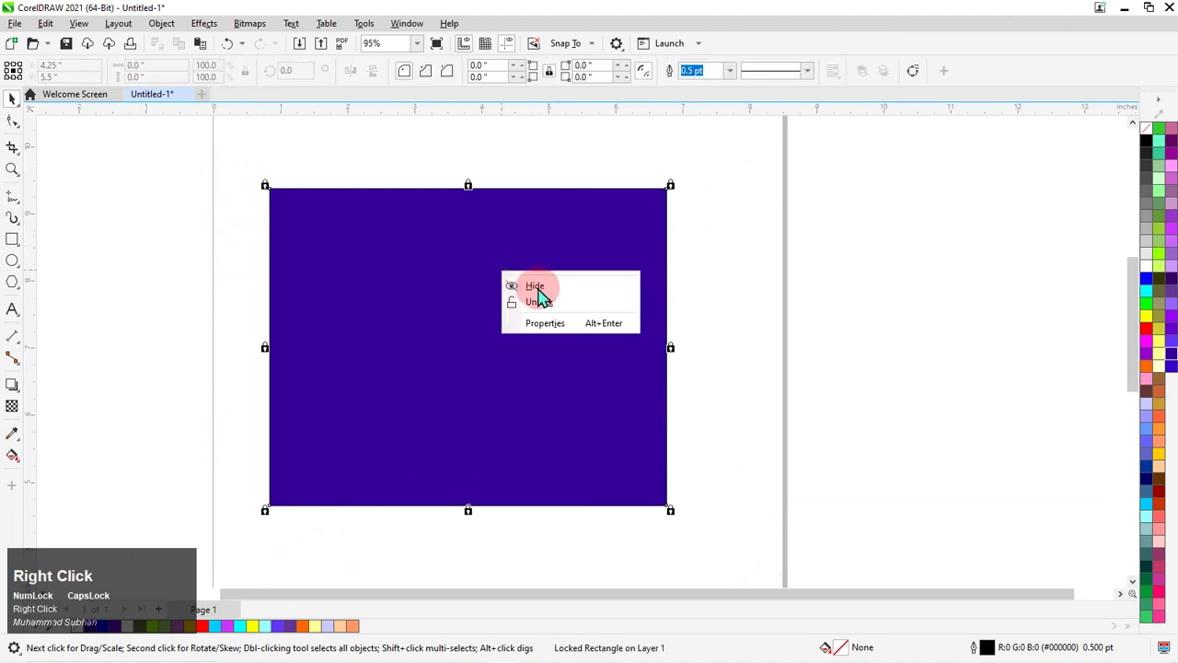
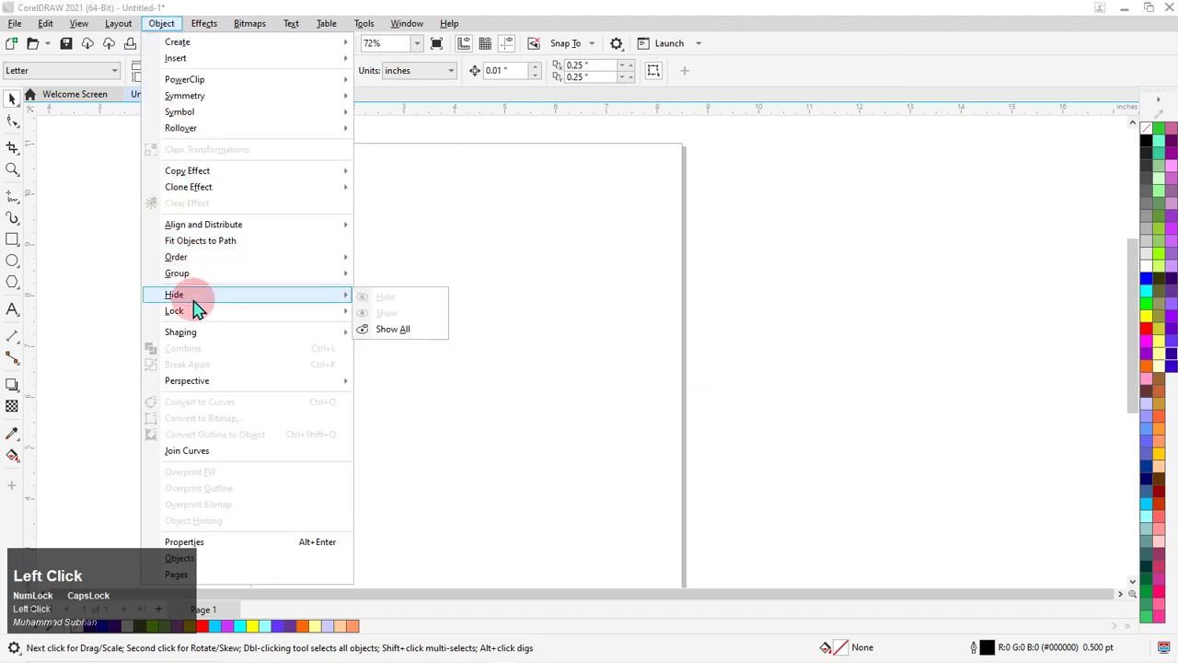
pyautogui.click(414, 334)
pyautogui.scroll(-3)
pyautogui.scroll(3)
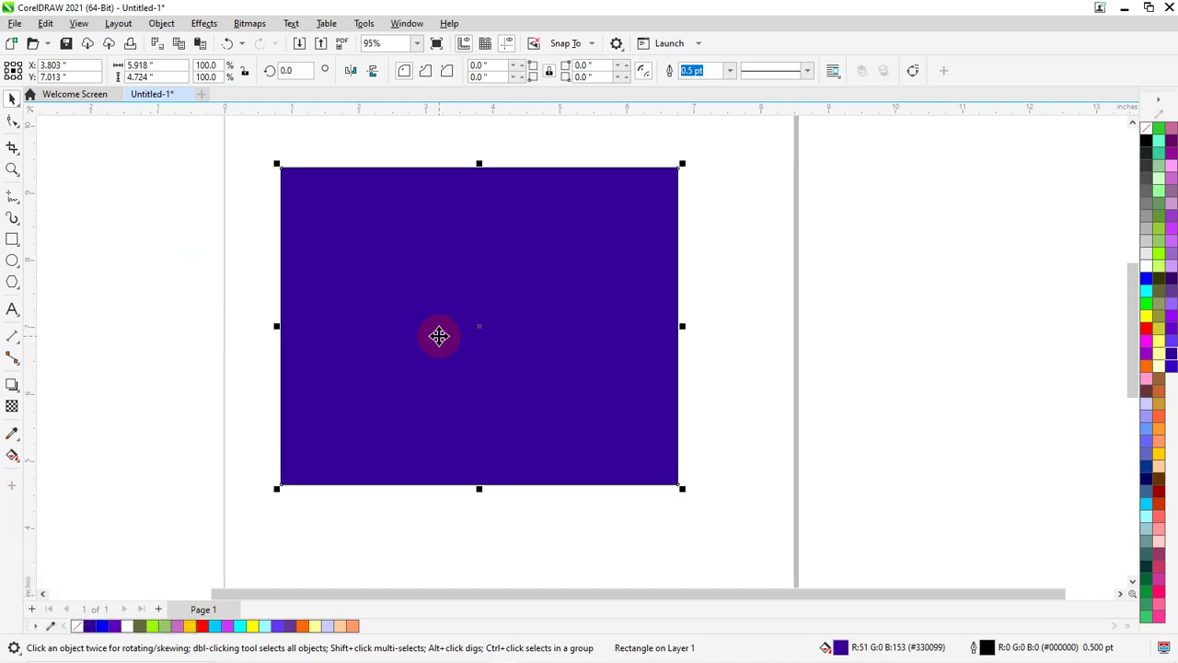
pyautogui.press('Delete')
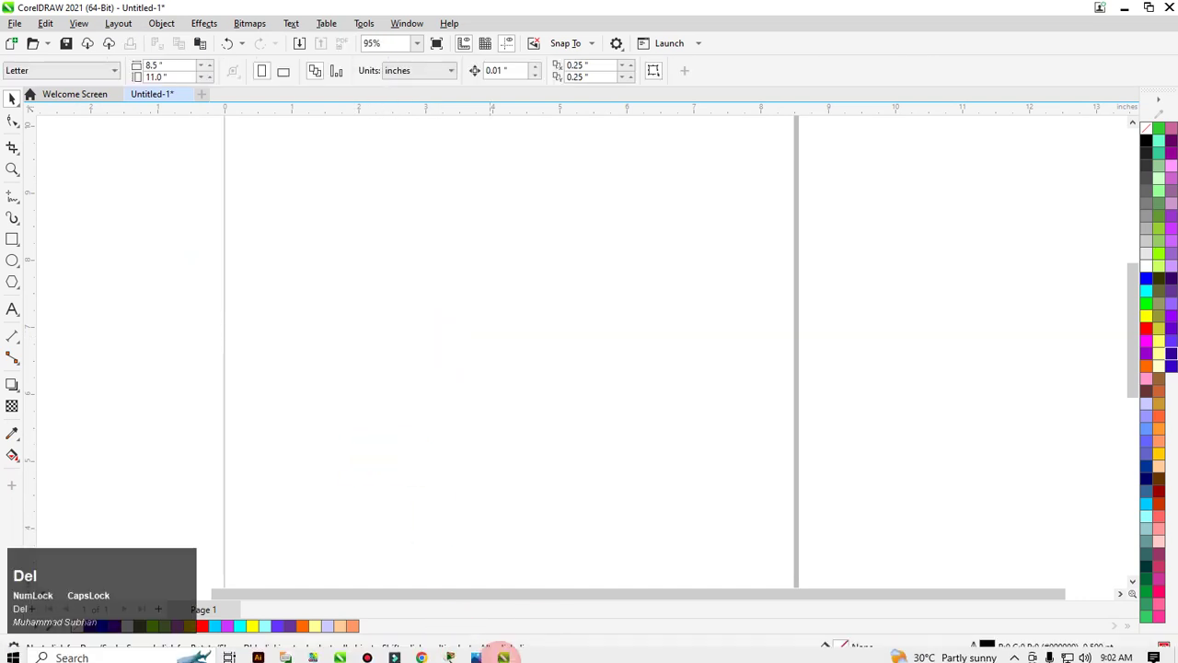
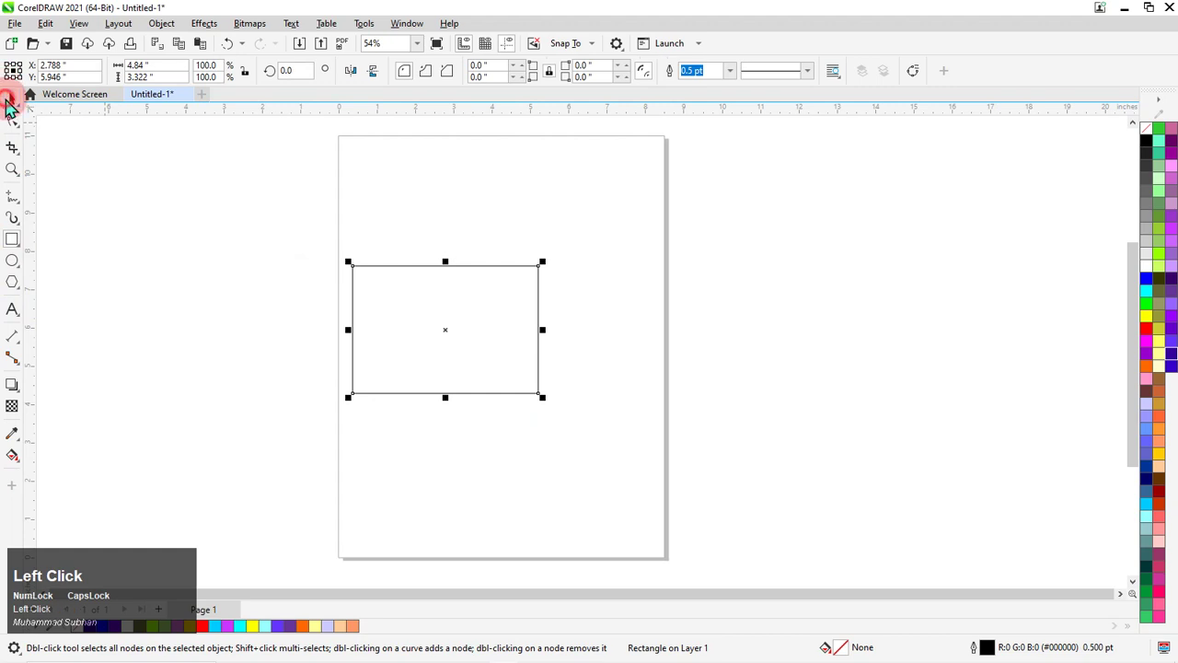
# - Insert a QR code for coreldraw.com and colour its foreground squares red
pyautogui.press('Delete')
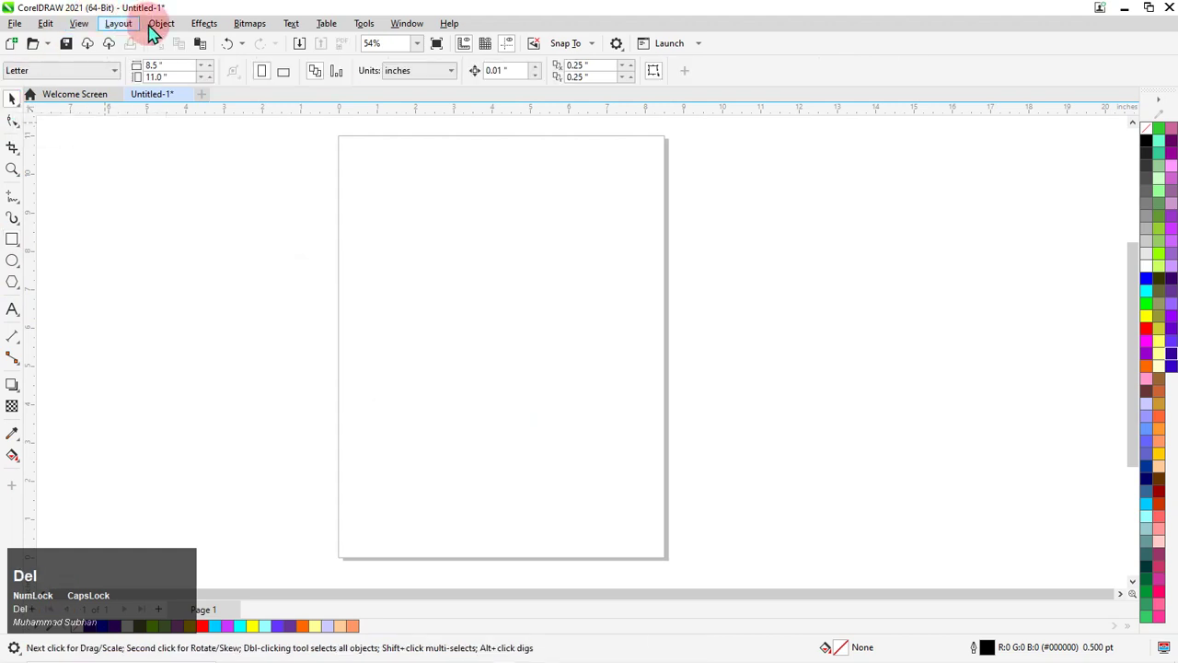
pyautogui.click(155, 35)
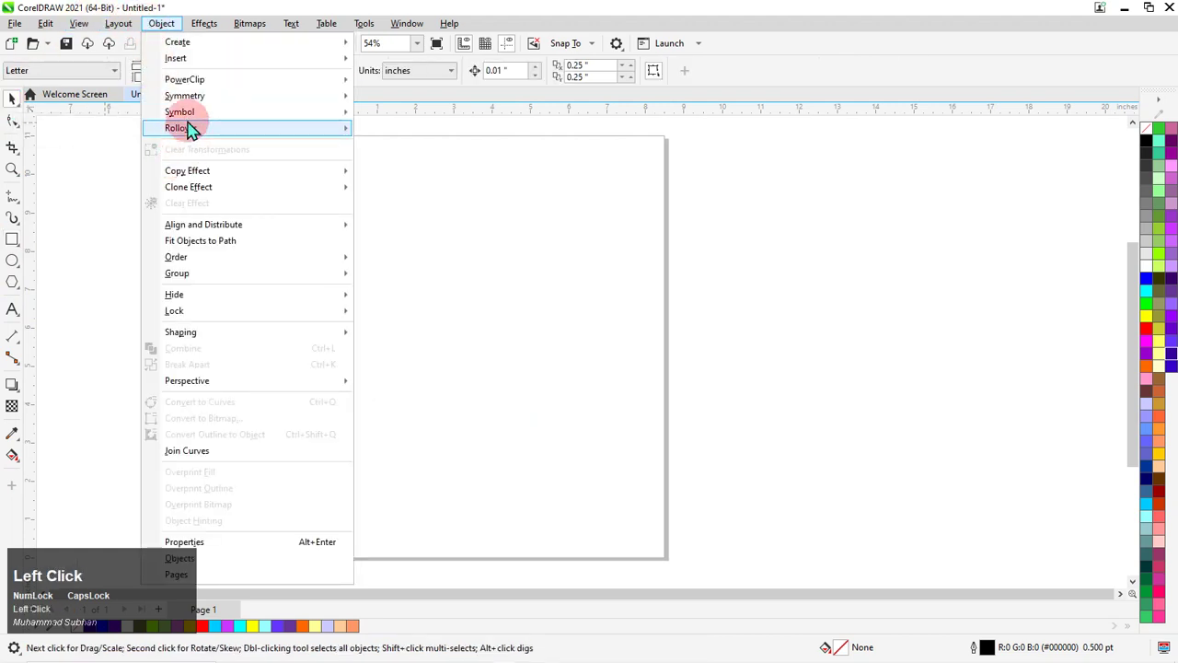
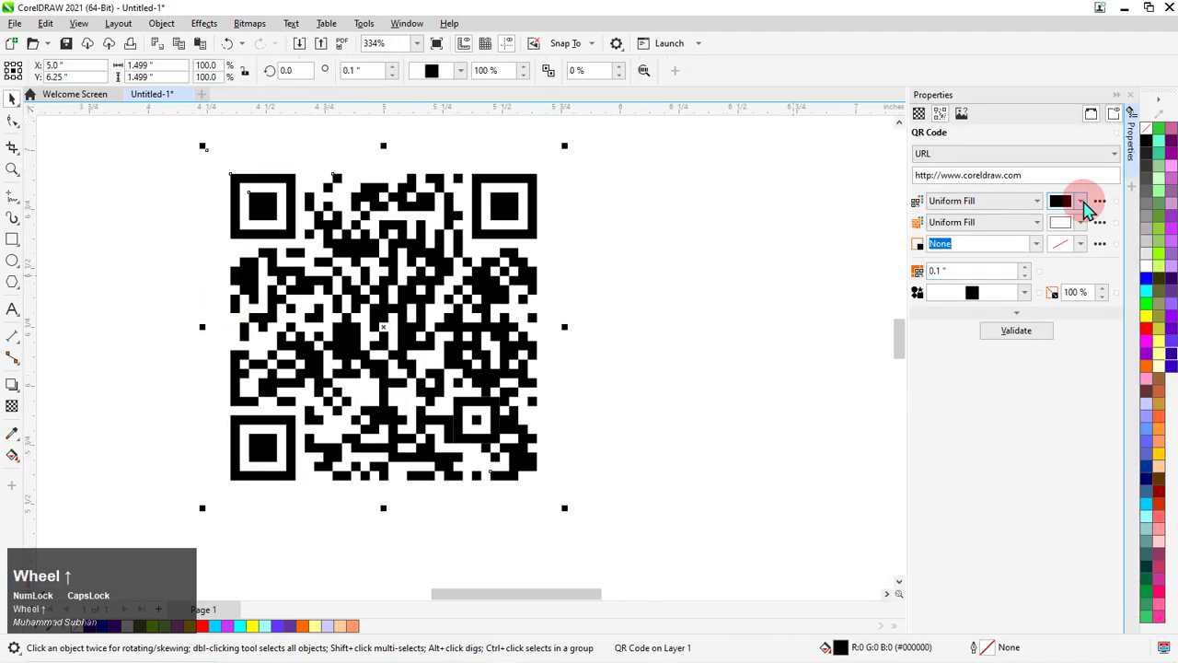
pyautogui.click(1090, 211)
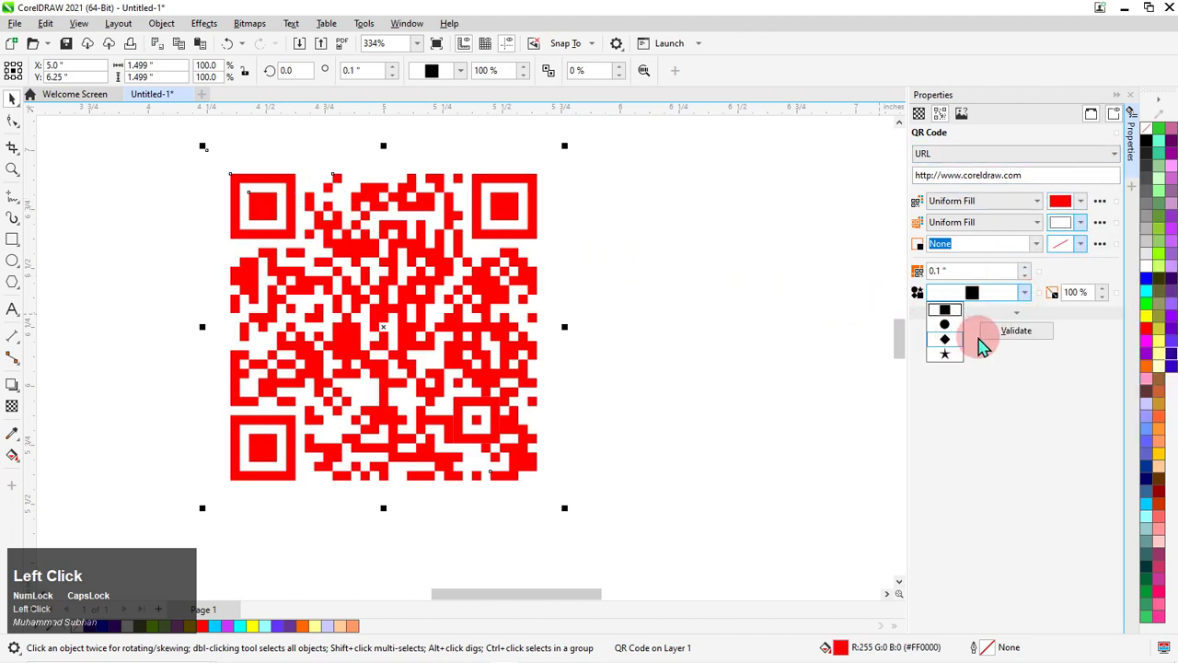
# - Try round-dot cells, revert to squares and raise the cell size to 0.13"
pyautogui.click(960, 331)
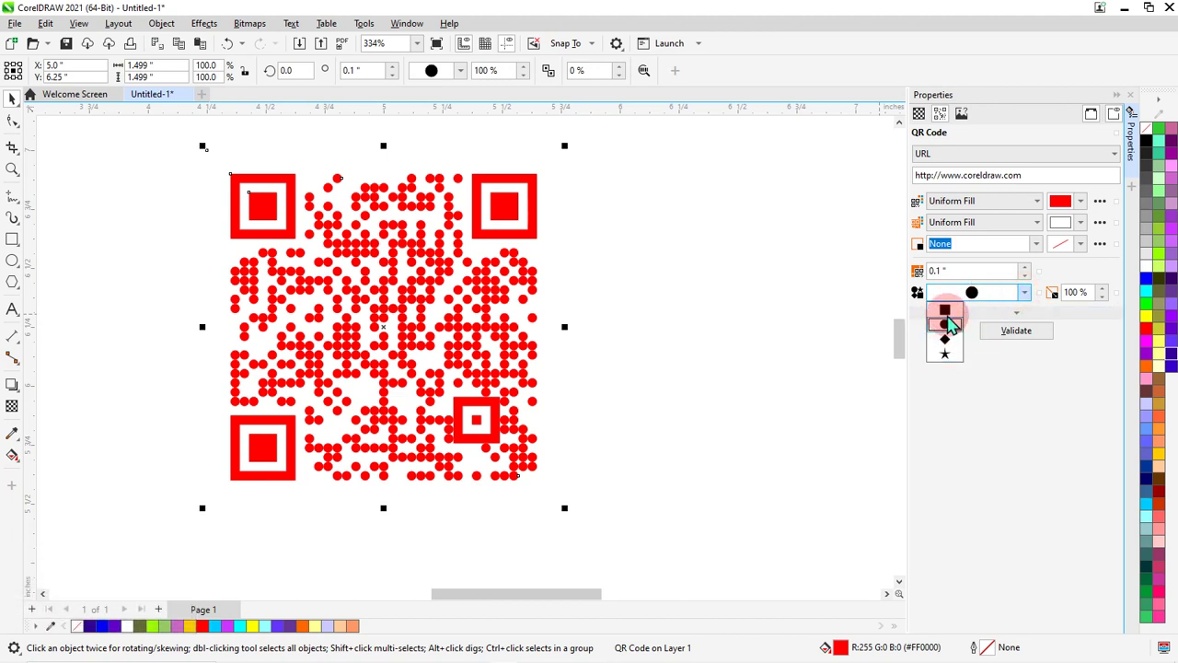
pyautogui.click(957, 320)
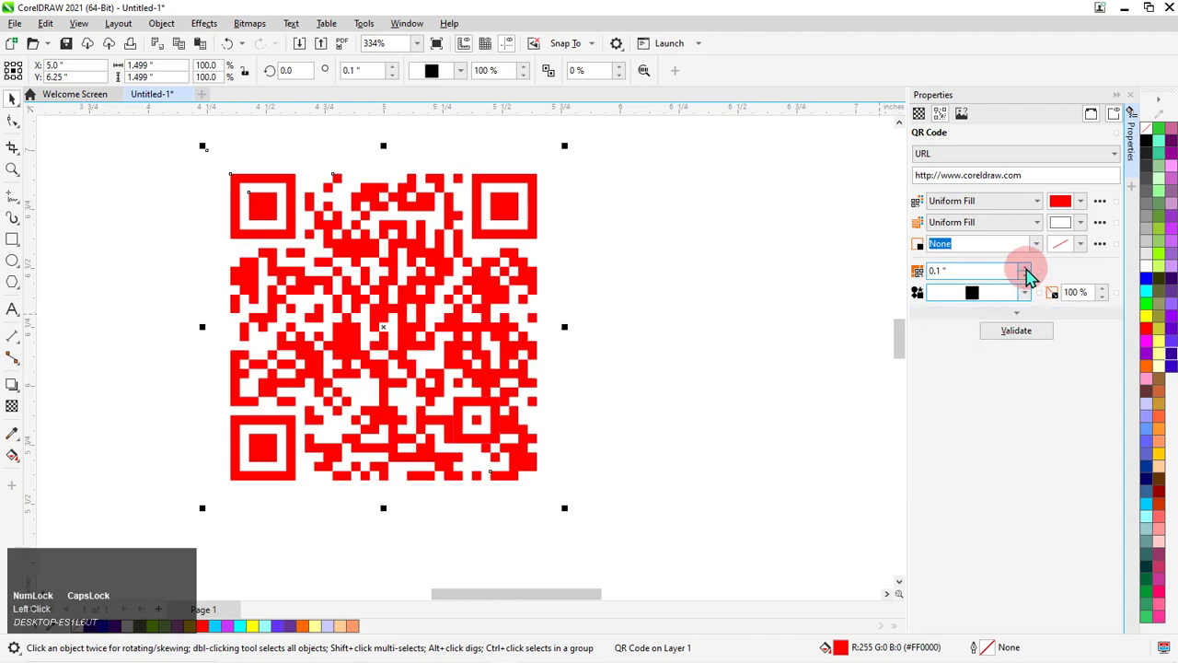
pyautogui.click(1038, 269)
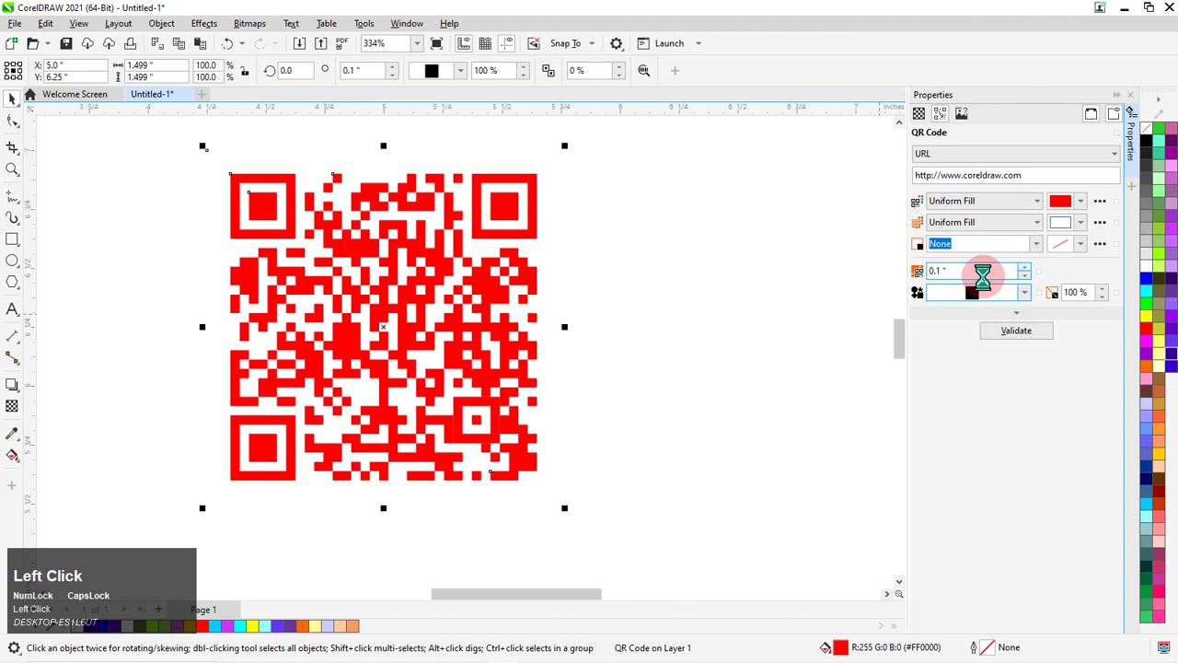
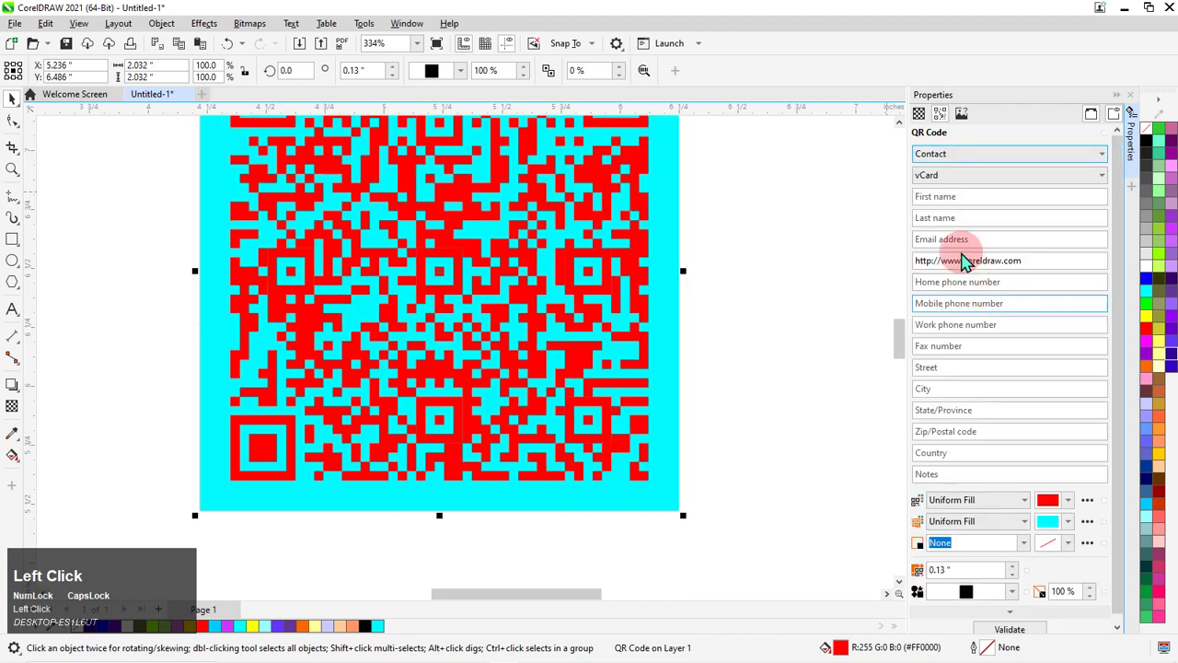
# - Make the QR code a vCard contact with a first name, validate it and close its properties
pyautogui.click(973, 190)
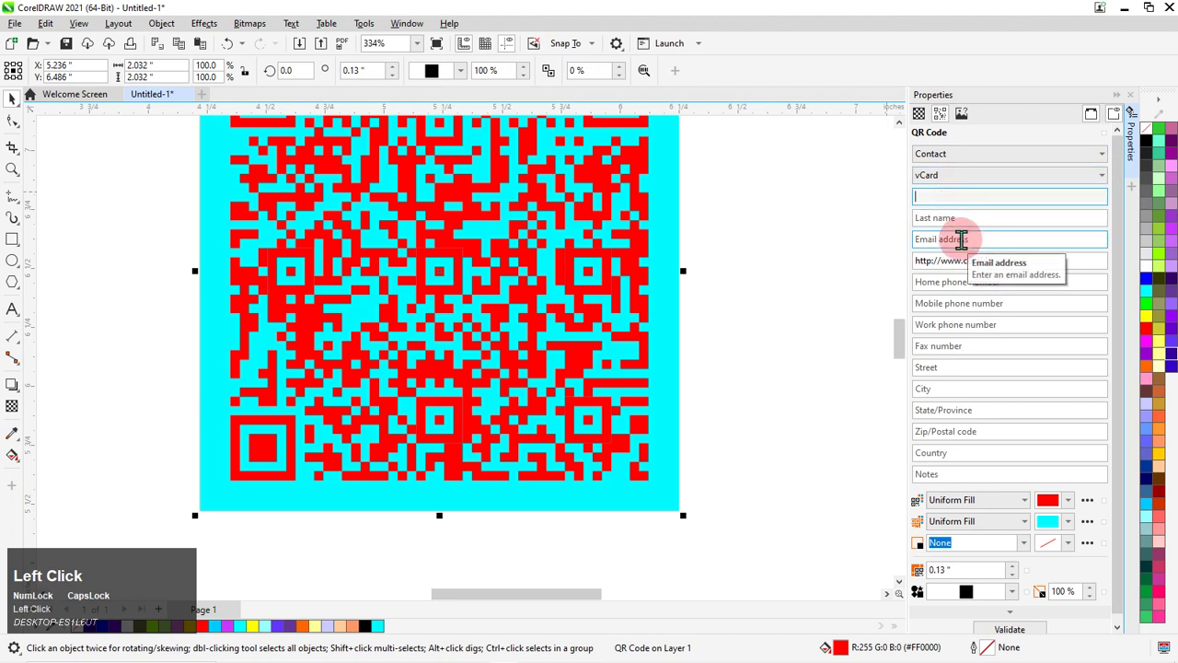
pyautogui.scroll(-3)
pyautogui.click(1018, 637)
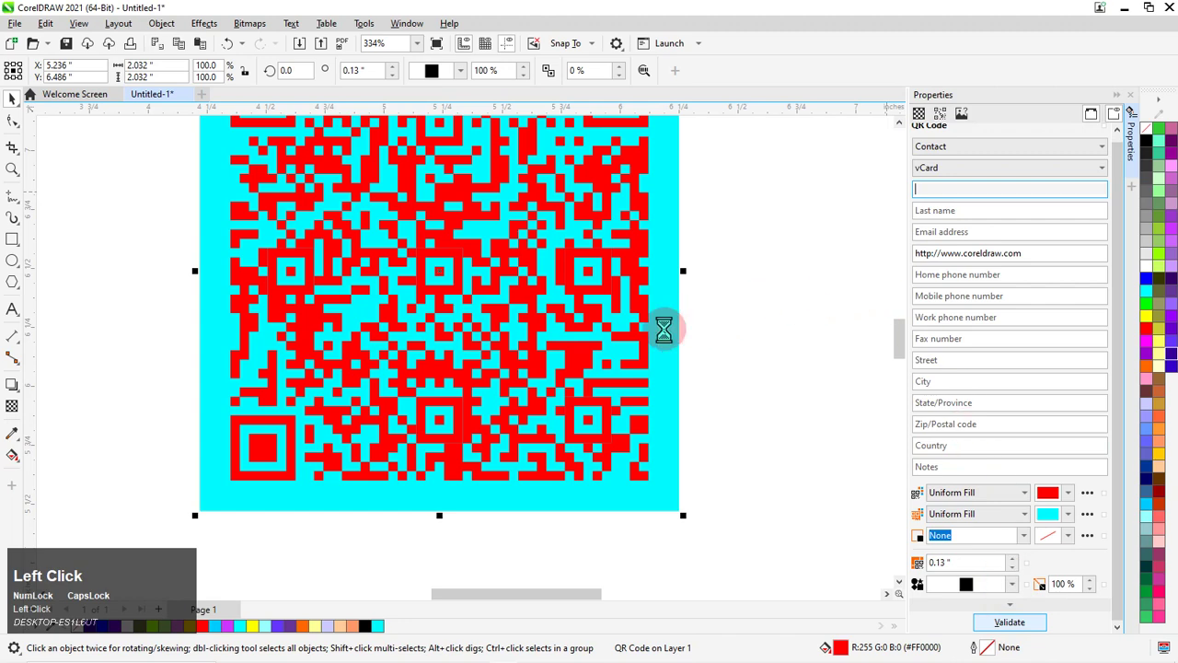
pyautogui.scroll(-3)
pyautogui.scroll(3)
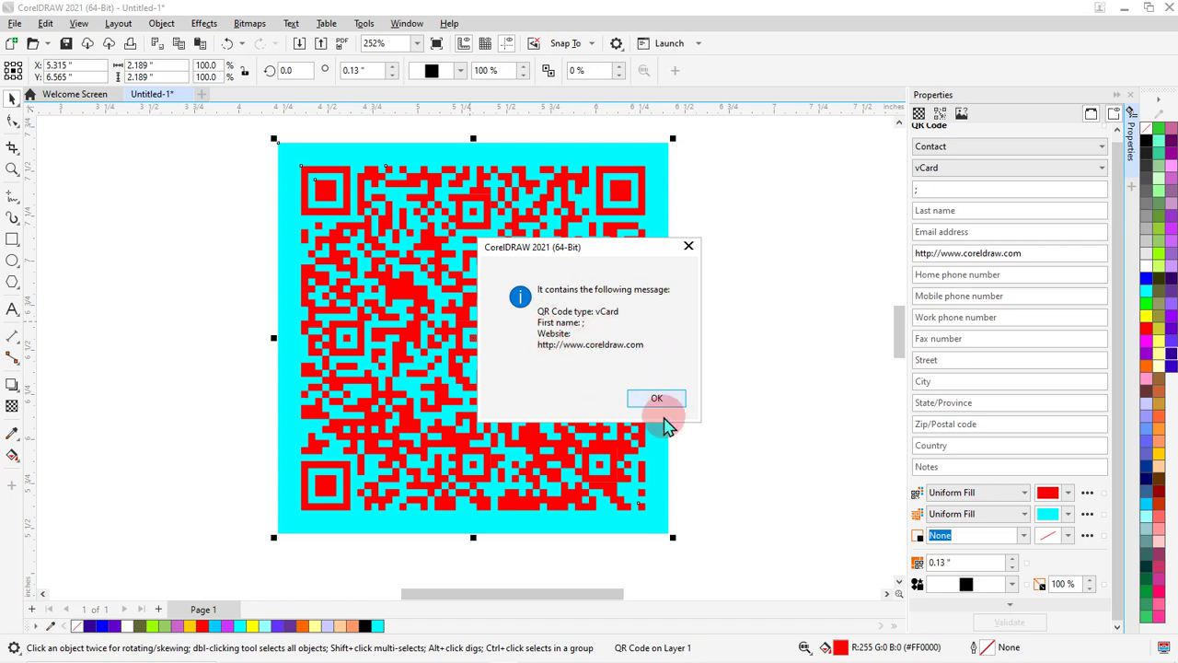
pyautogui.click(672, 422)
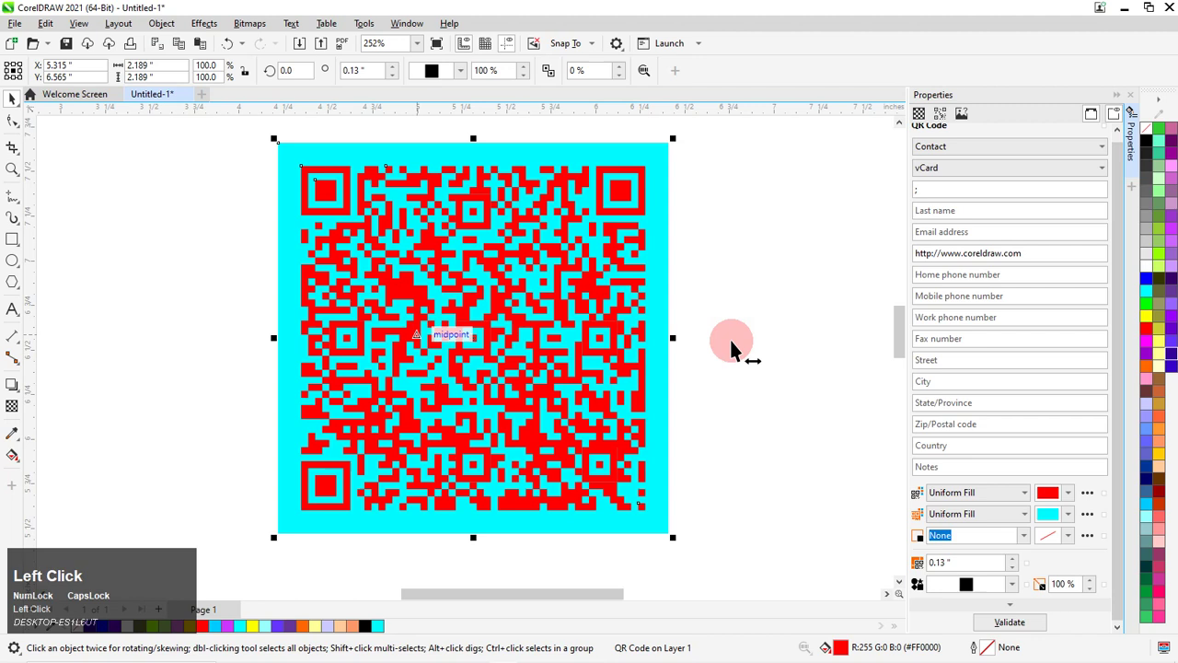
pyautogui.click(1137, 108)
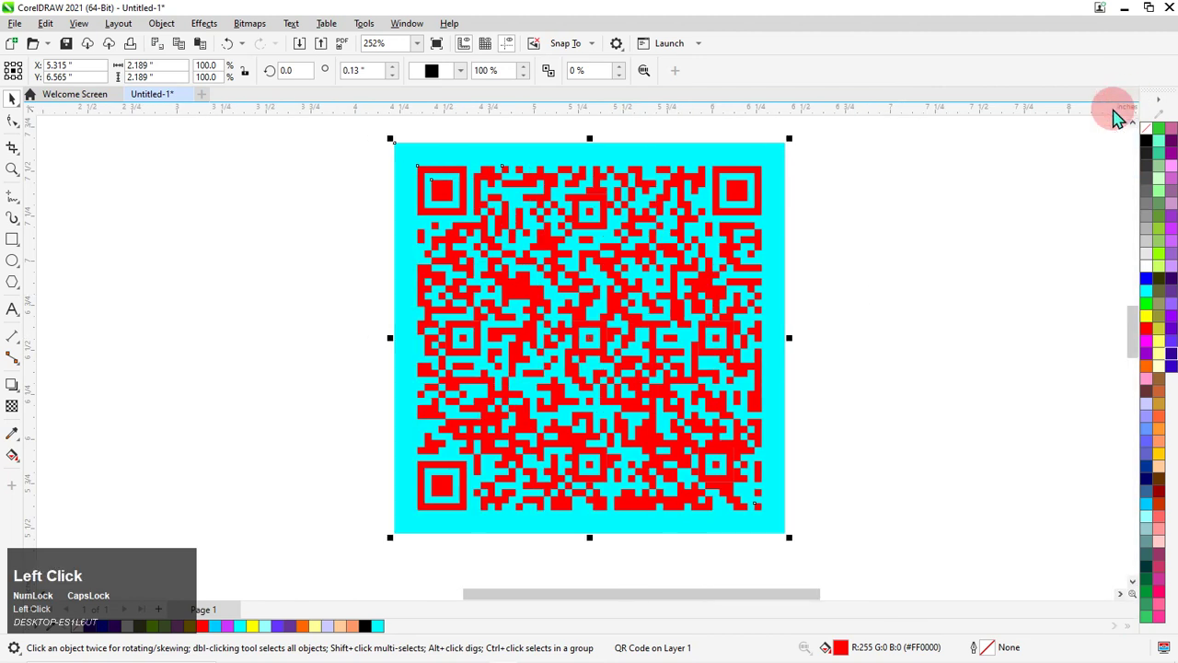
pyautogui.press('Delete')
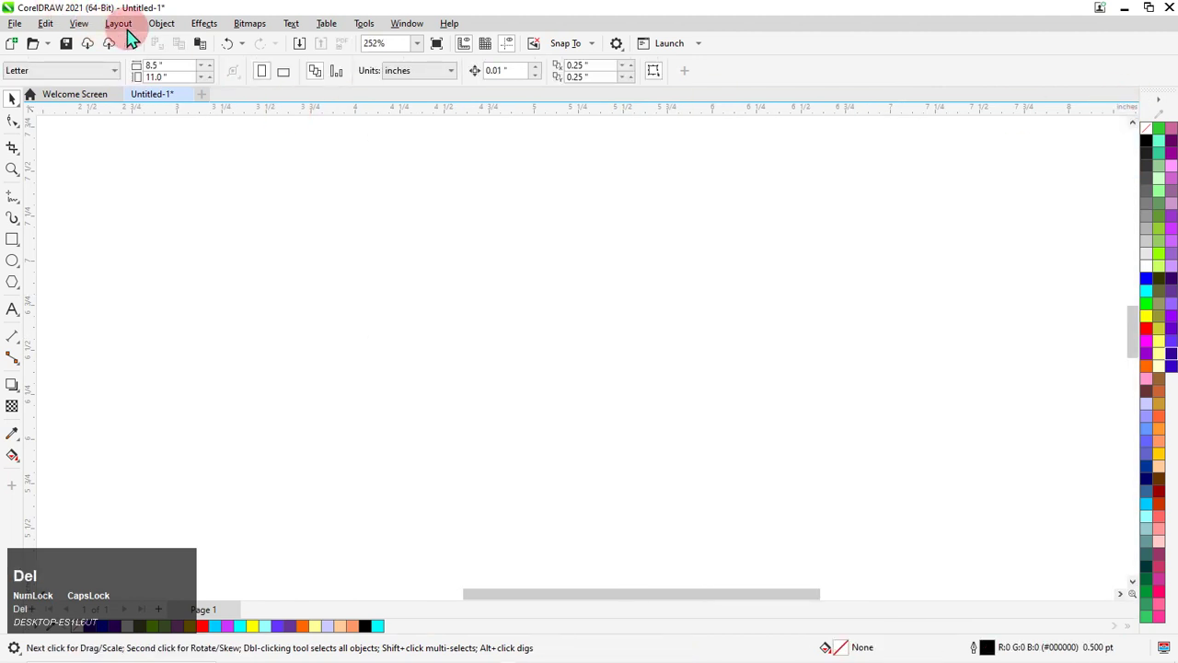
pyautogui.click(157, 36)
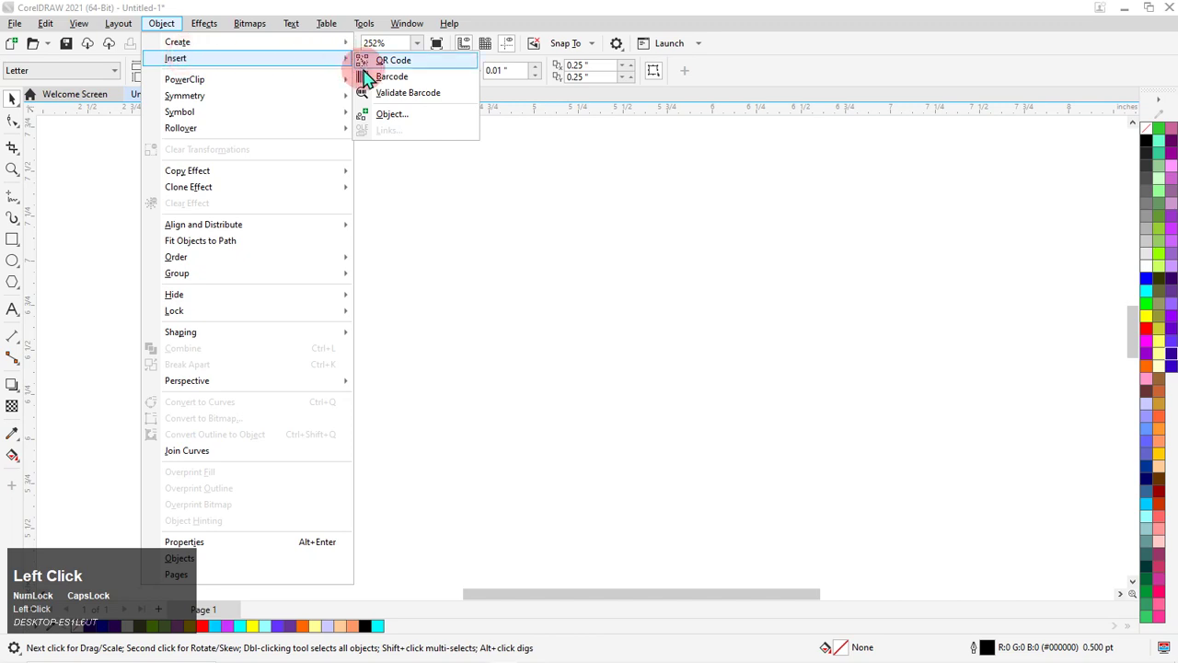
pyautogui.scroll(-3)
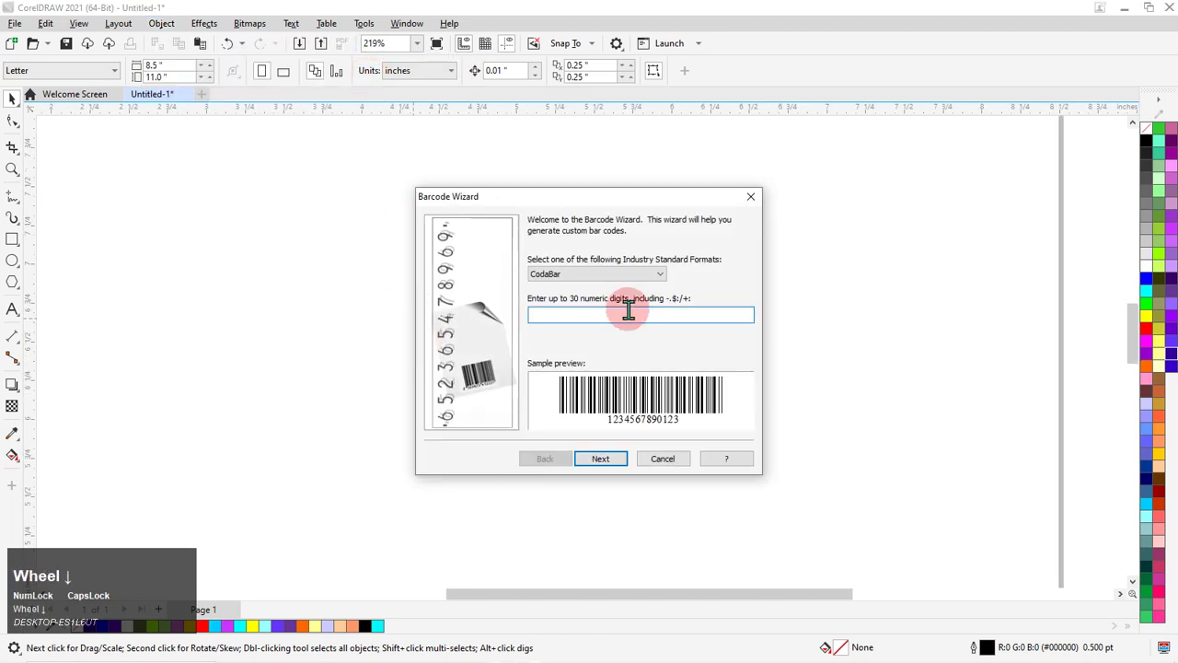
pyautogui.click(495, 370)
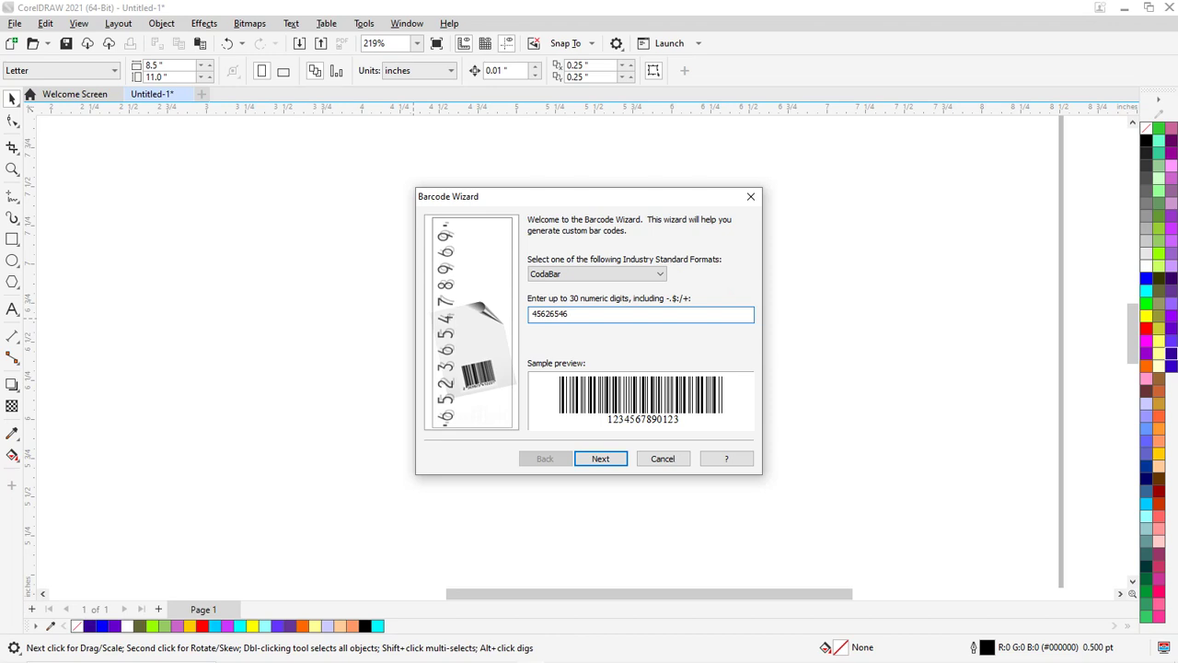
pyautogui.press('shift+5')
pyautogui.press('Return')
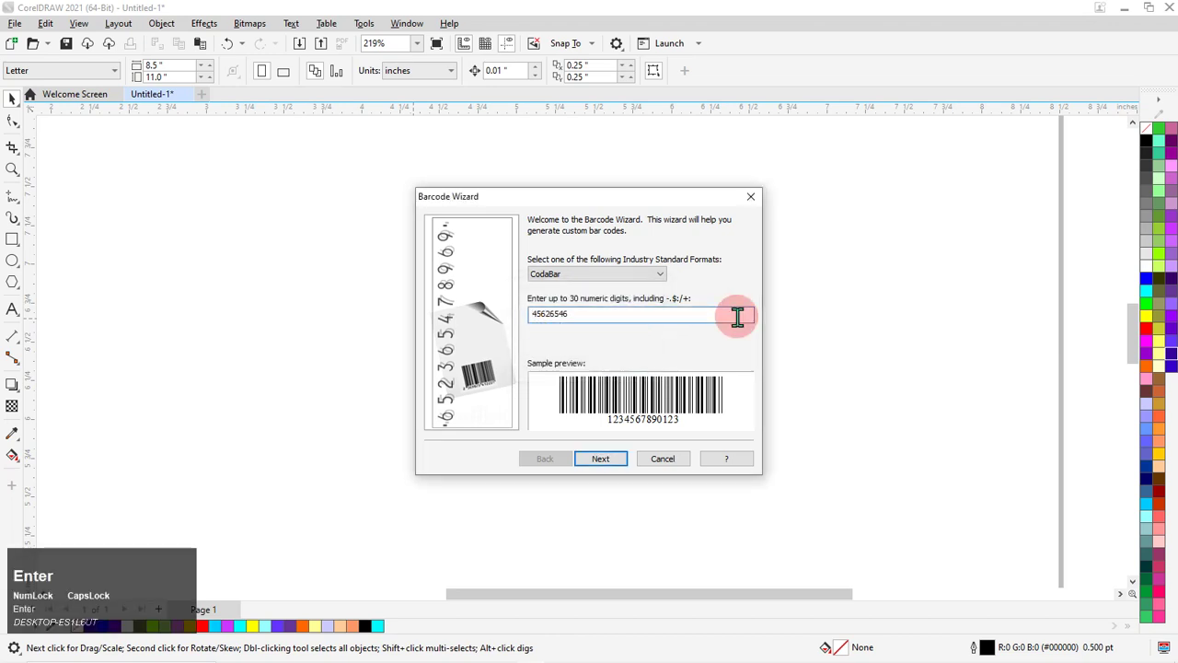
pyautogui.press('shift+4')
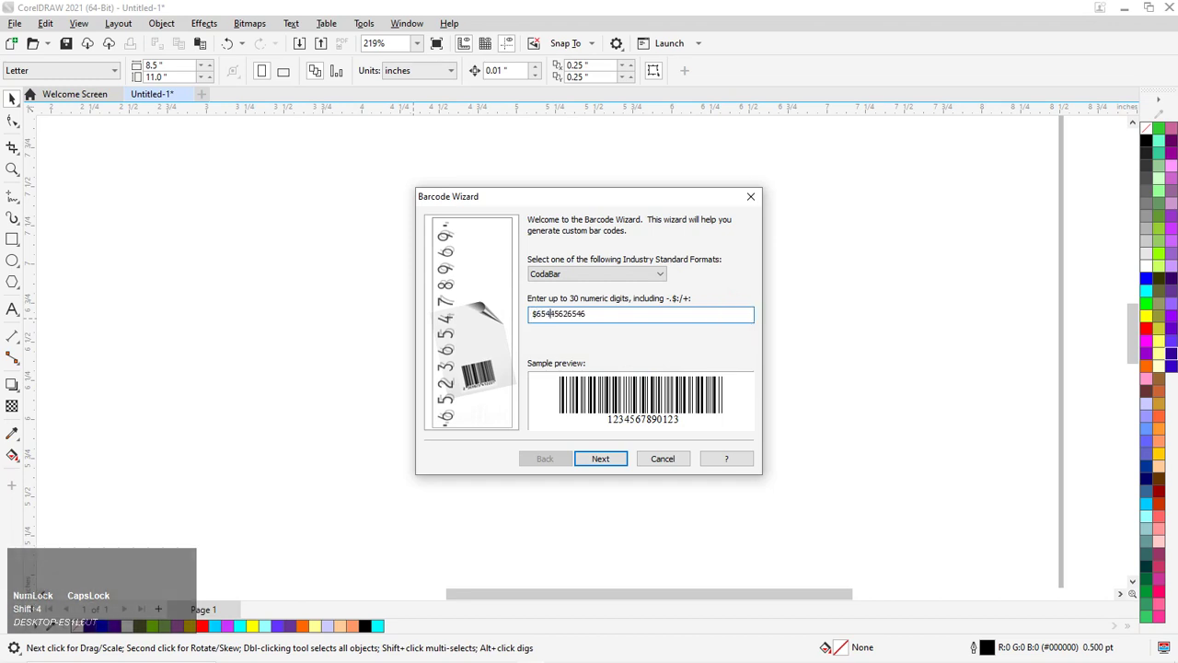
# - Step through the wizard and place the barcode with human-readable text below
pyautogui.click(496, 370)
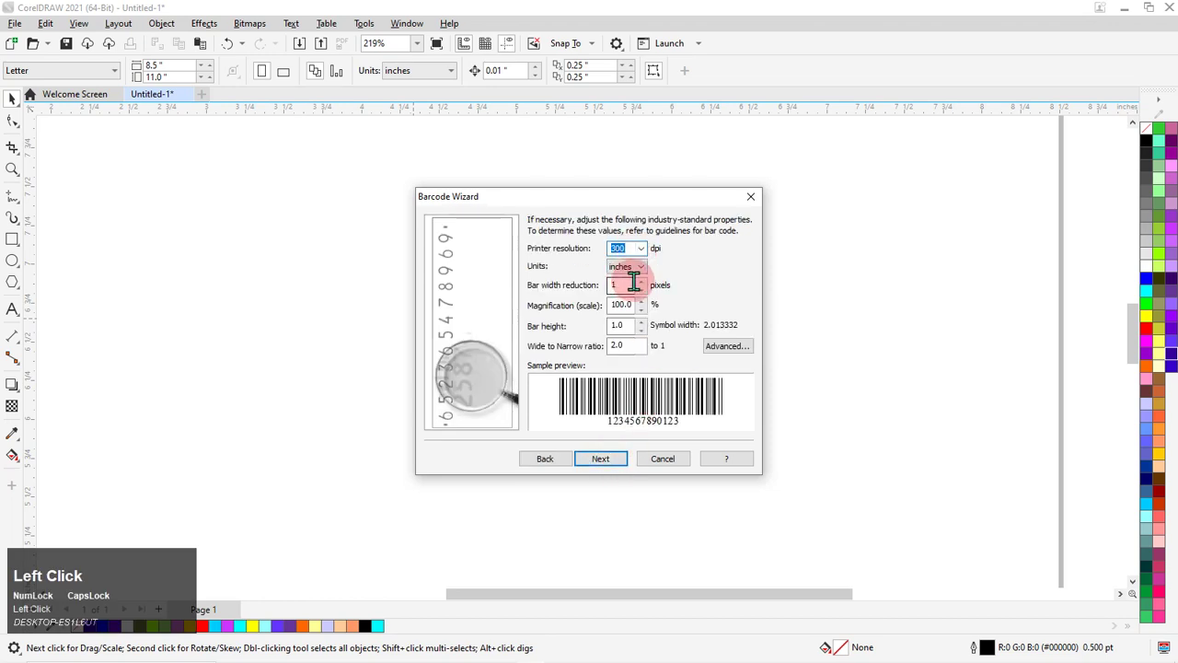
pyautogui.click(614, 474)
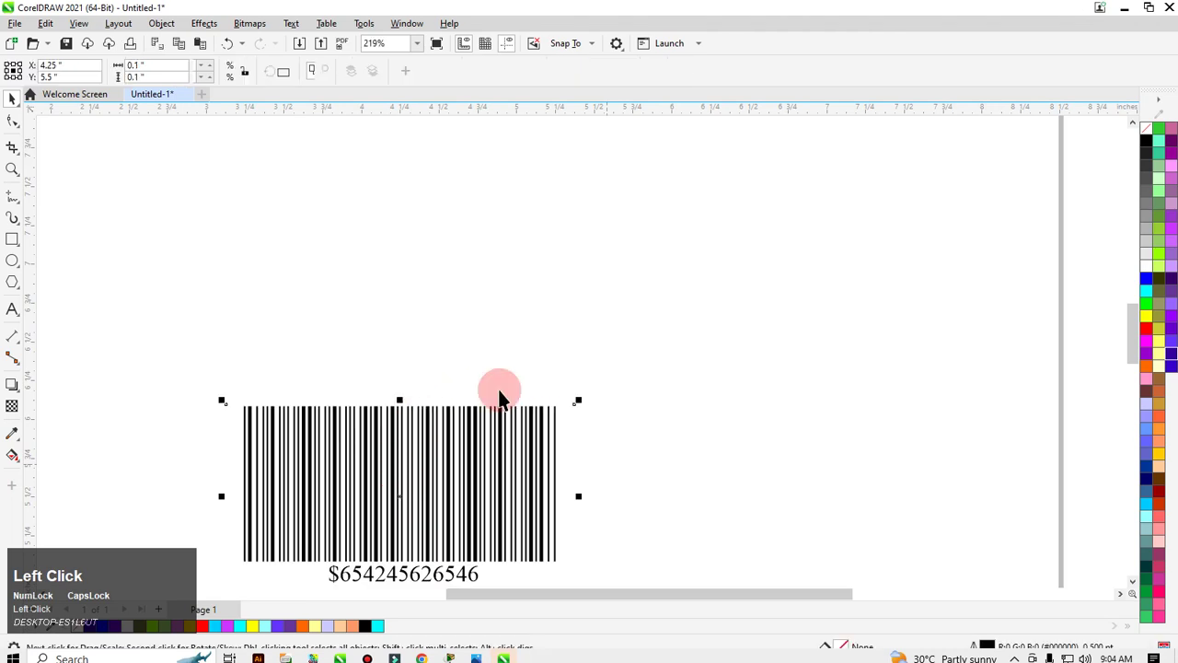
pyautogui.scroll(-3)
pyautogui.scroll(3)
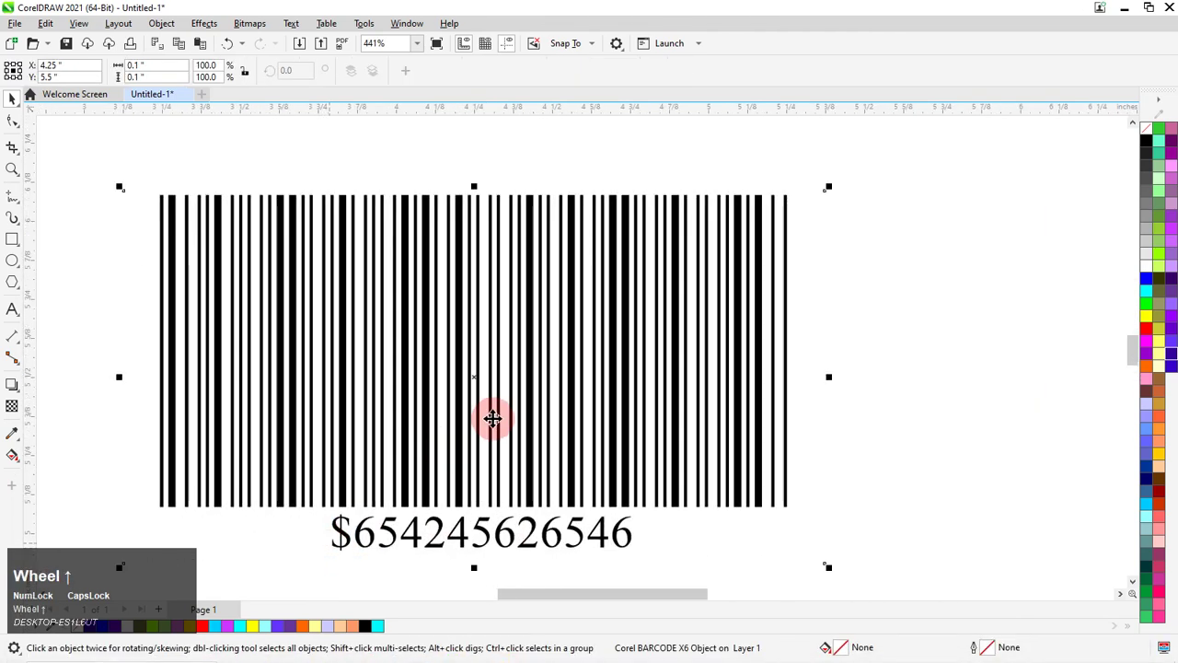
pyautogui.scroll(-3)
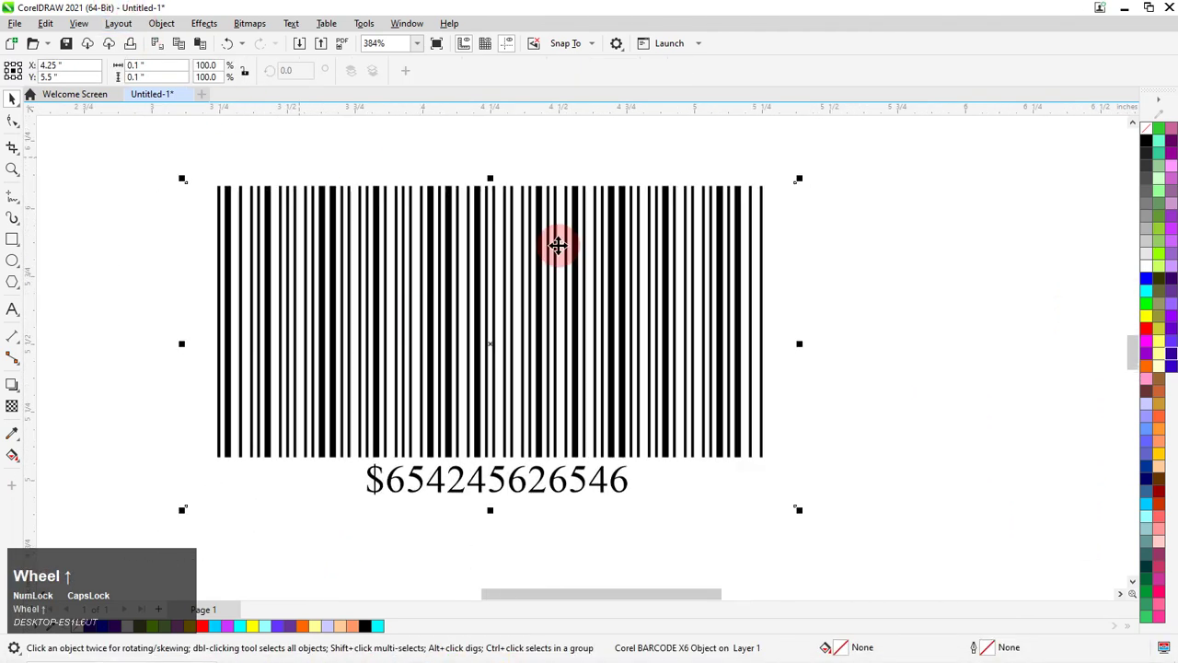
pyautogui.scroll(3)
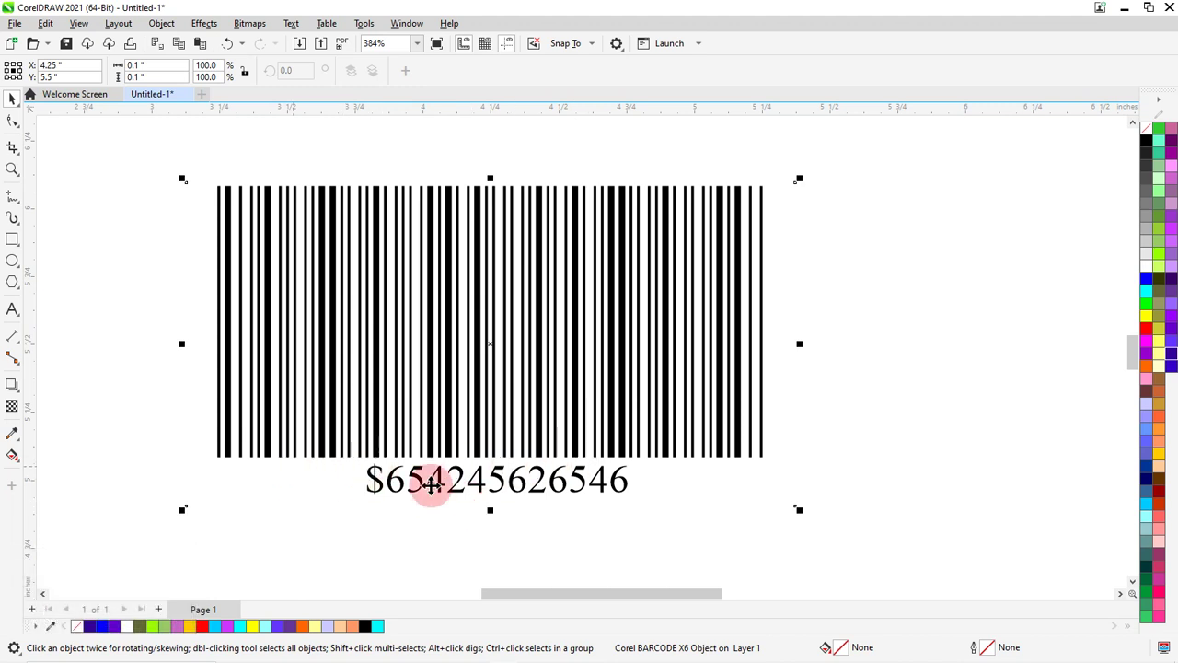
pyautogui.scroll(-3)
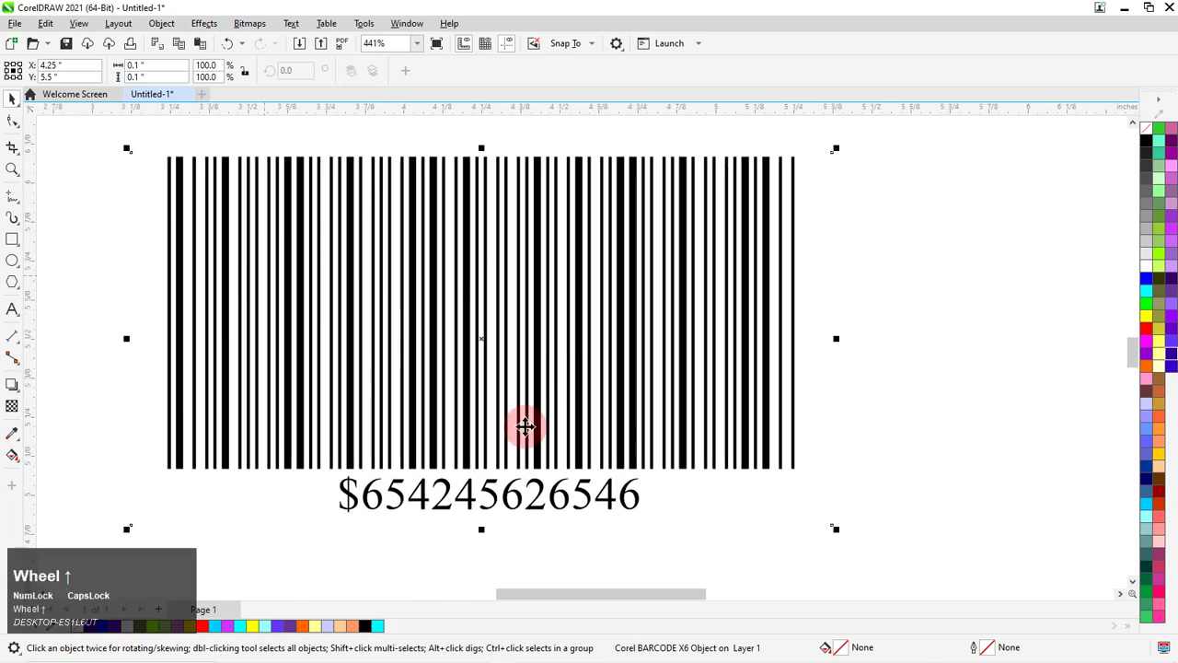
pyautogui.scroll(3)
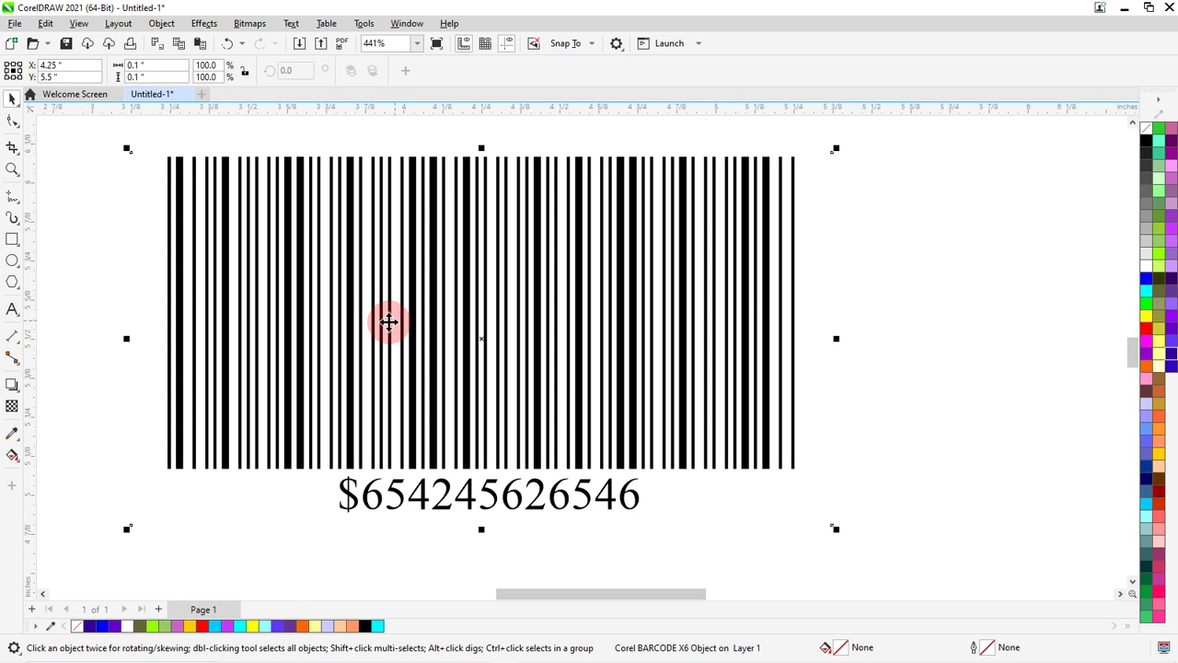
pyautogui.scroll(-3)
pyautogui.scroll(3)
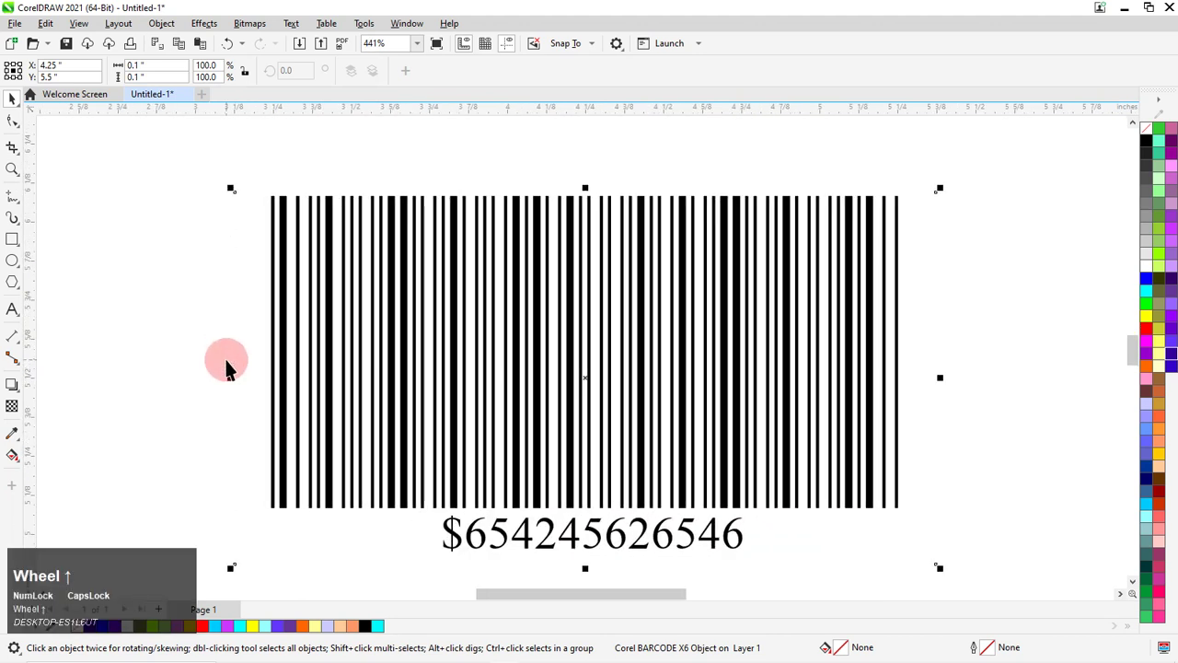